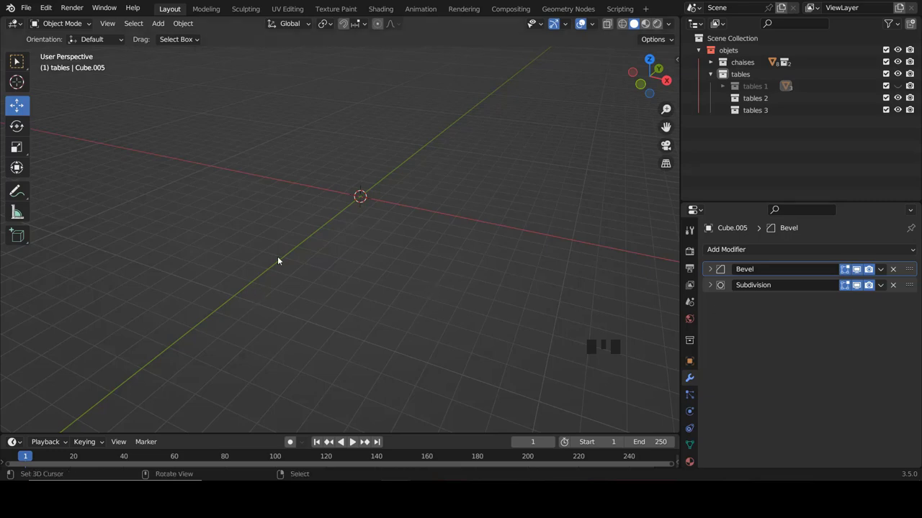
- Switch to front orthographic view, centre the scene and bring up the Add menu
drag(337, 284, 357, 289)
key(KP_1)
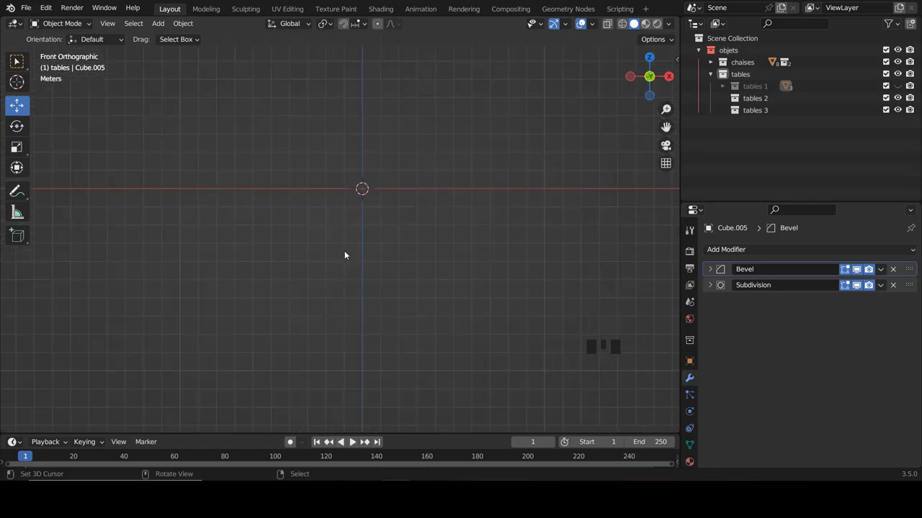
key(shift+c)
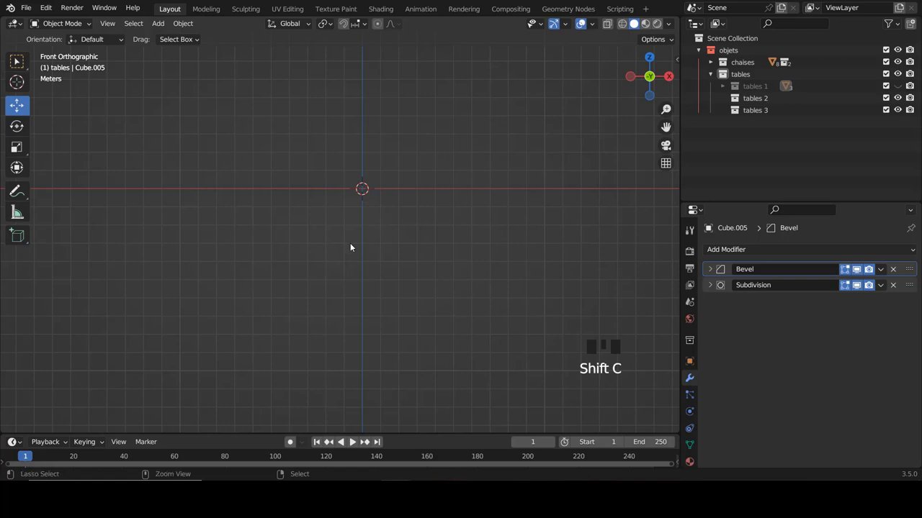
scroll(up, 3)
key(shift+a)
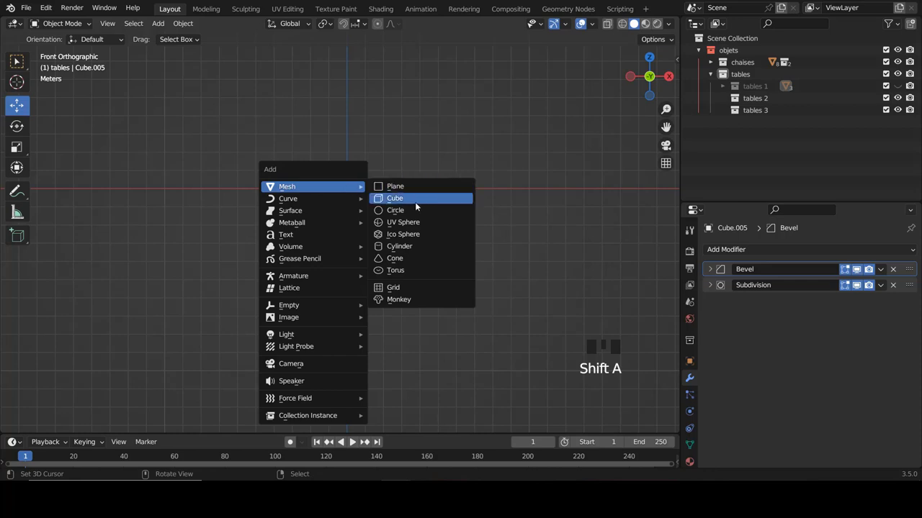
- Add a cube and enter Edit Mode with the mesh selection modes shown
scroll(up, 3)
scroll(up, 3)
key(s)
key(Tab)
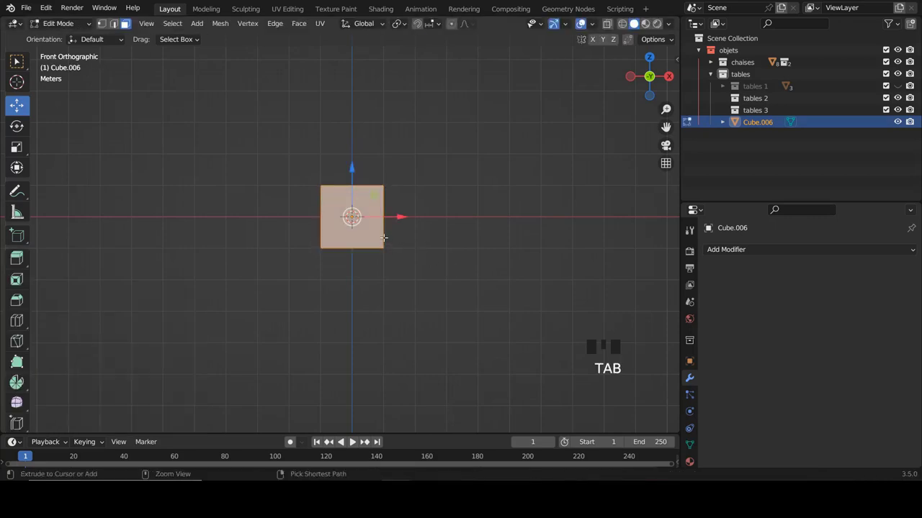
key(ctrl+Tab)
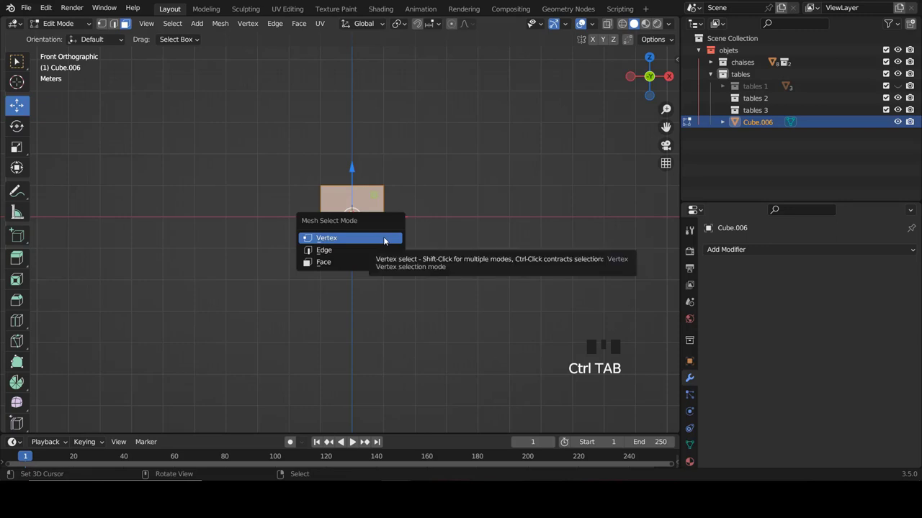
scroll(down, 3)
- Scale the cube uniformly to about 5.9, then stretch it wider along X
key(s)
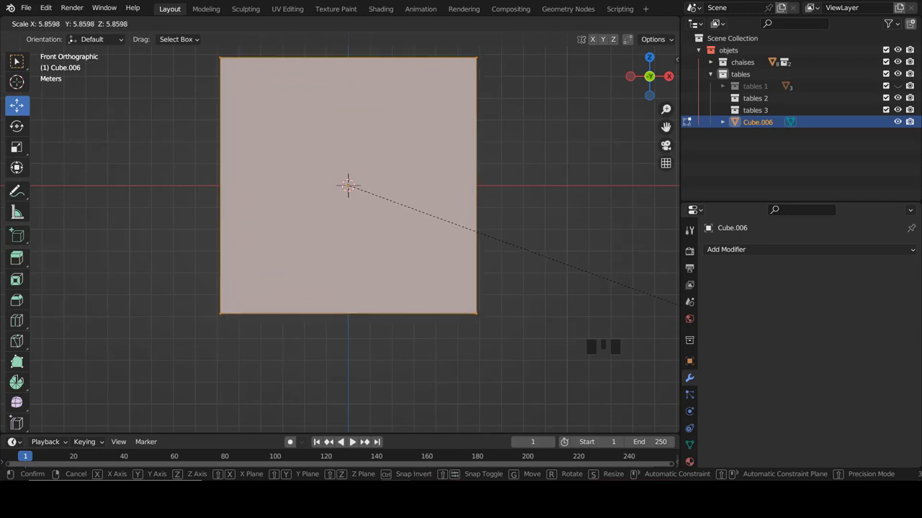
scroll(down, 3)
scroll(up, 3)
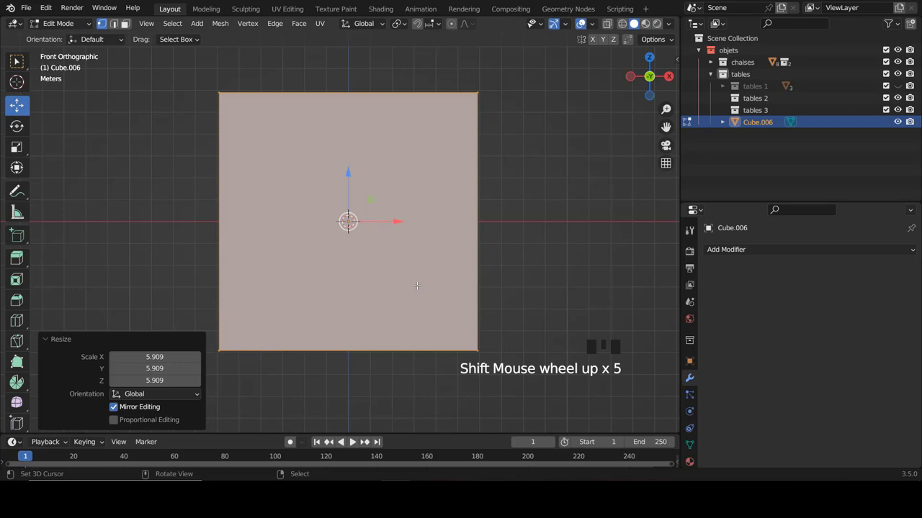
key(s)
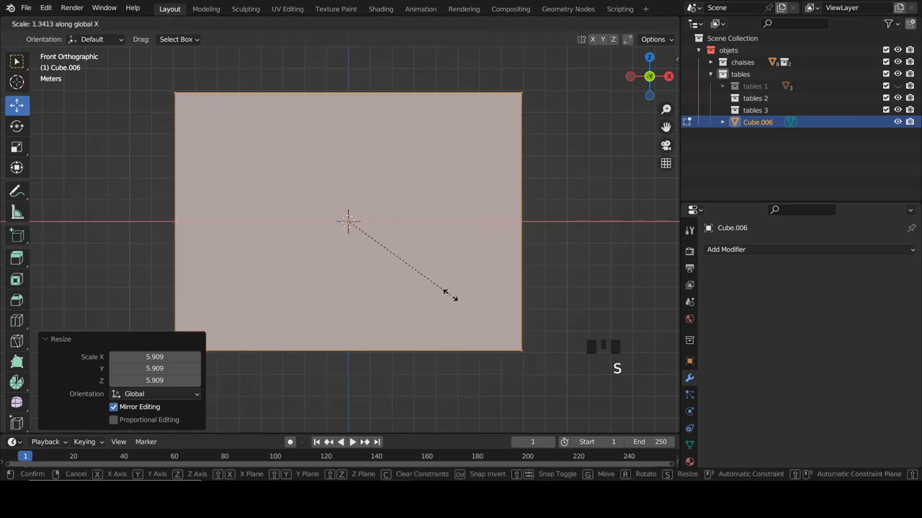
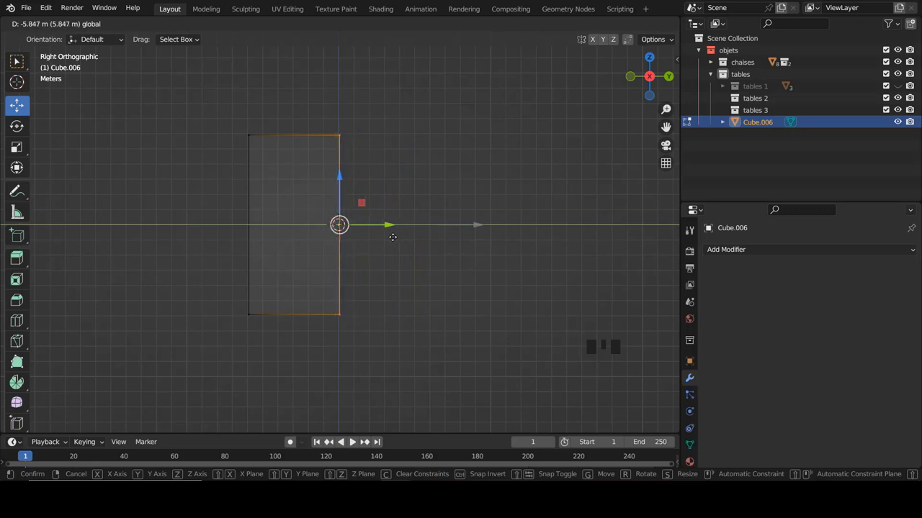
- Push the back face 5.85 m in along Y and recentre the block at the origin
key(a)
key(a)
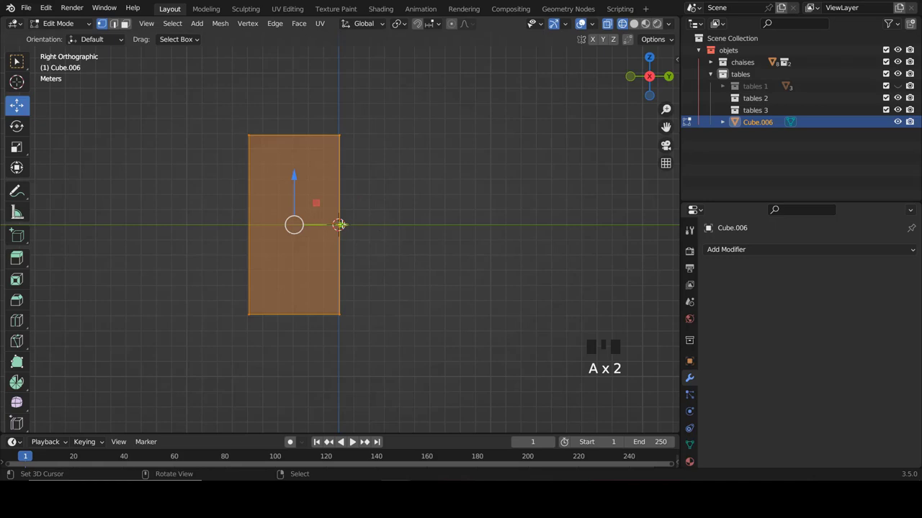
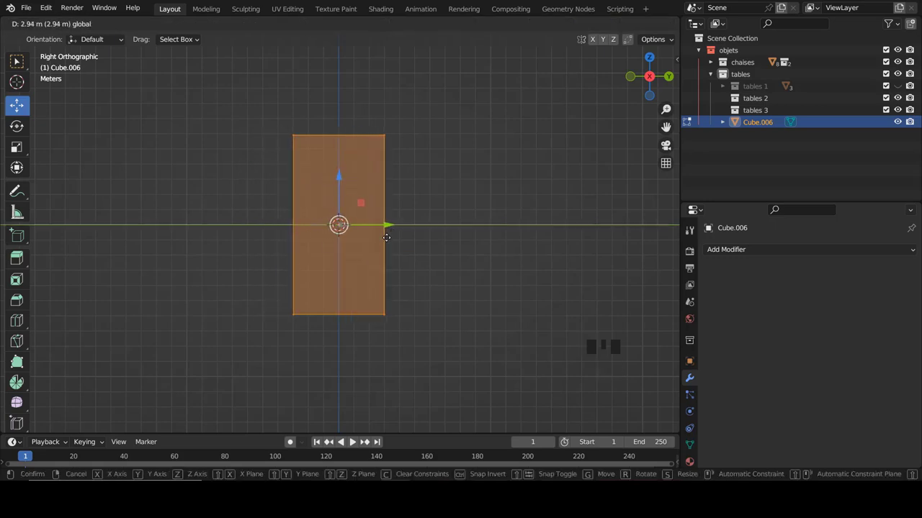
key(KP_1)
key(z)
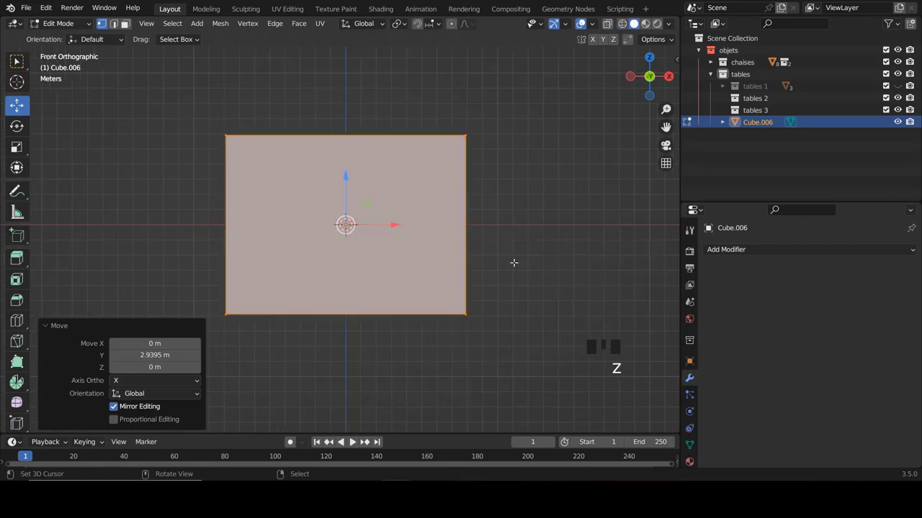
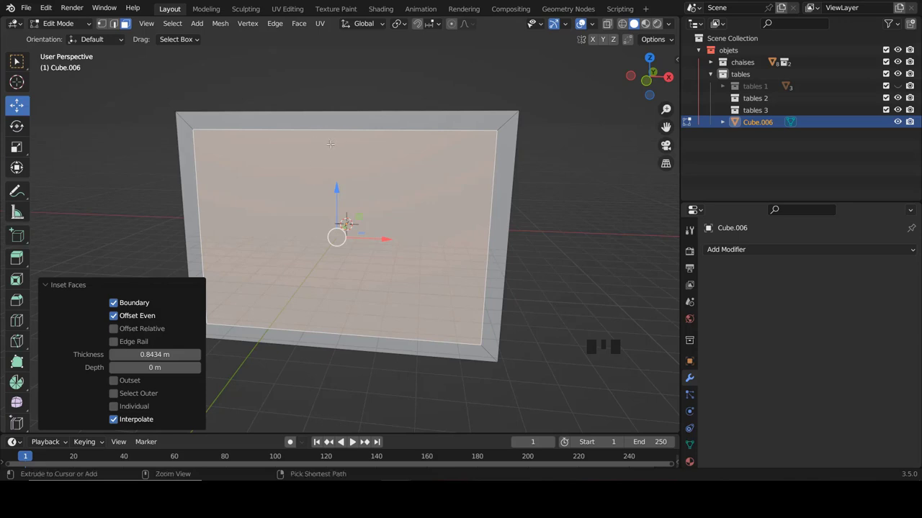
key(ctrl+r)
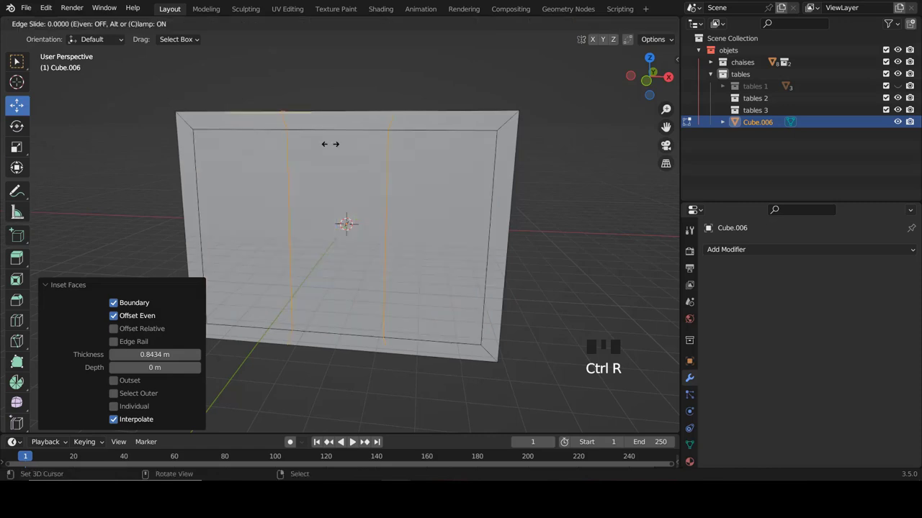
key(s)
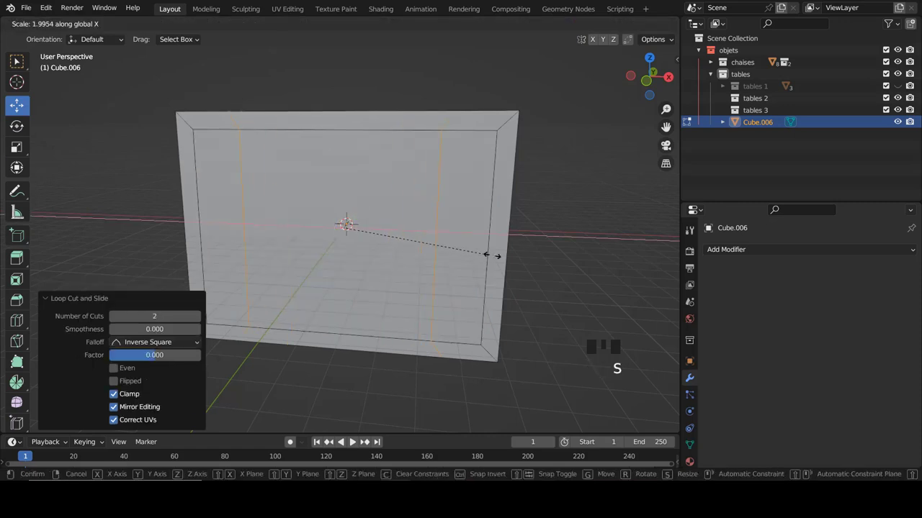
key(ctrl+r)
key(s)
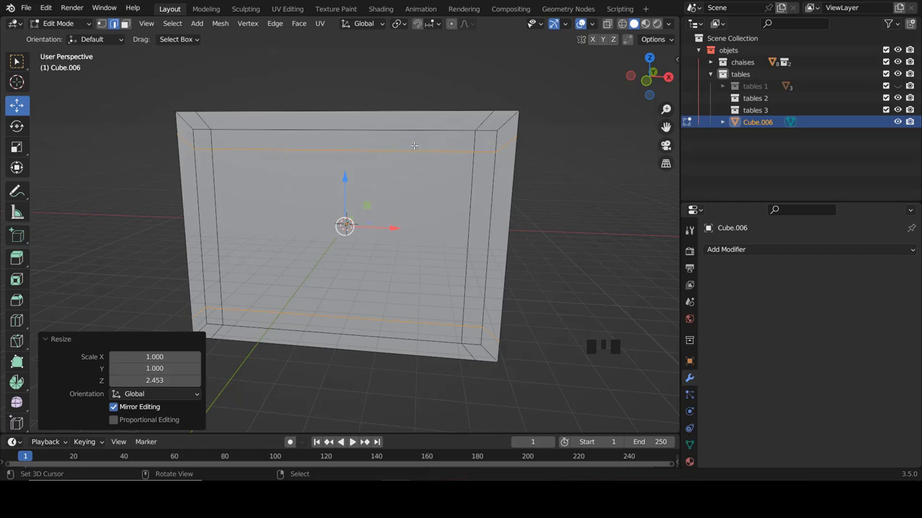
key(ctrl+z)
key(ctrl+z)
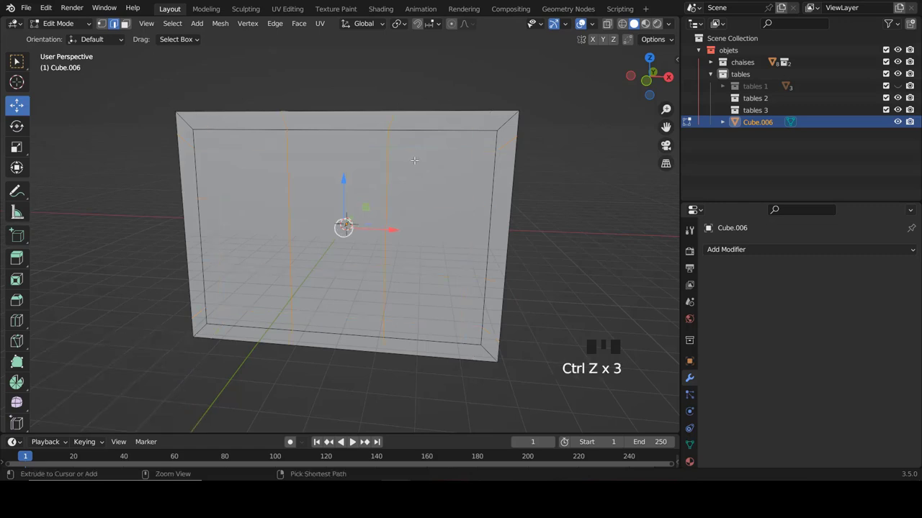
key(ctrl+z)
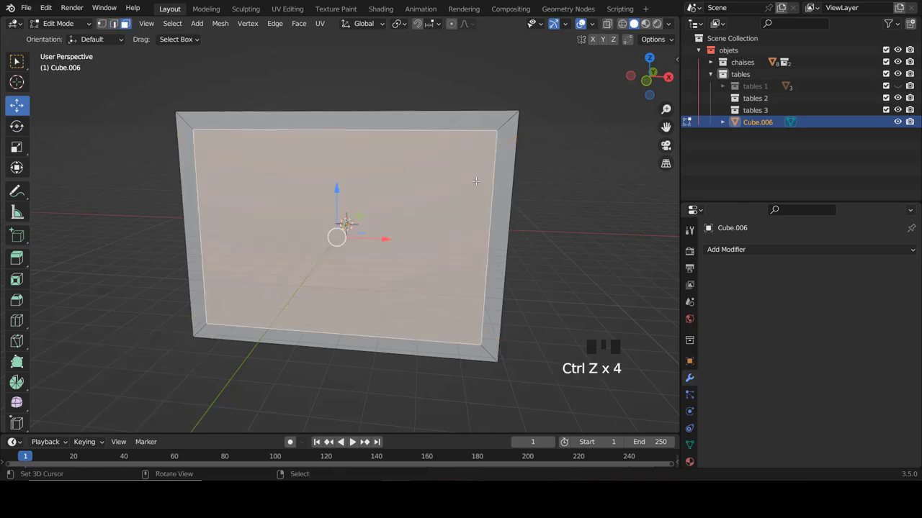
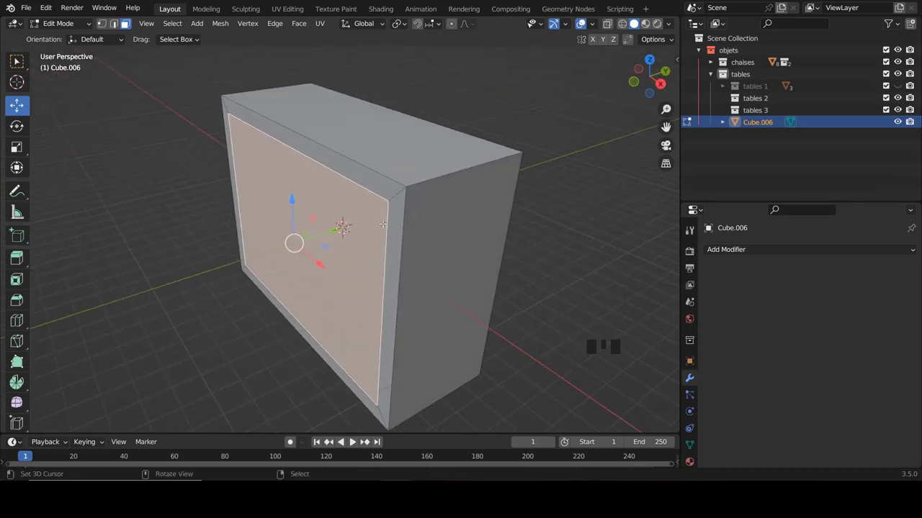
- Extrude the inset front face 2.555 m into the block, checking from side and front views
key(e)
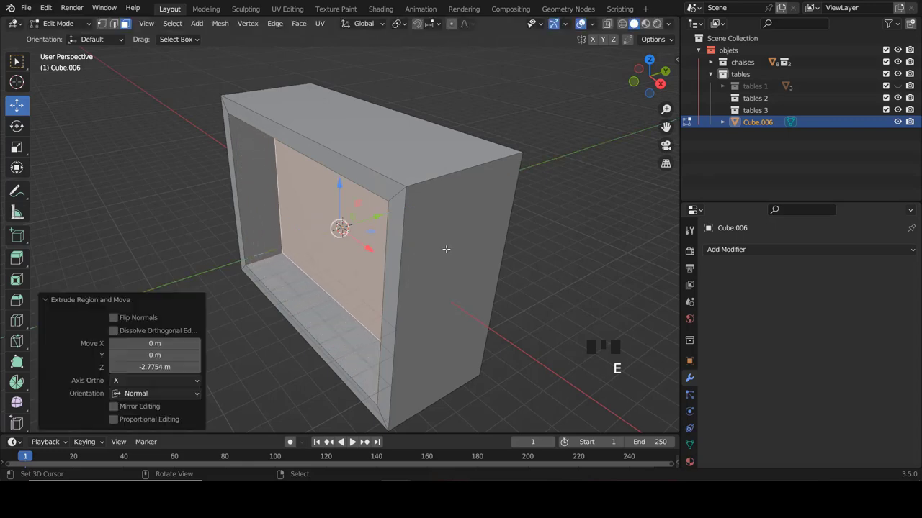
key(KP_3)
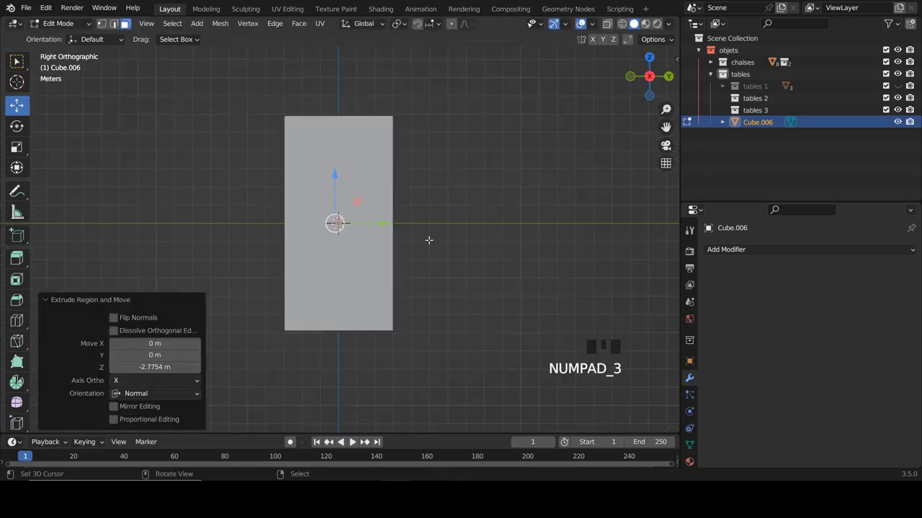
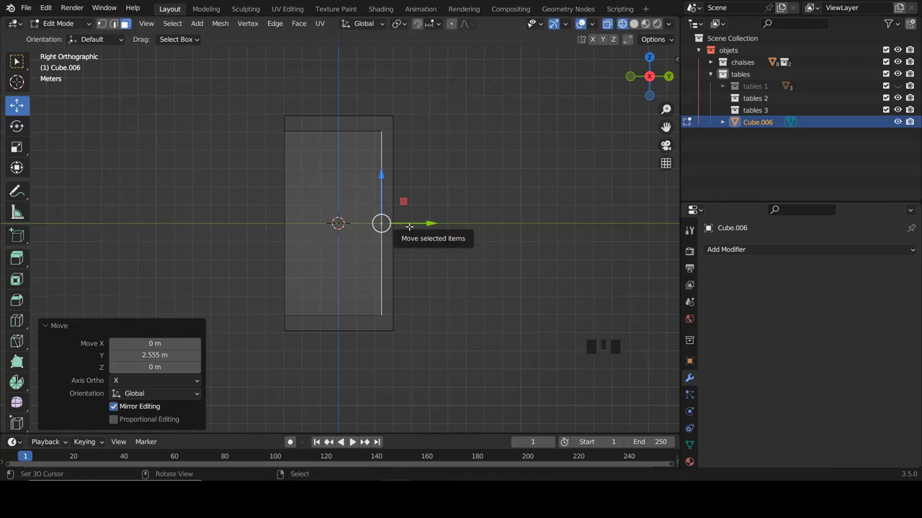
key(KP_1)
key(z)
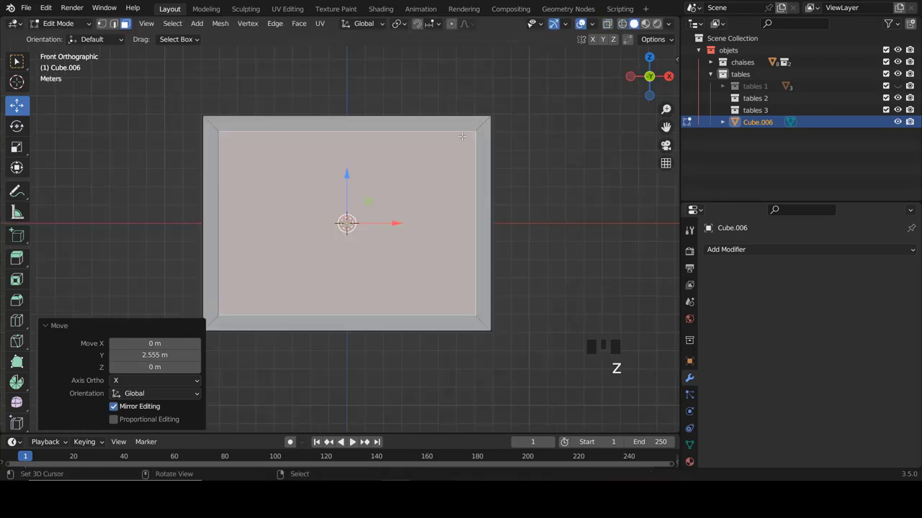
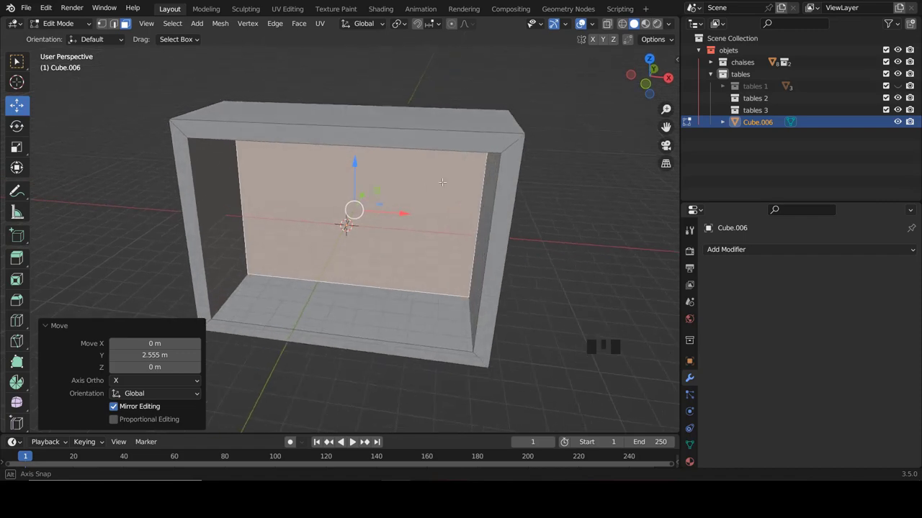
key(KP_1)
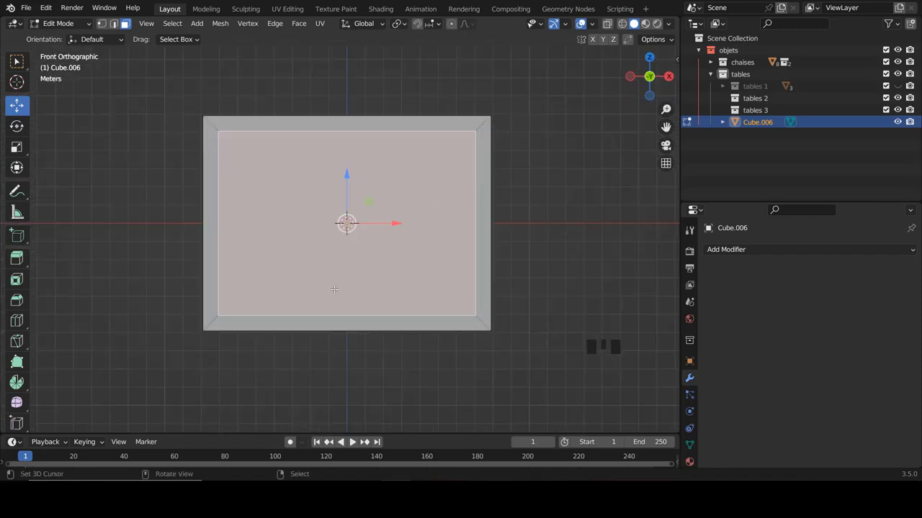
- Add a vertical loop cut down the middle, flatten it to zero along X and choose face selection
key(ctrl+r)
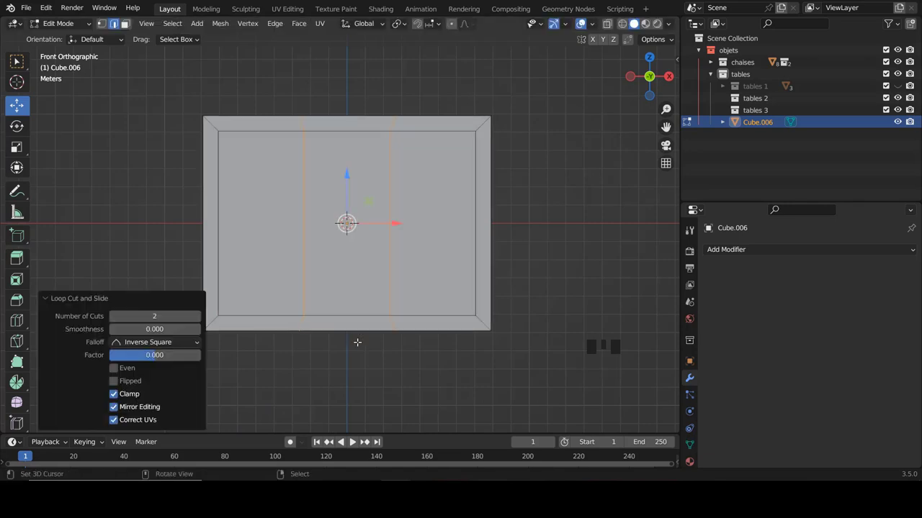
key(s)
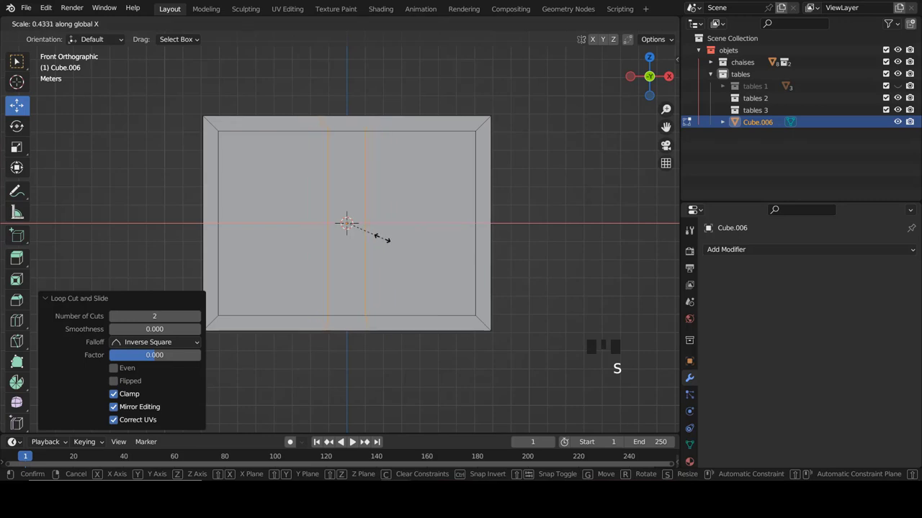
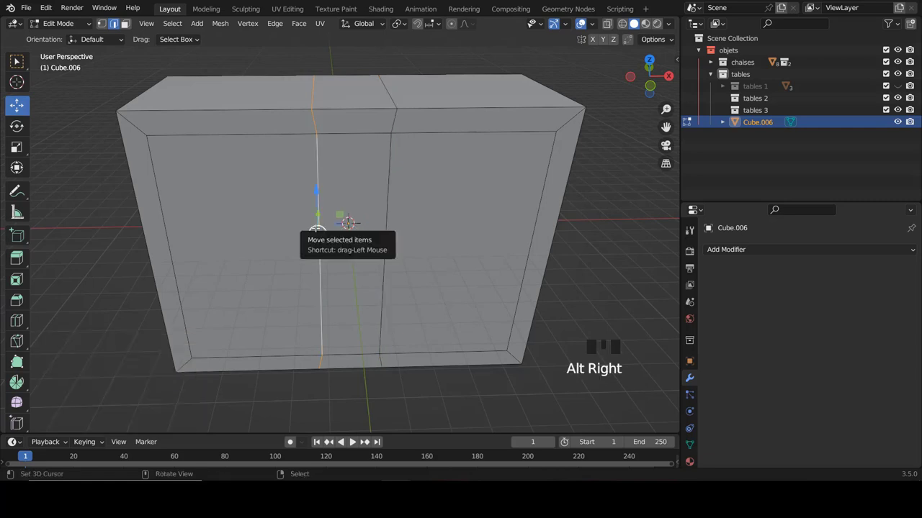
key(s)
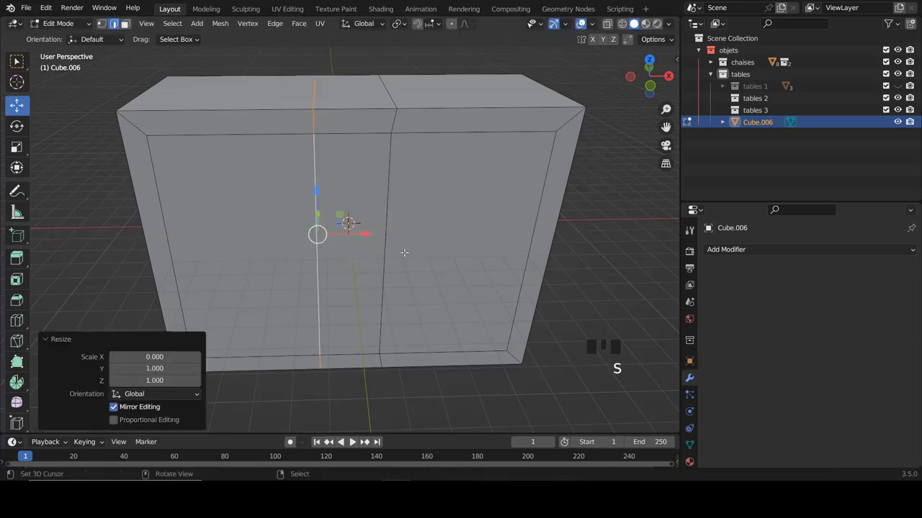
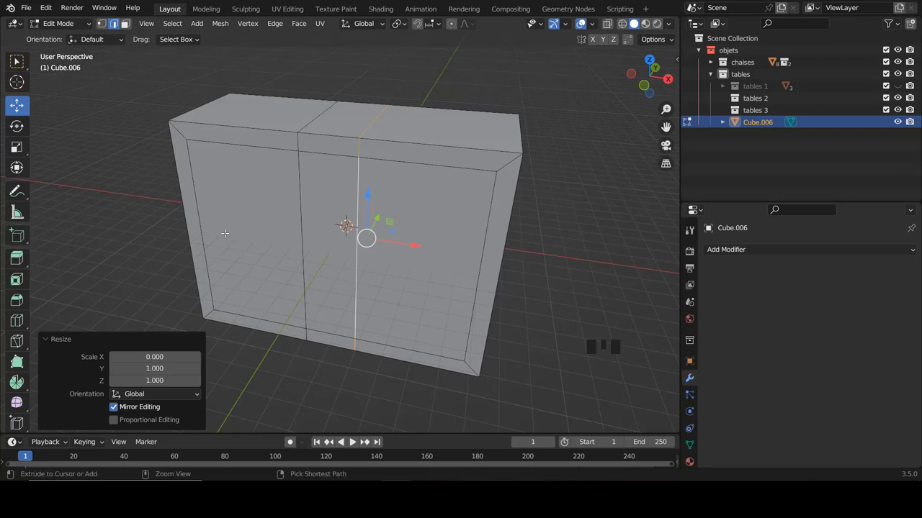
key(ctrl+Tab)
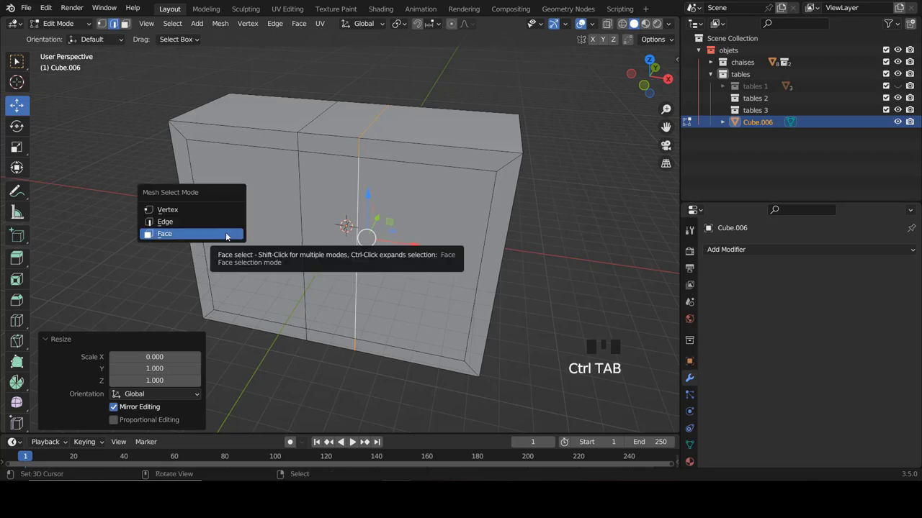
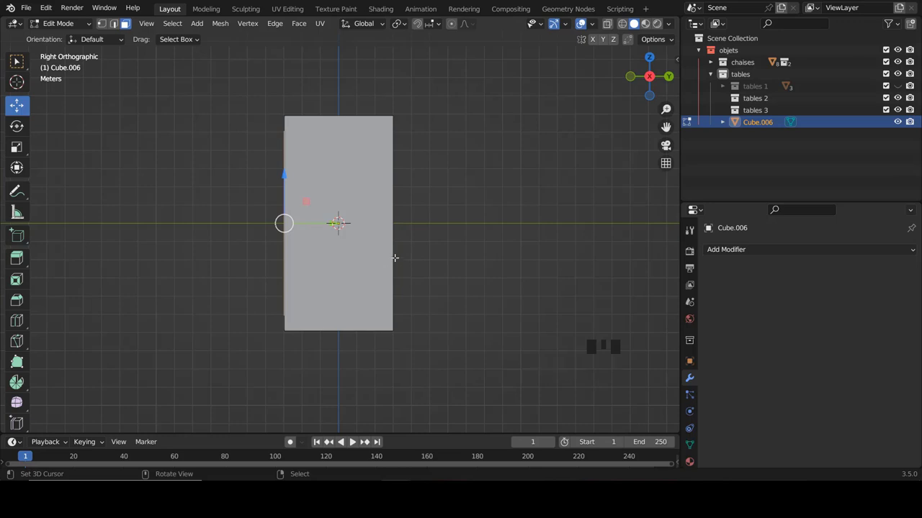
- Extrude both front panel faces into the box to form two open compartments
key(e)
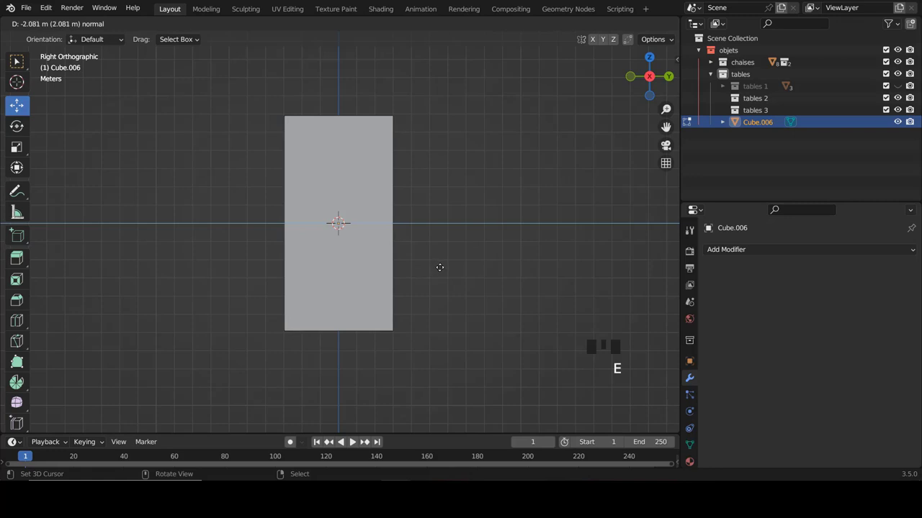
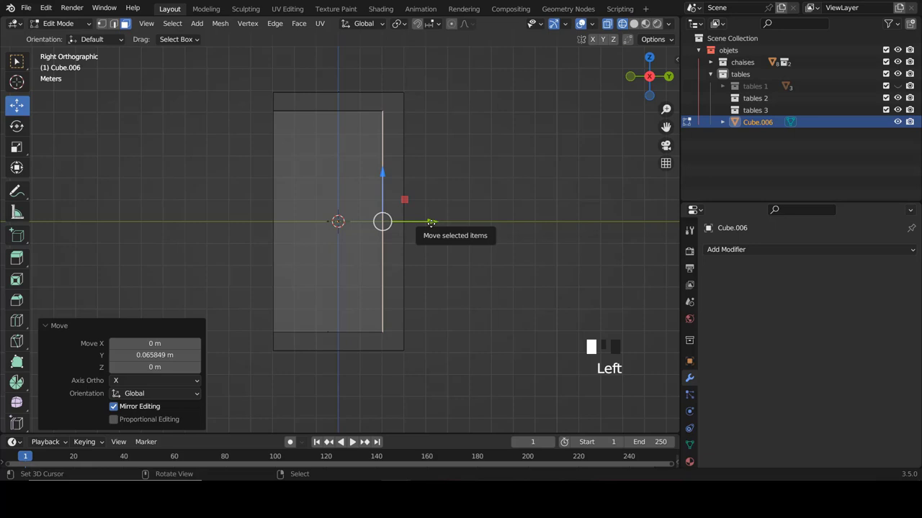
key(KP_1)
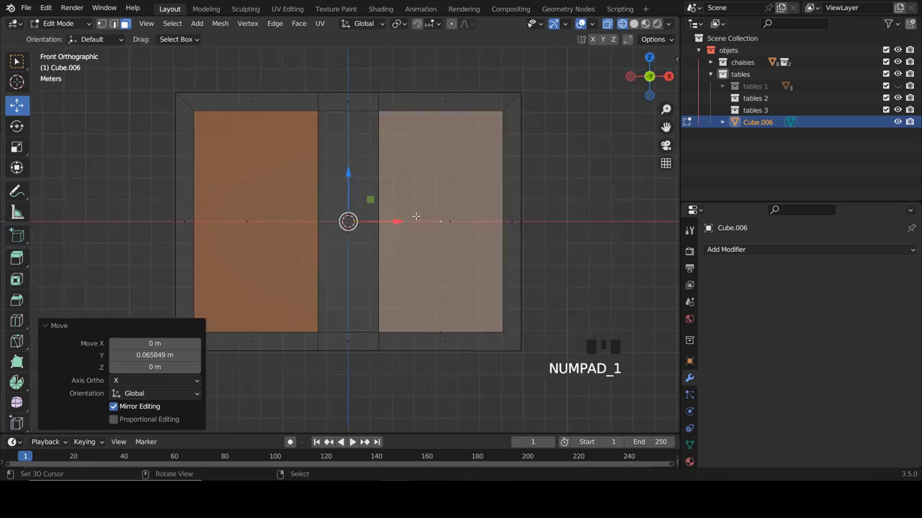
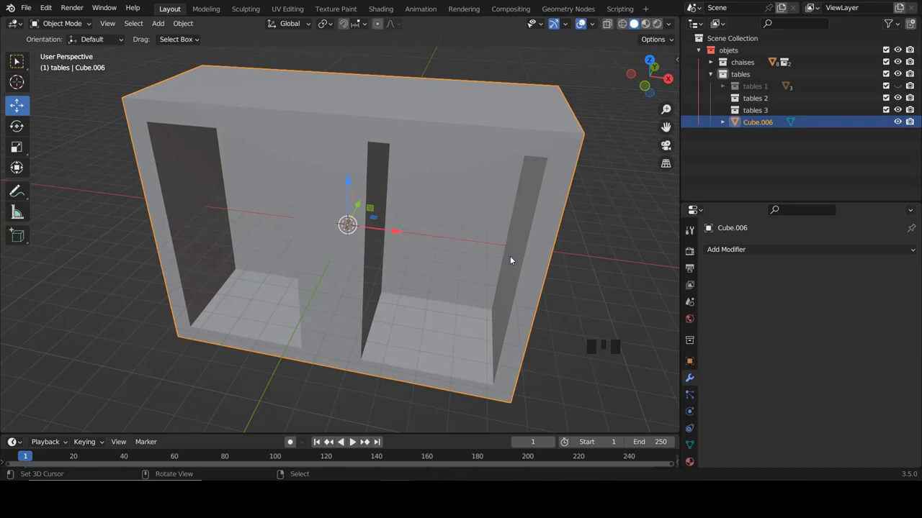
- Add a 0.122 m Bevel modifier with 4 segments and shade the box smooth
click(783, 254)
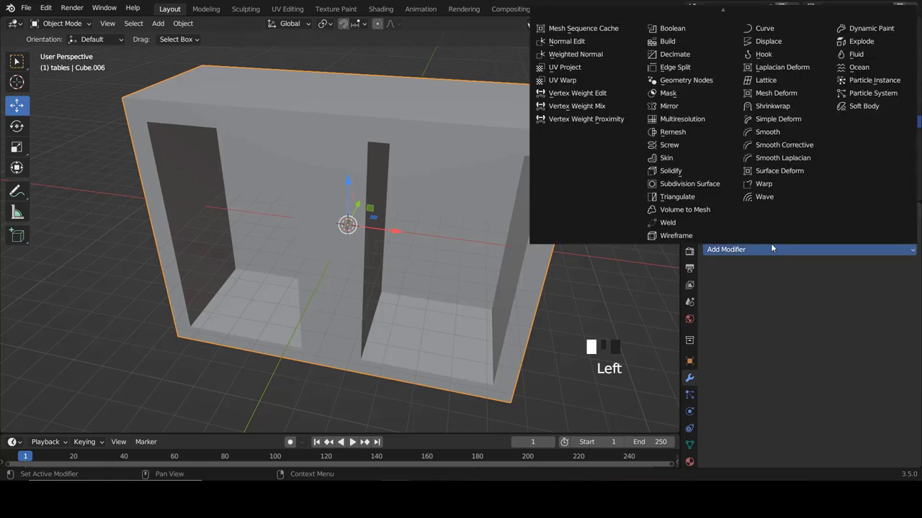
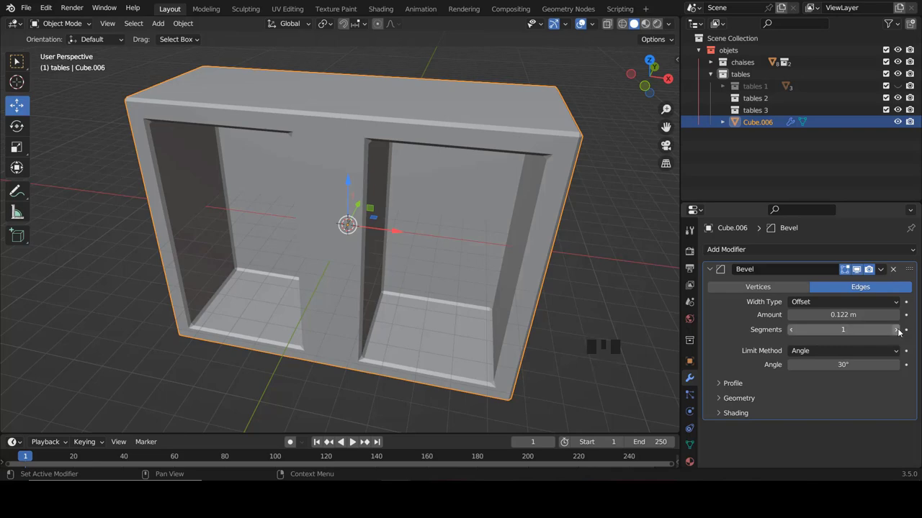
click(903, 329)
drag(552, 295, 576, 215)
key(w)
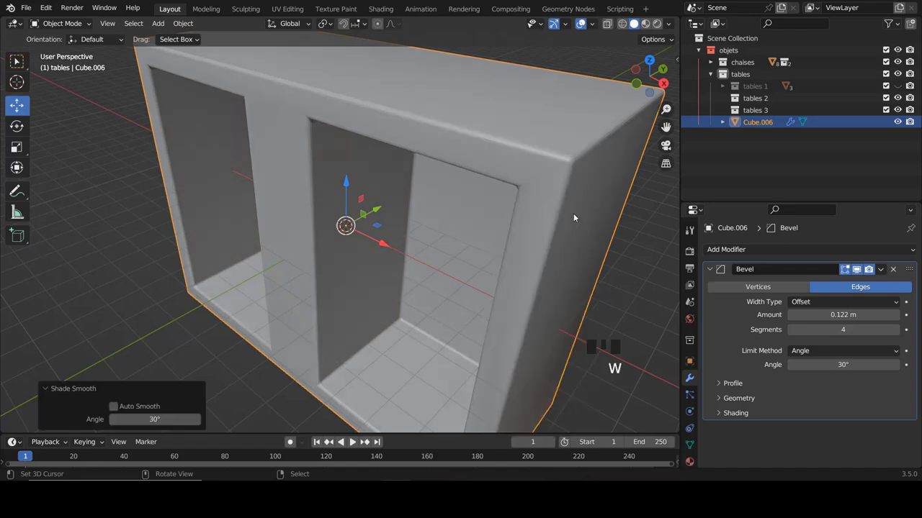
- Orbit around the box to inspect the rounded edges, ending in front view
scroll(down, 3)
drag(506, 212, 446, 206)
scroll(up, 3)
scroll(down, 3)
drag(462, 201, 421, 203)
scroll(up, 3)
key(KP_1)
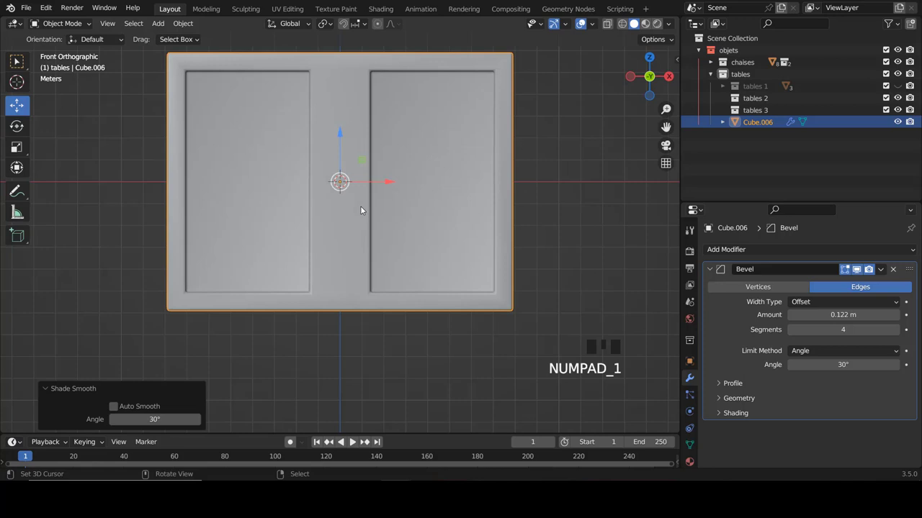
- Add a new cube and stretch it sideways in Edit Mode
key(shift+a)
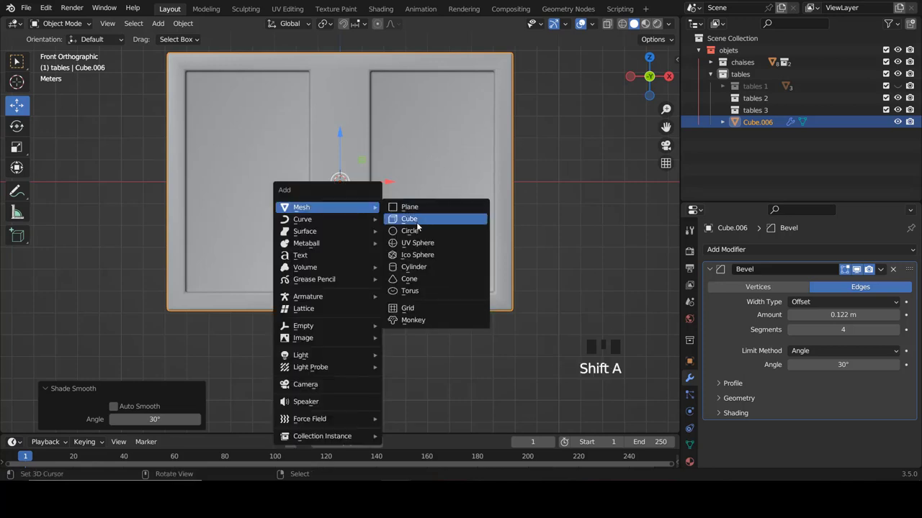
key(Tab)
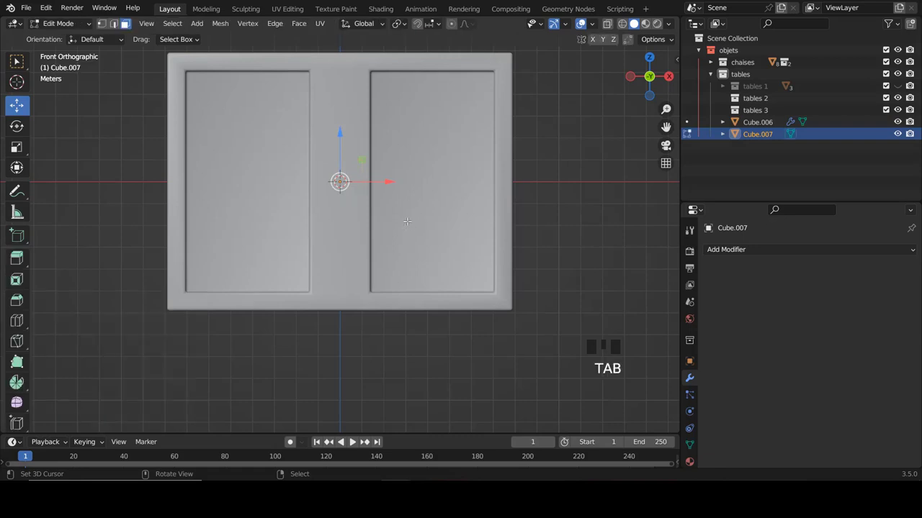
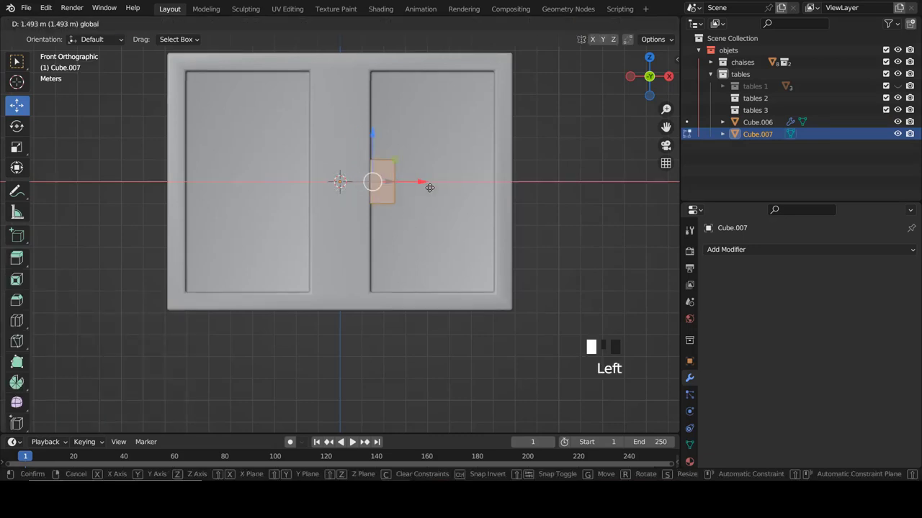
scroll(up, 3)
key(s)
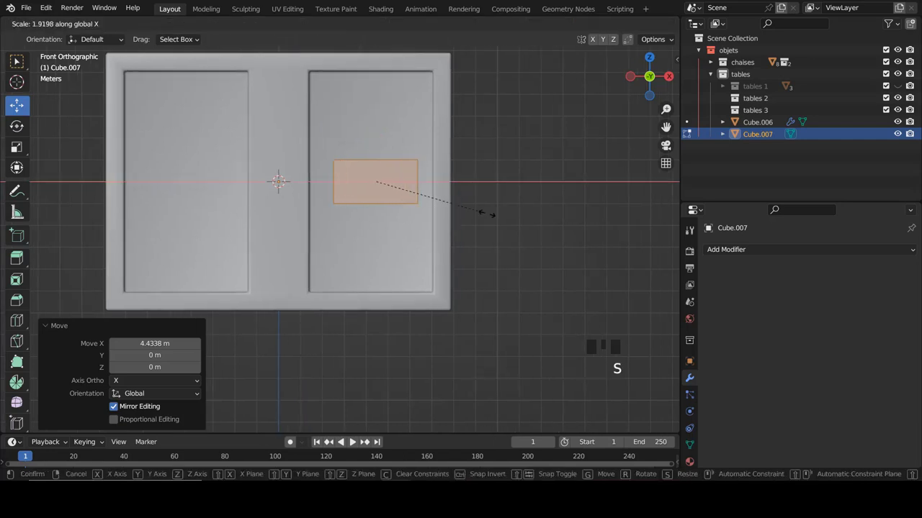
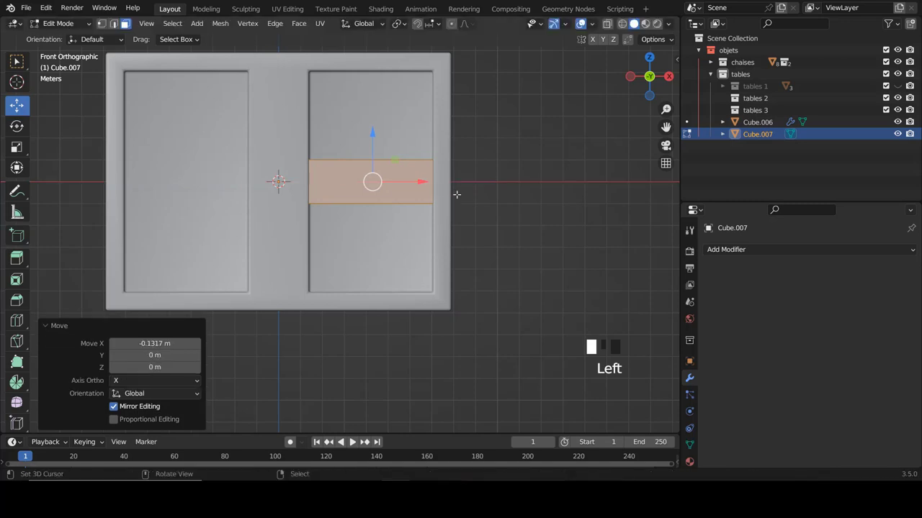
- Fit the slab across the right compartment and flatten it into a thin shelf
key(s)
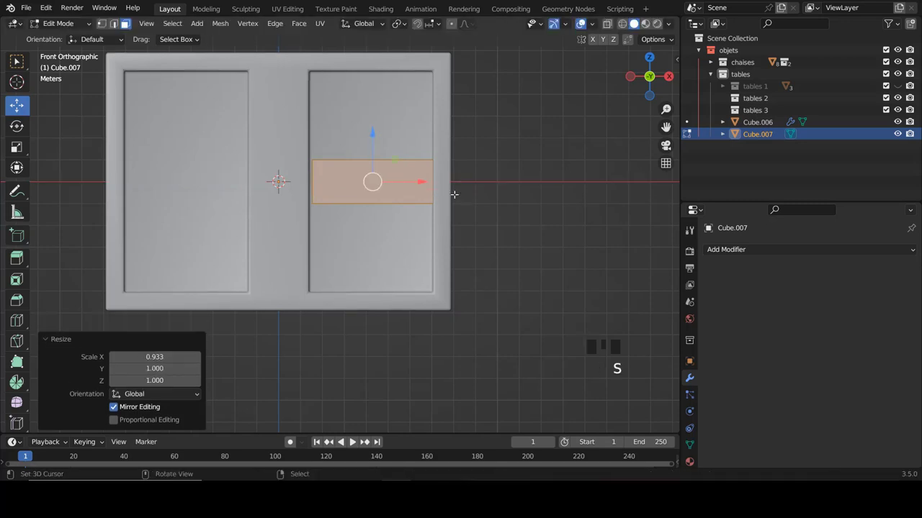
click(424, 183)
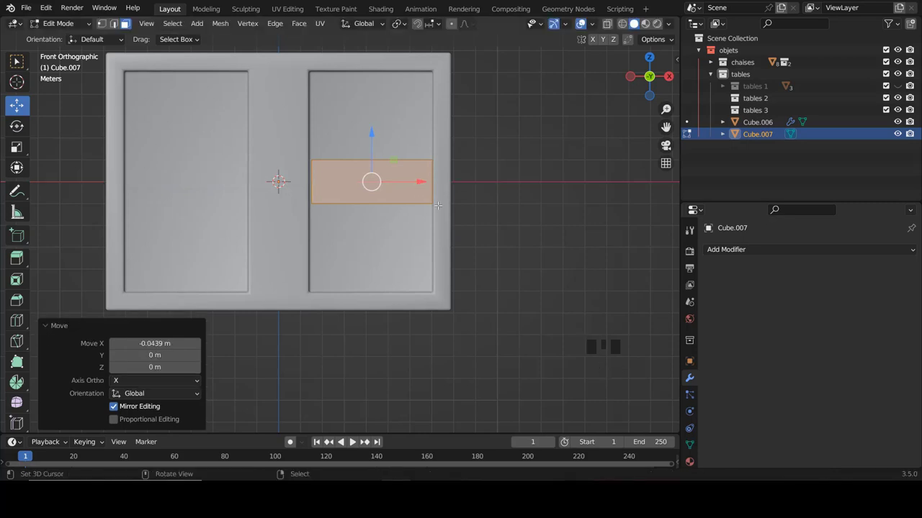
key(s)
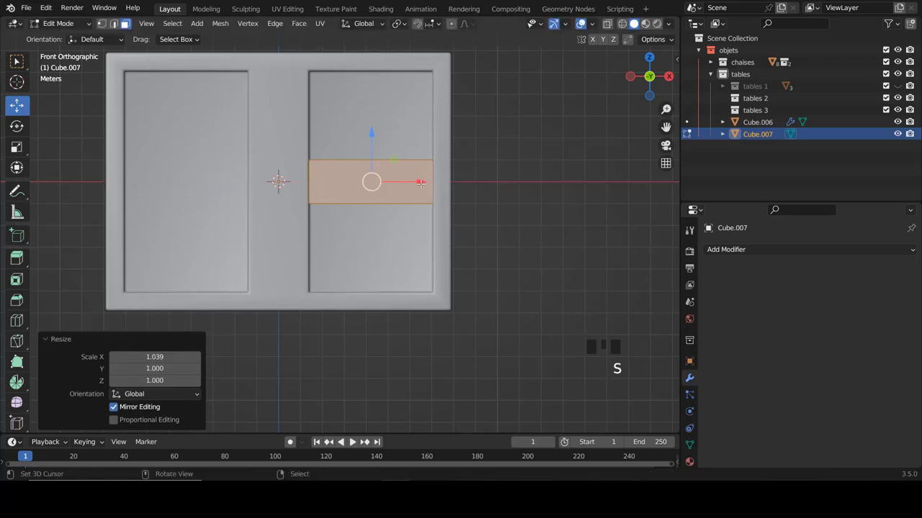
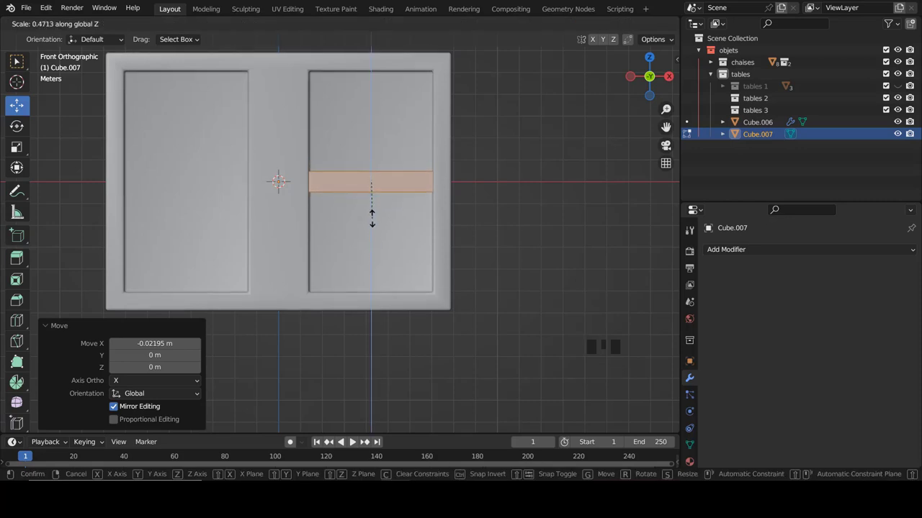
click(380, 138)
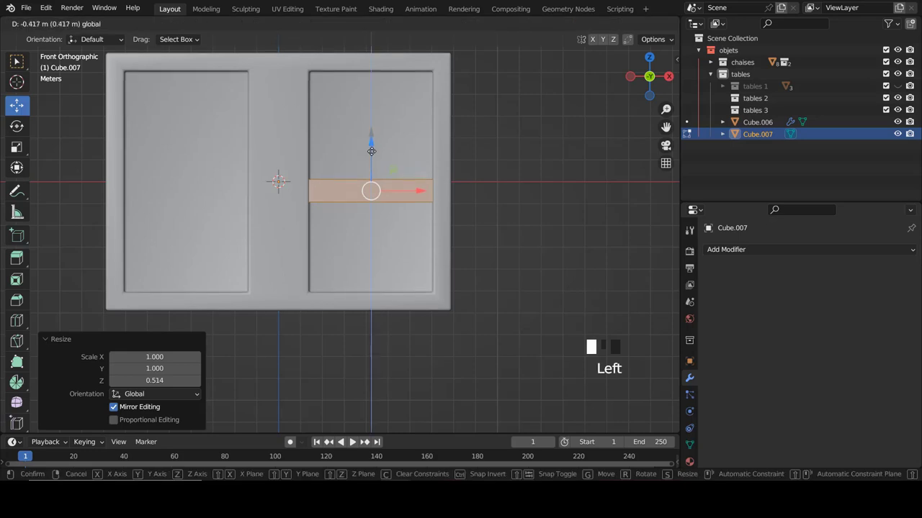
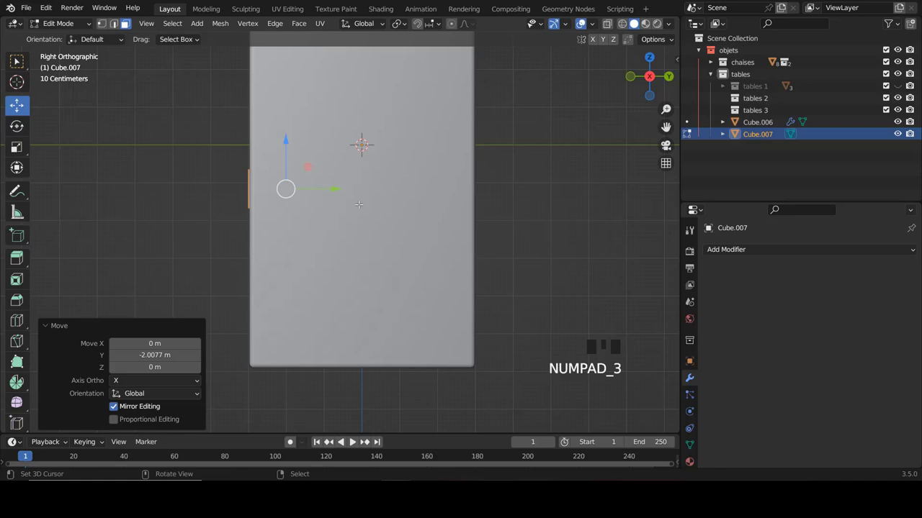
- Toggle X-ray to see the shelf through the box walls
key(z)
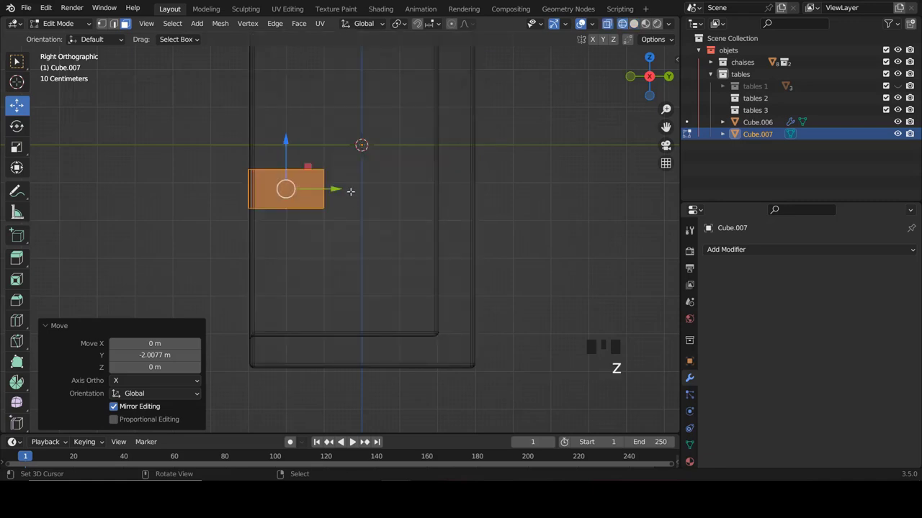
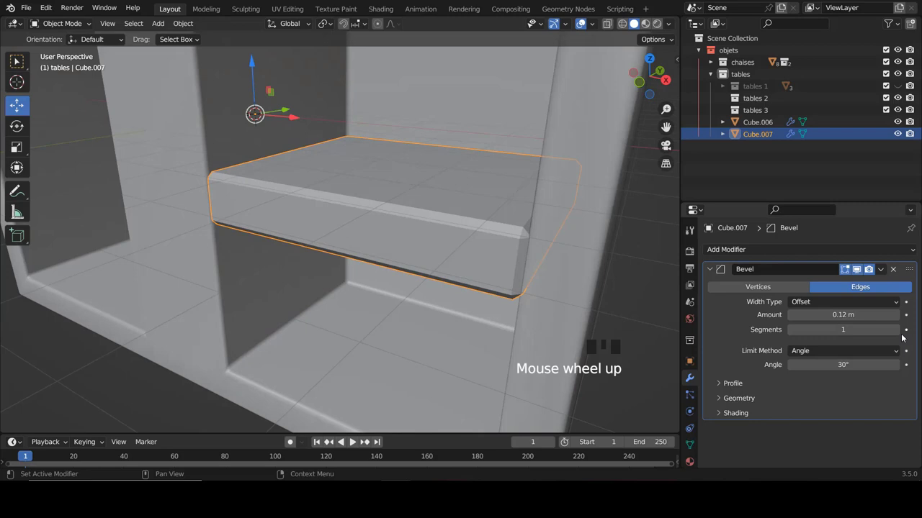
- Raise the shelf's bevel to 5 segments and apply smooth shading
click(902, 333)
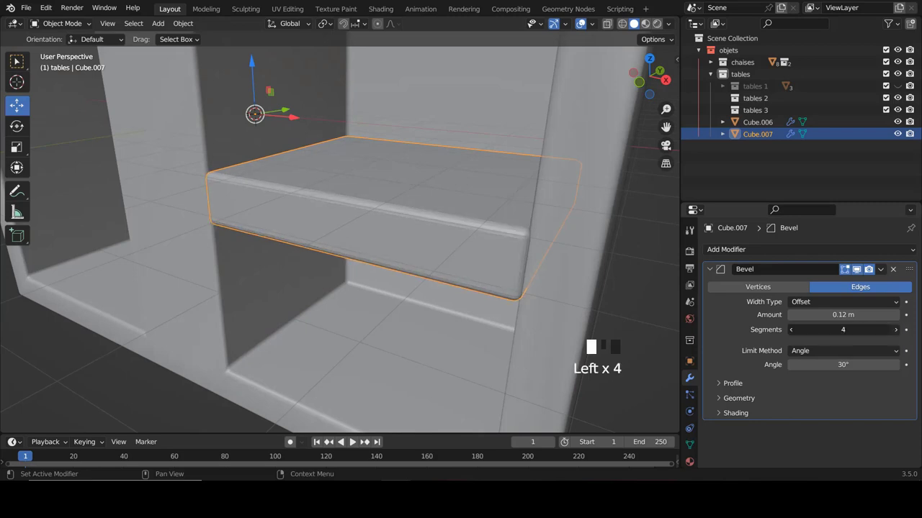
key(w)
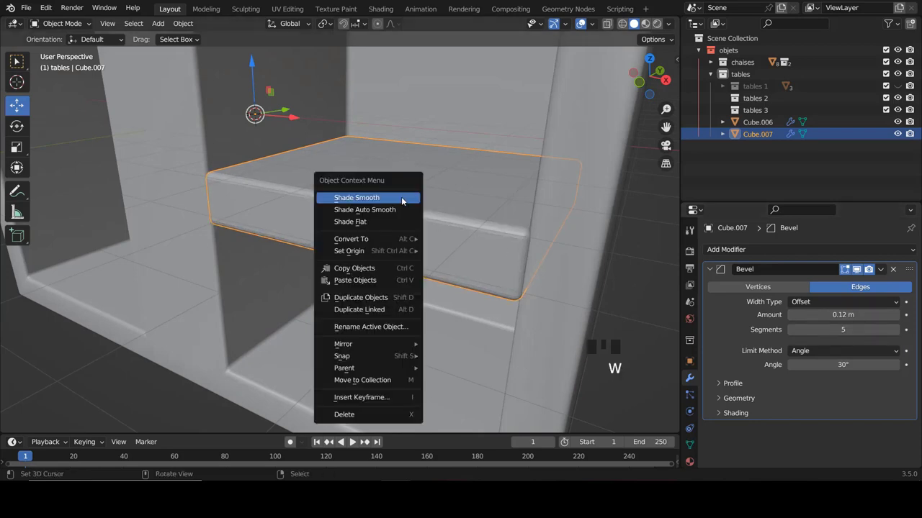
key(a)
- Orbit around the shelf to inspect its rounded edges
scroll(down, 3)
scroll(down, 3)
drag(394, 182, 358, 186)
scroll(up, 3)
right_click(380, 235)
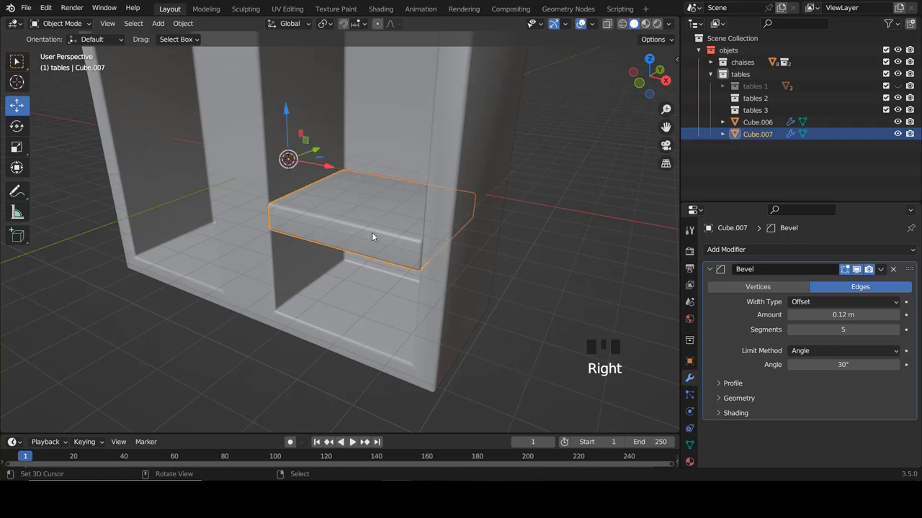
key(KP_1)
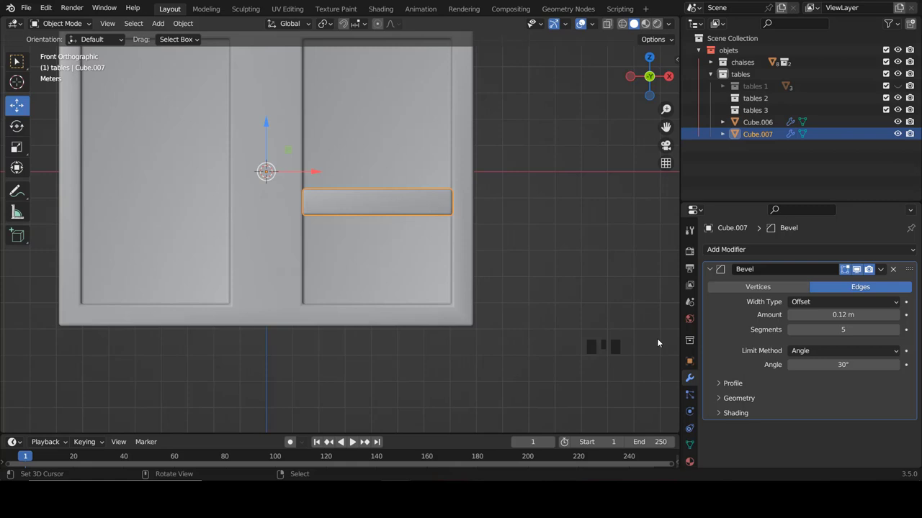
drag(720, 267, 691, 235)
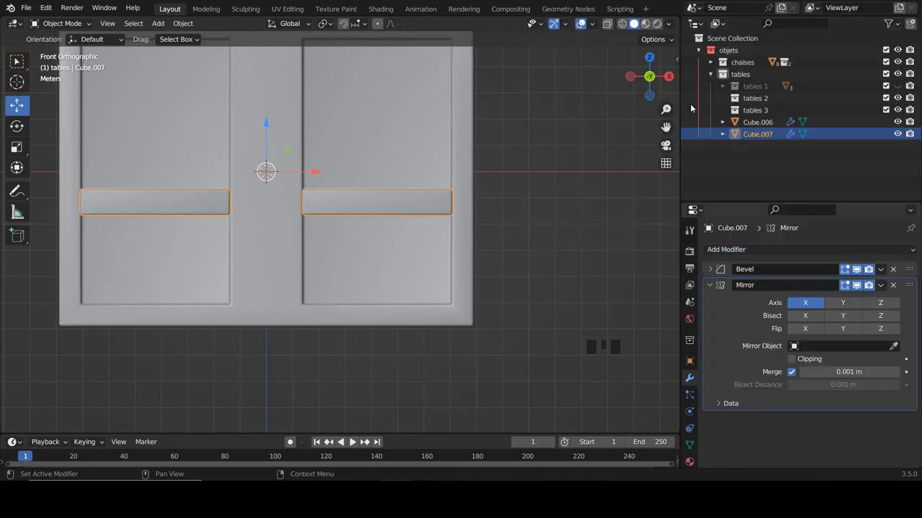
drag(360, 237, 352, 254)
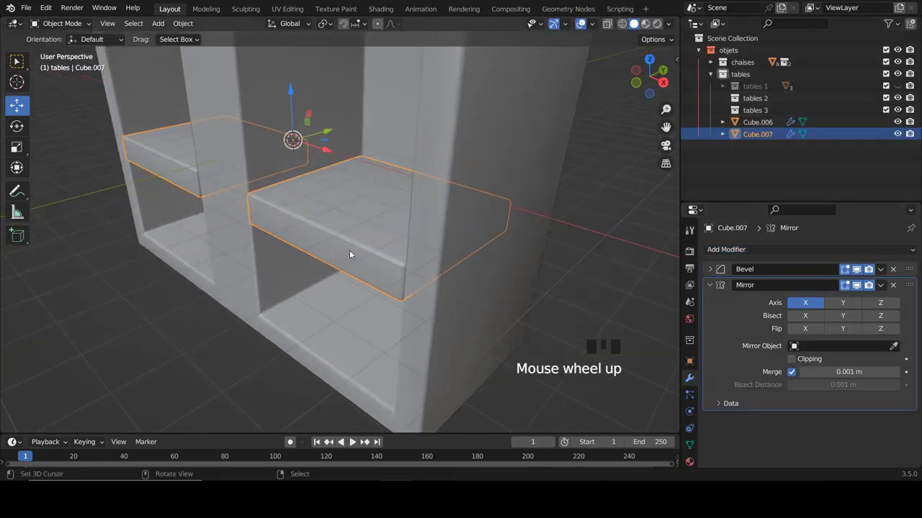
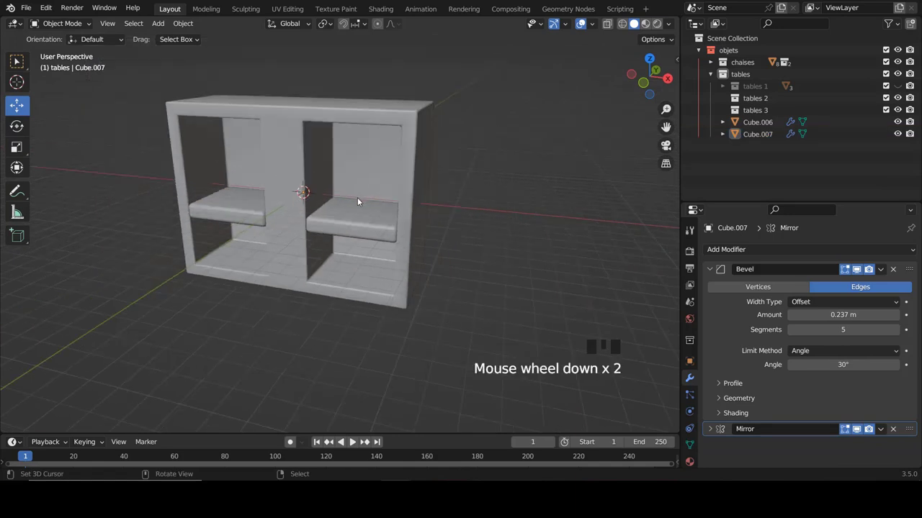
drag(364, 174, 376, 172)
key(KP_1)
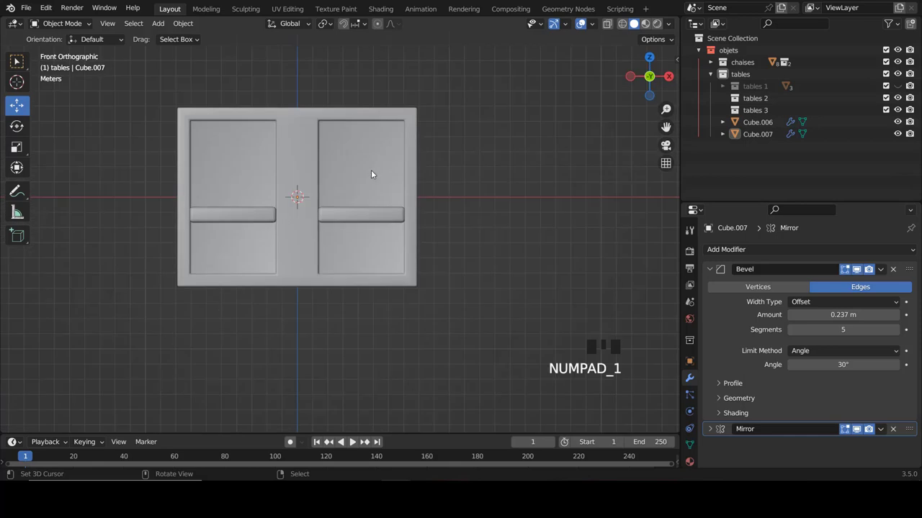
scroll(up, 3)
drag(438, 189, 231, 154)
drag(505, 201, 390, 185)
scroll(up, 3)
scroll(down, 3)
key(KP_1)
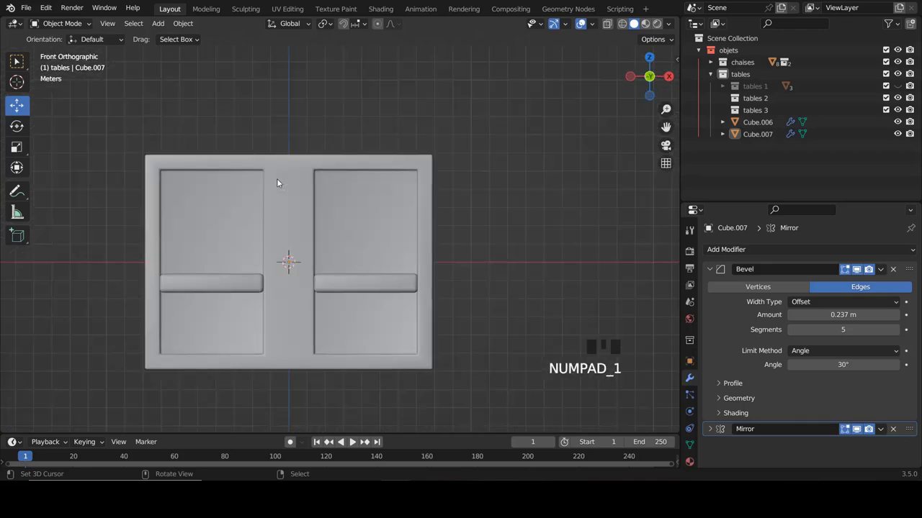
- Duplicate shelf Cube.007 as Cube.008 raised above the cabinet and remove its Mirror modifier
right_click(342, 284)
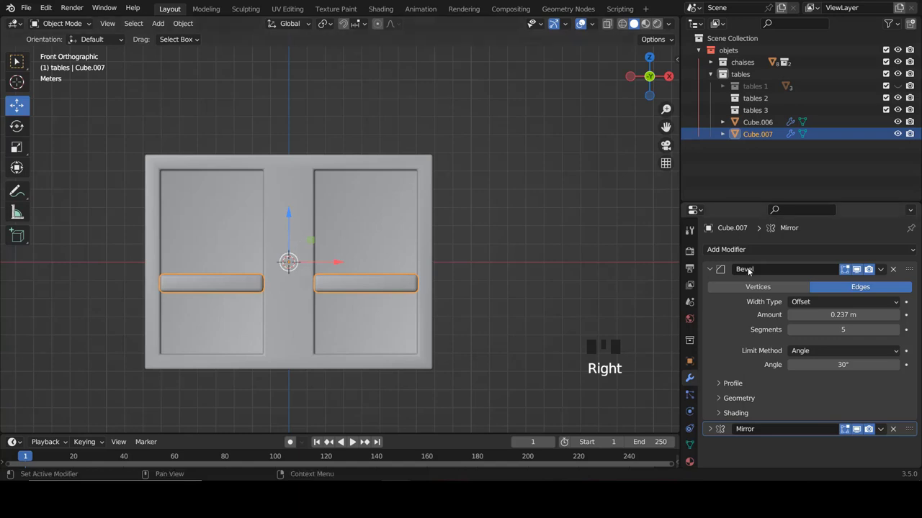
click(710, 270)
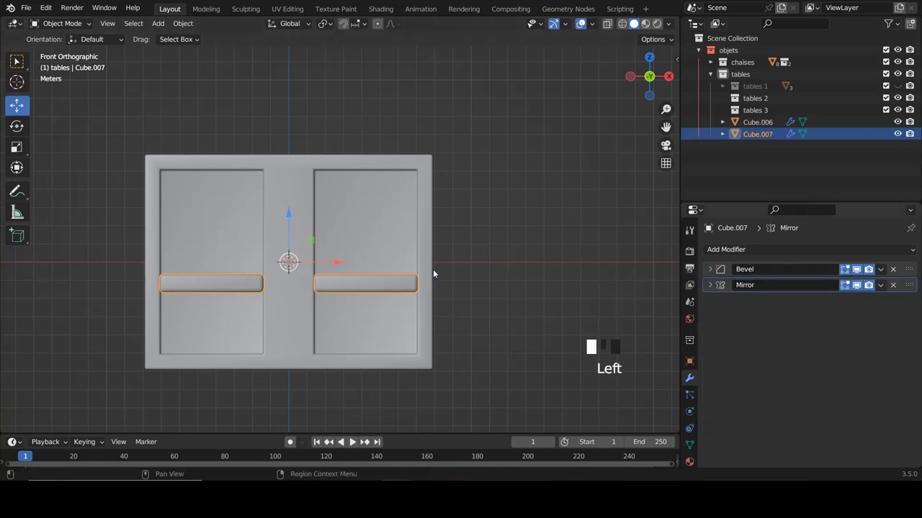
key(shift+d)
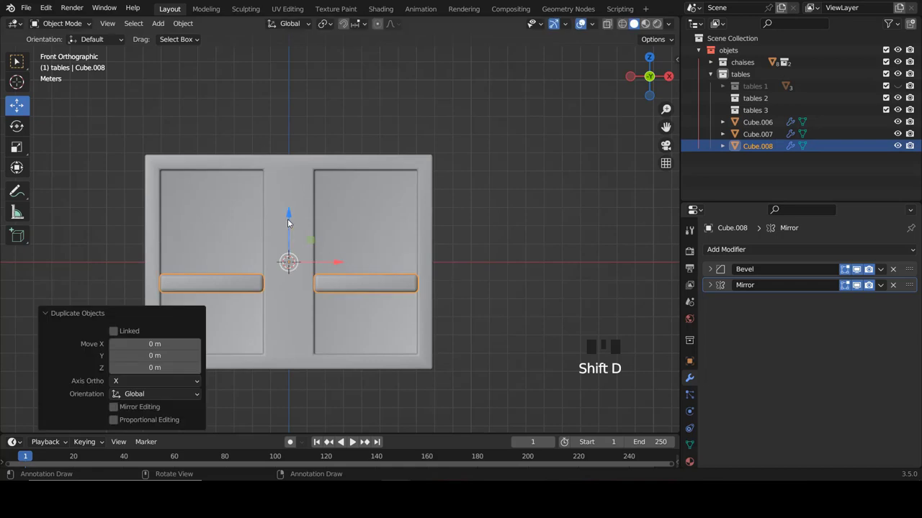
click(296, 215)
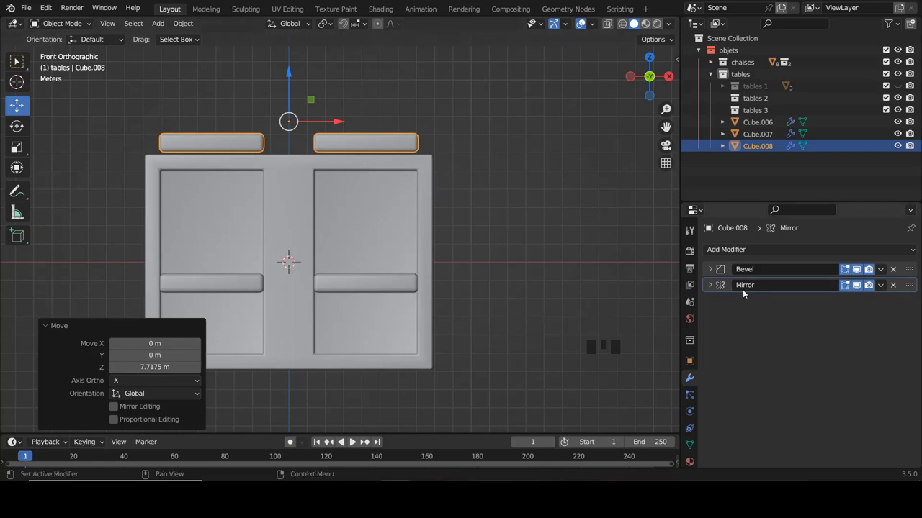
click(896, 289)
scroll(up, 3)
- In edit mode from the top view with X-ray, extend the slab's vertices toward the back to cover the cabinet
key(Tab)
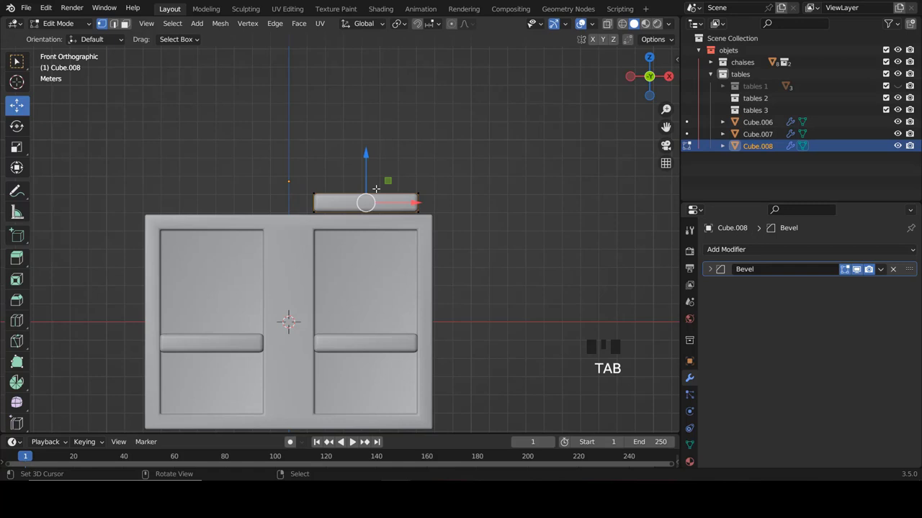
key(KP_7)
key(z)
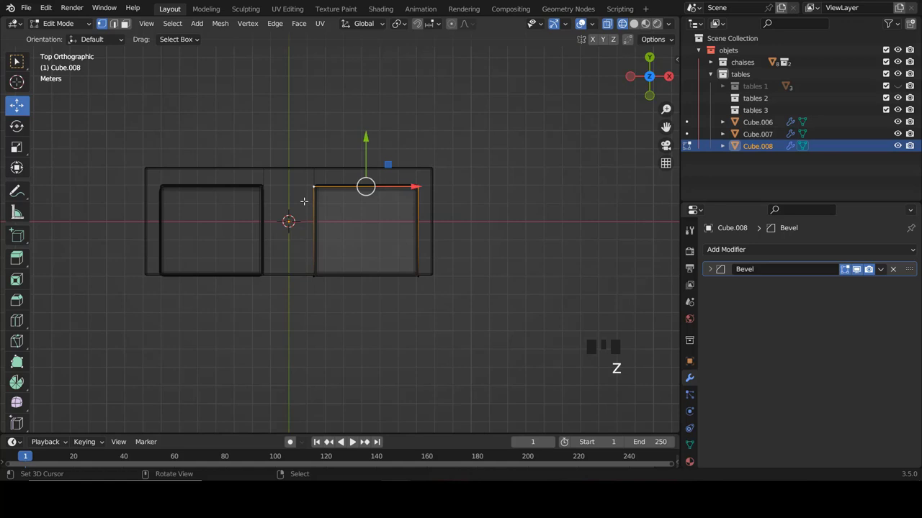
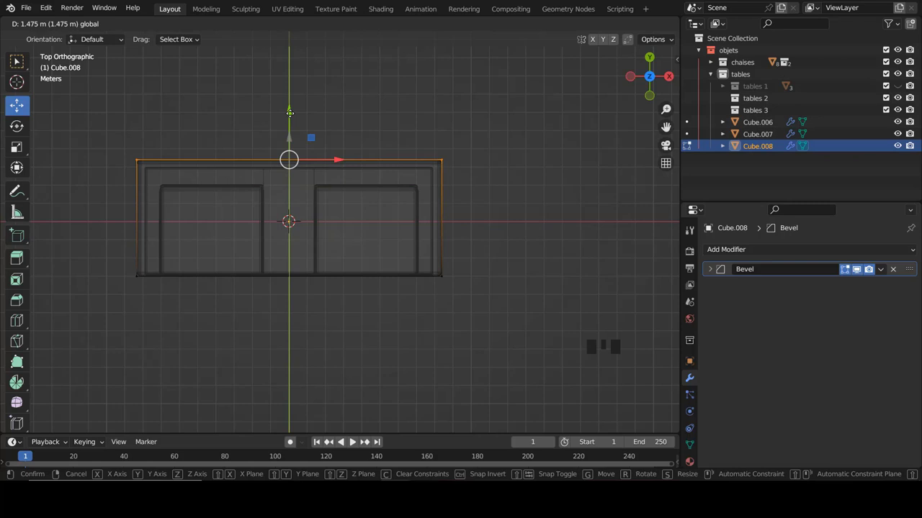
key(b)
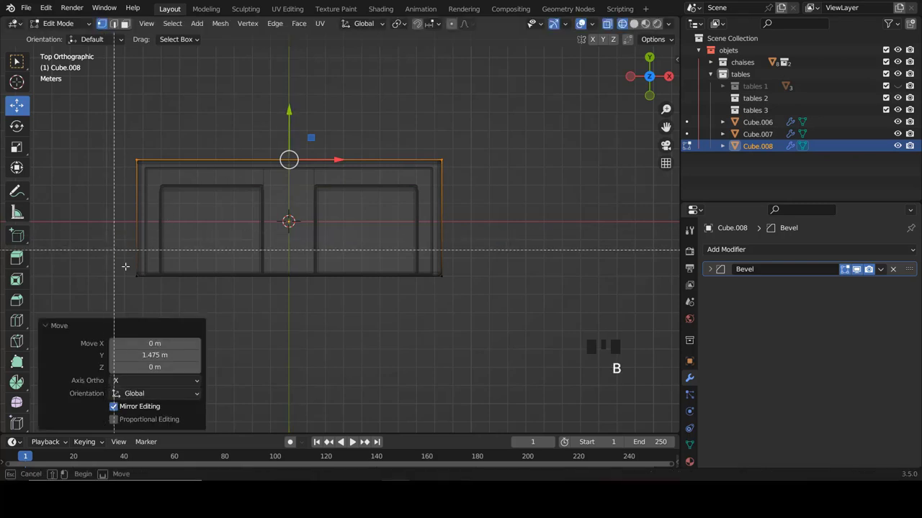
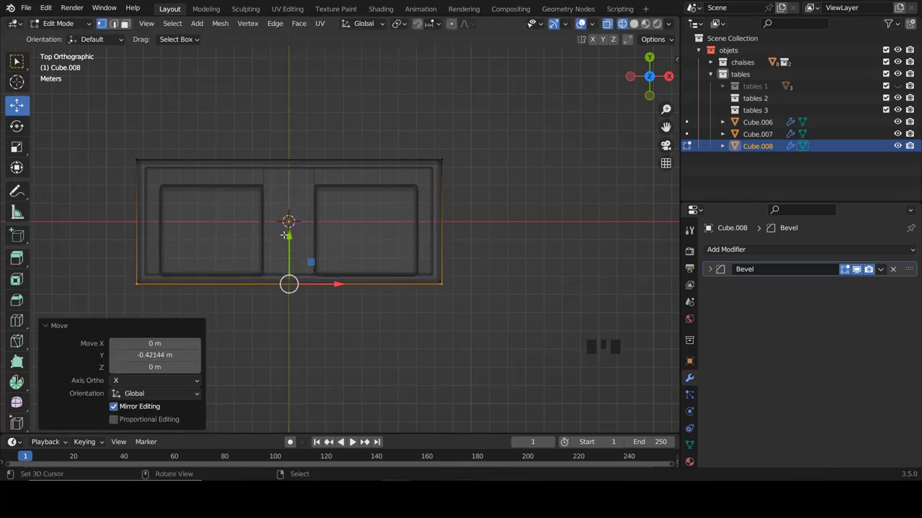
key(KP_1)
key(z)
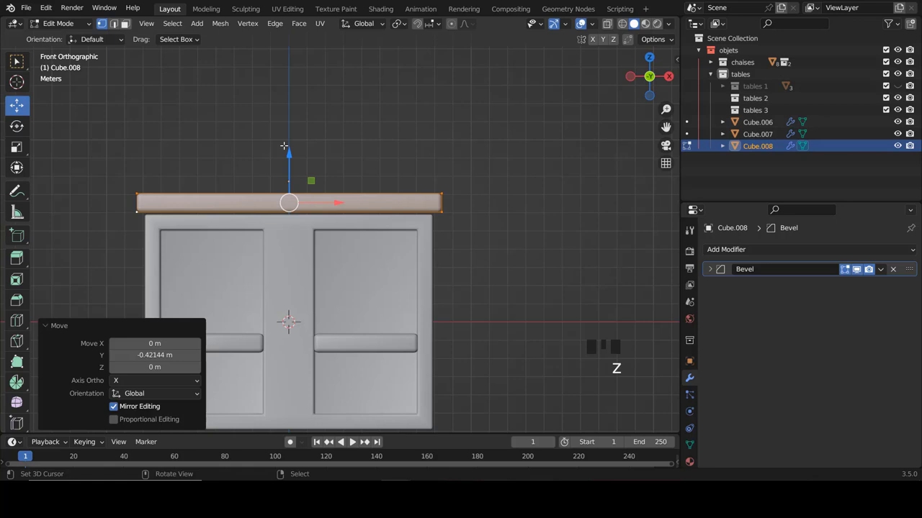
- From the front view, widen the board past both sides and raise its top face slightly thicker
key(a)
key(a)
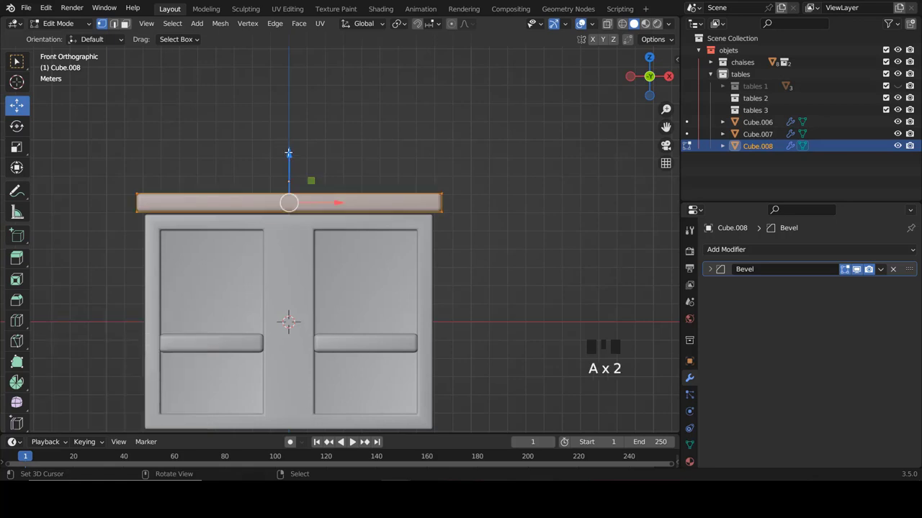
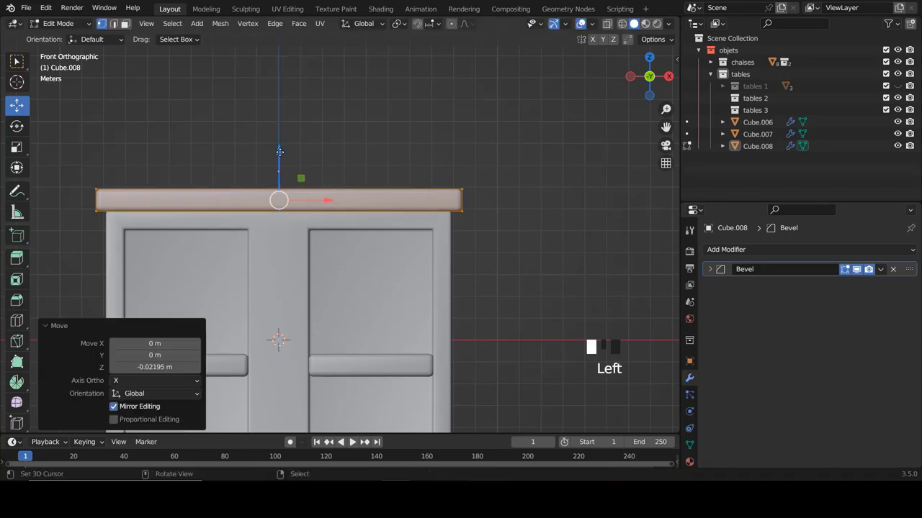
key(z)
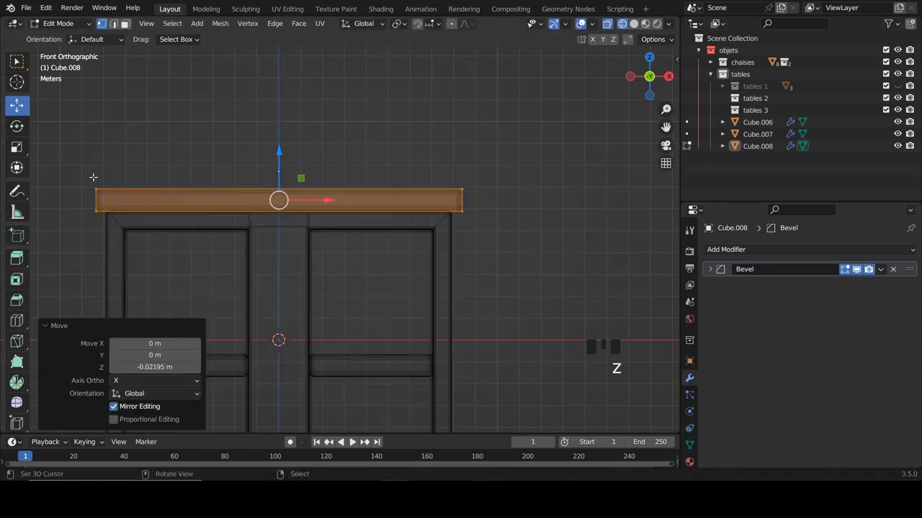
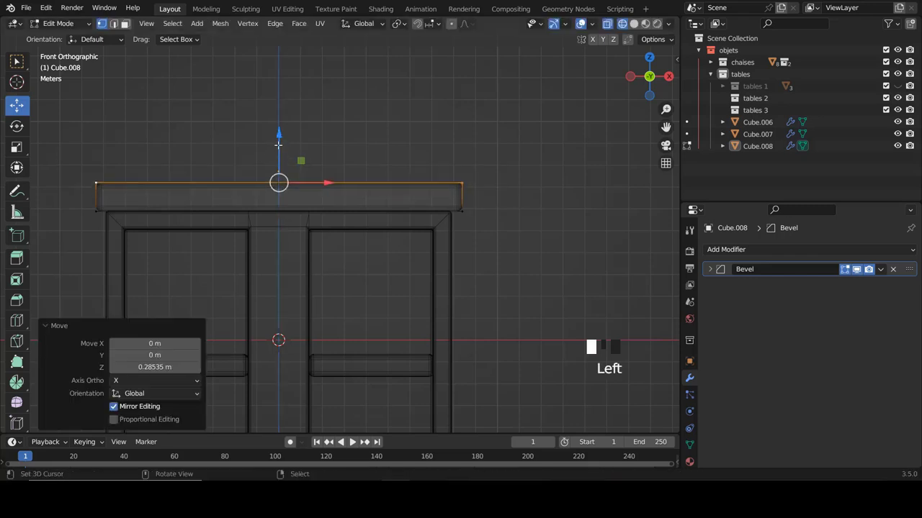
key(z)
scroll(down, 3)
key(Tab)
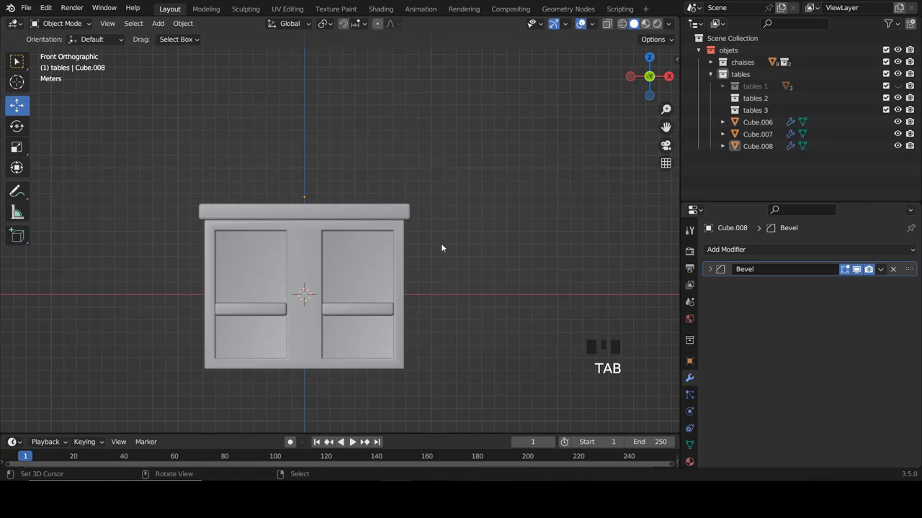
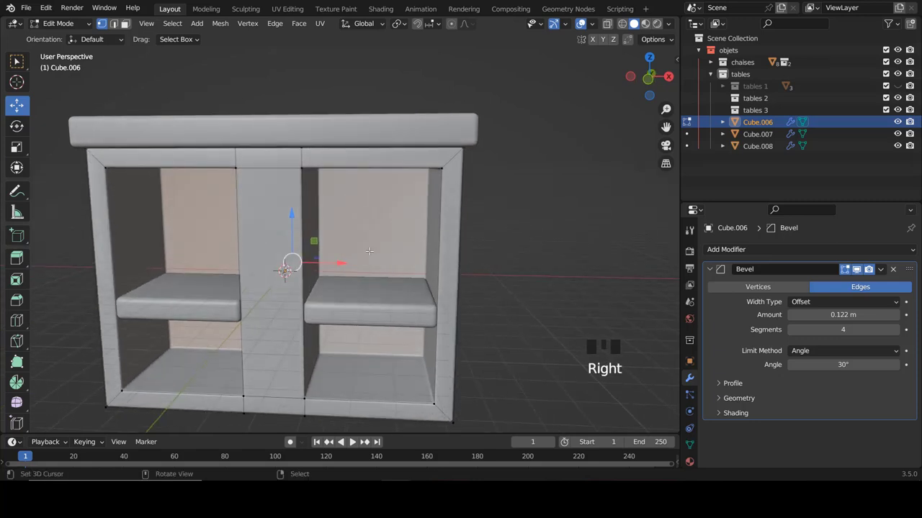
- In face select mode, inset the compartments' back faces into framed borders and return to object mode
key(ctrl+Tab)
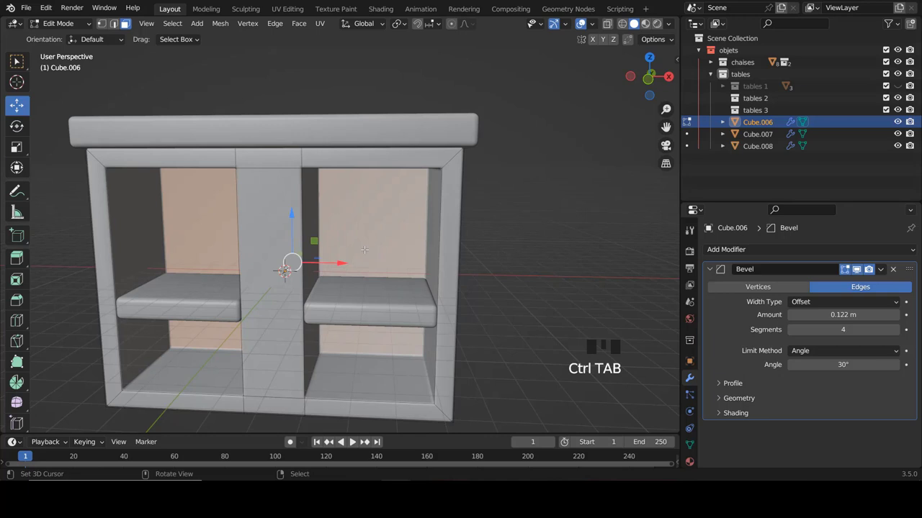
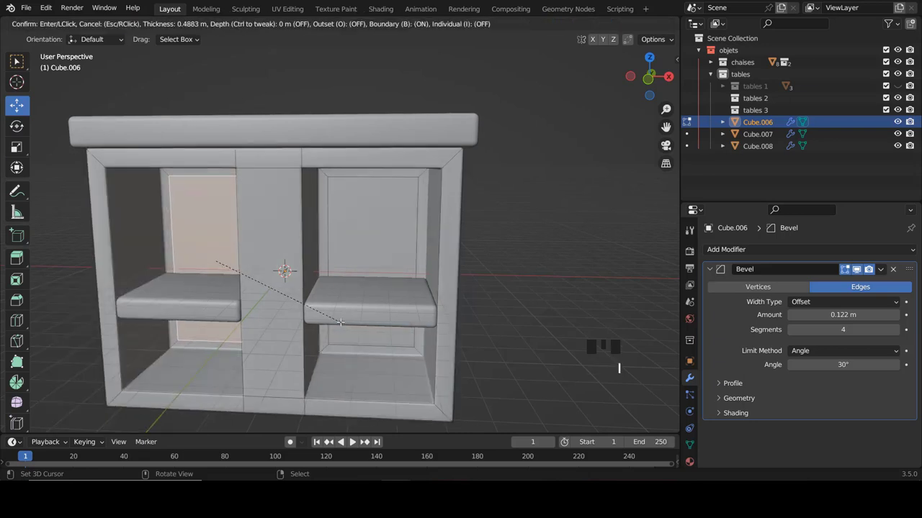
key(Tab)
scroll(down, 3)
key(a)
drag(343, 258, 194, 269)
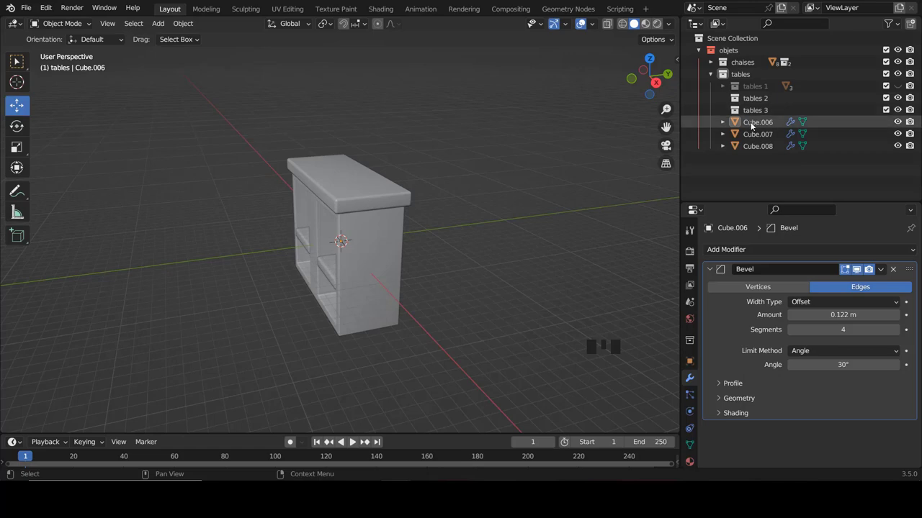
- Select Cube.006–Cube.008 in the Outliner and move them into the tables 2 collection
click(753, 124)
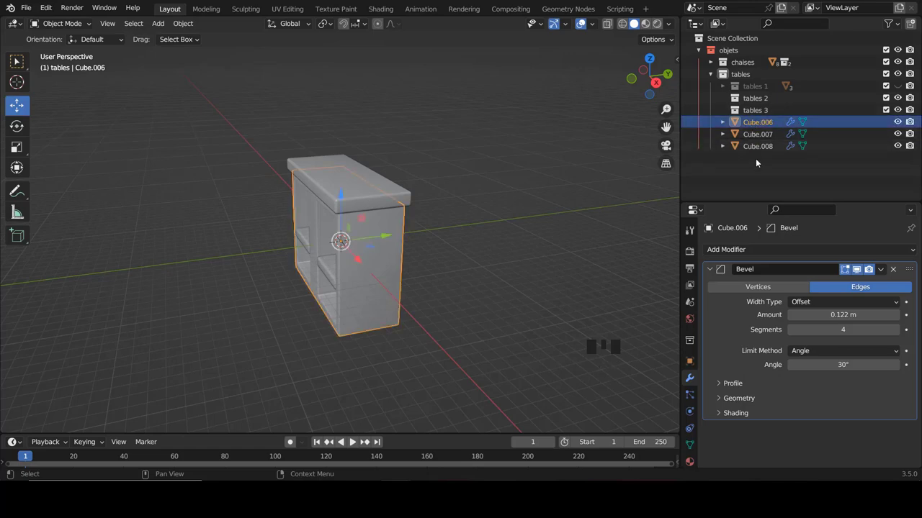
key(b)
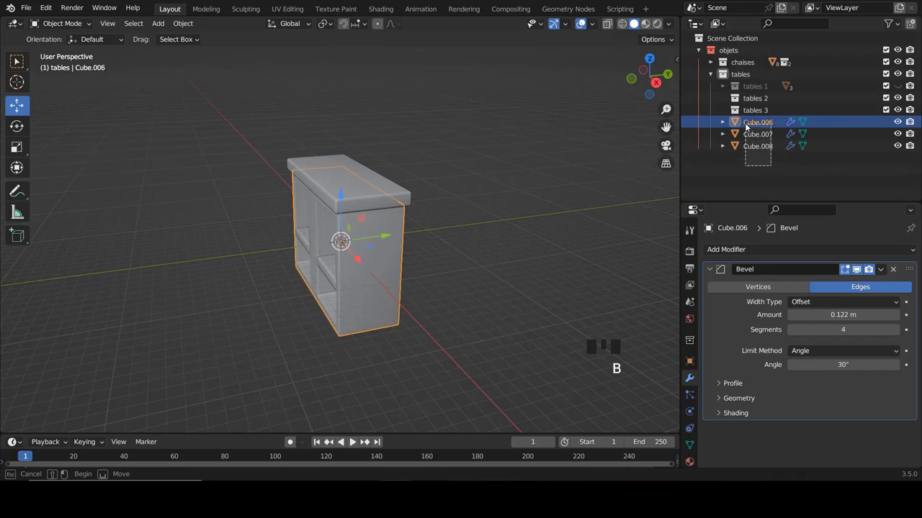
drag(762, 127, 813, 166)
click(813, 166)
click(767, 126)
click(764, 136)
click(766, 149)
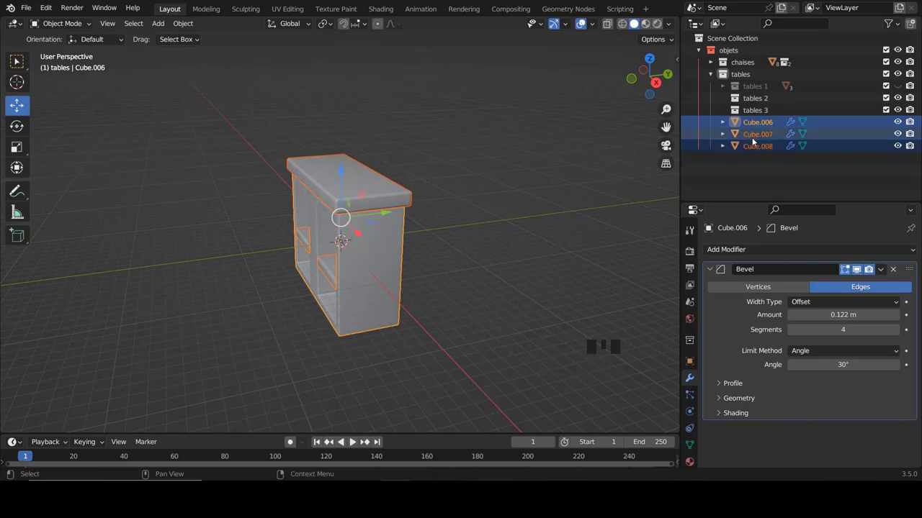
click(755, 121)
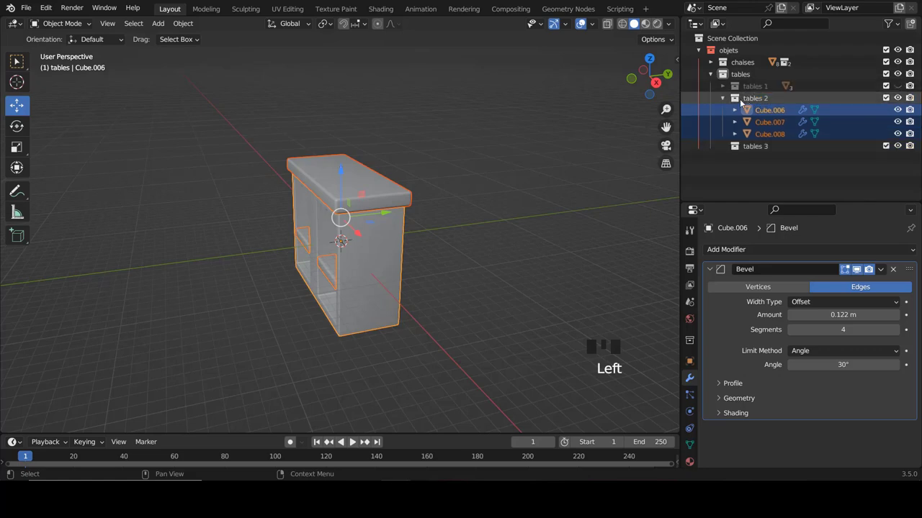
- Collapse and hide the tables 2 collection, then make tables 3 the active collection
click(725, 98)
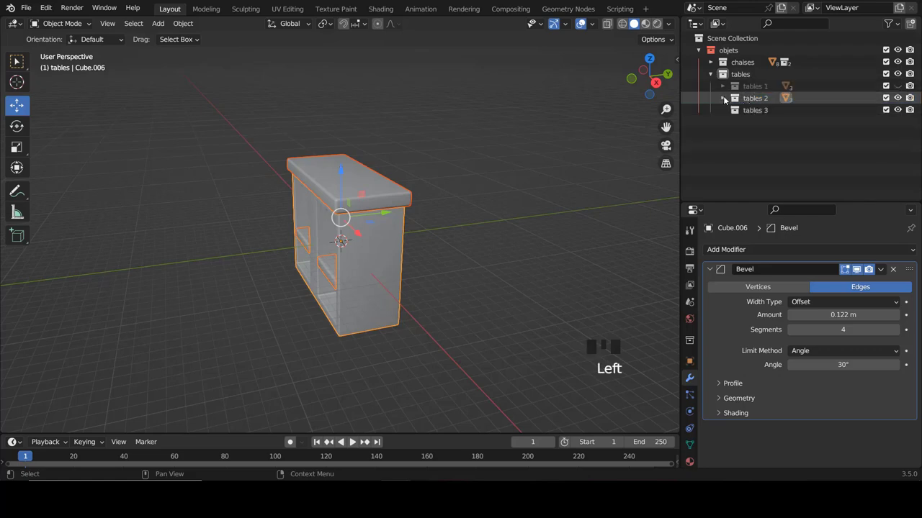
drag(440, 219, 900, 101)
click(899, 101)
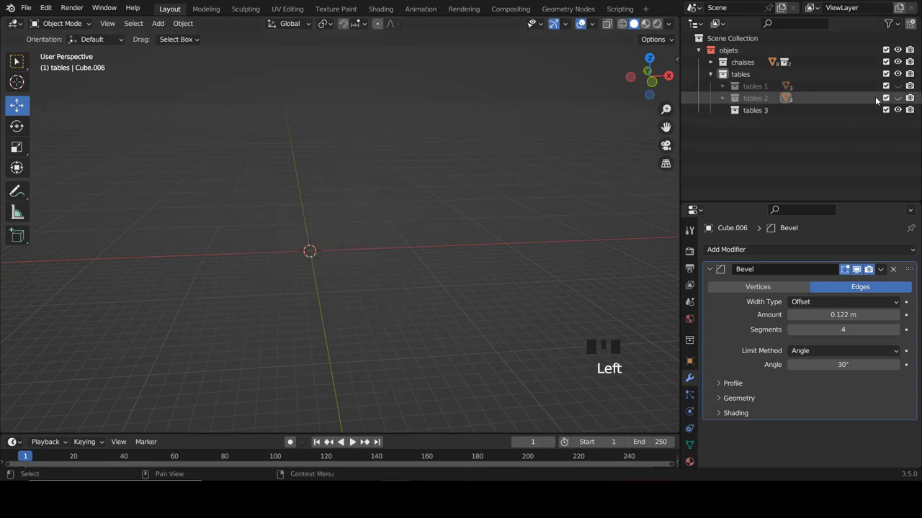
click(758, 116)
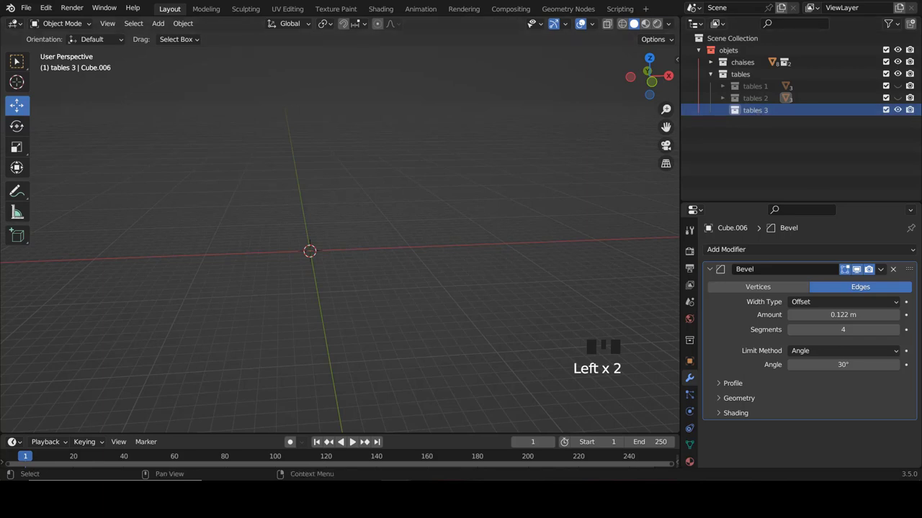
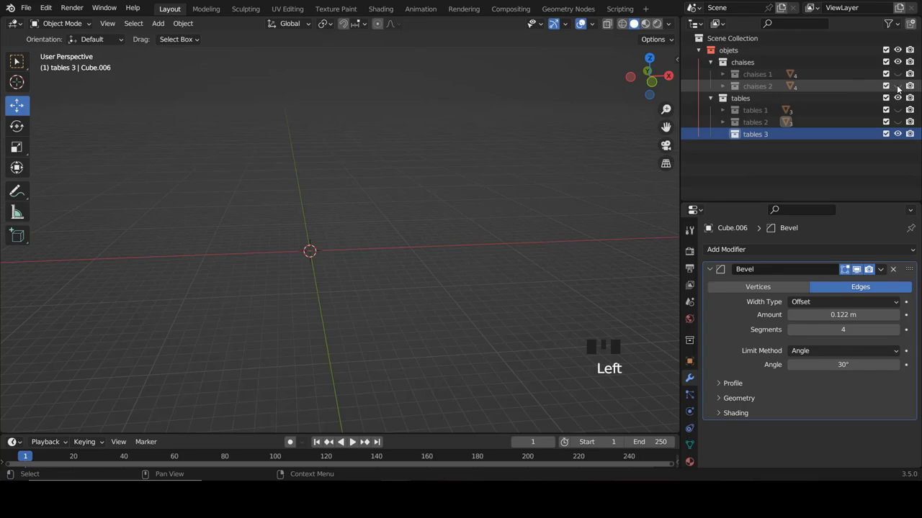
- Reveal the chaises 2 collection, select the chair's Cylinder.002 leg pair and copy it
click(899, 87)
scroll(down, 3)
scroll(up, 3)
scroll(down, 3)
scroll(up, 3)
right_click(382, 301)
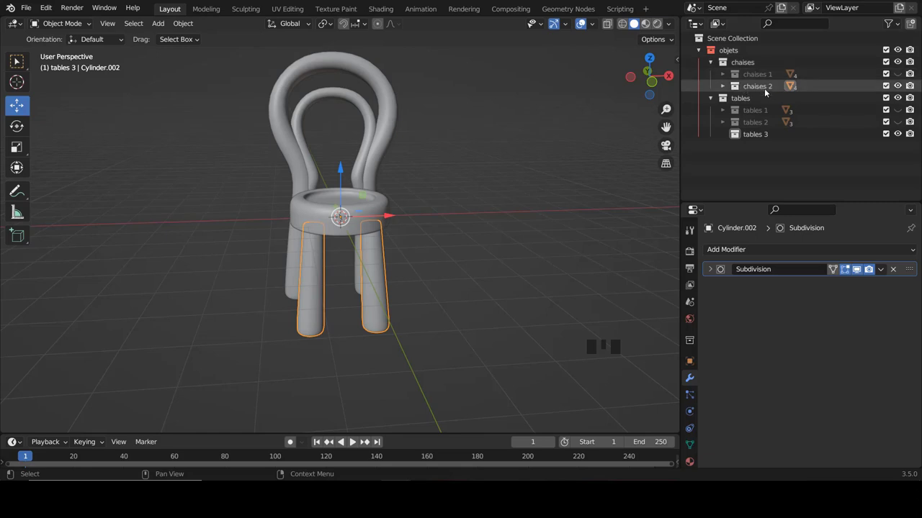
key(ctrl+c)
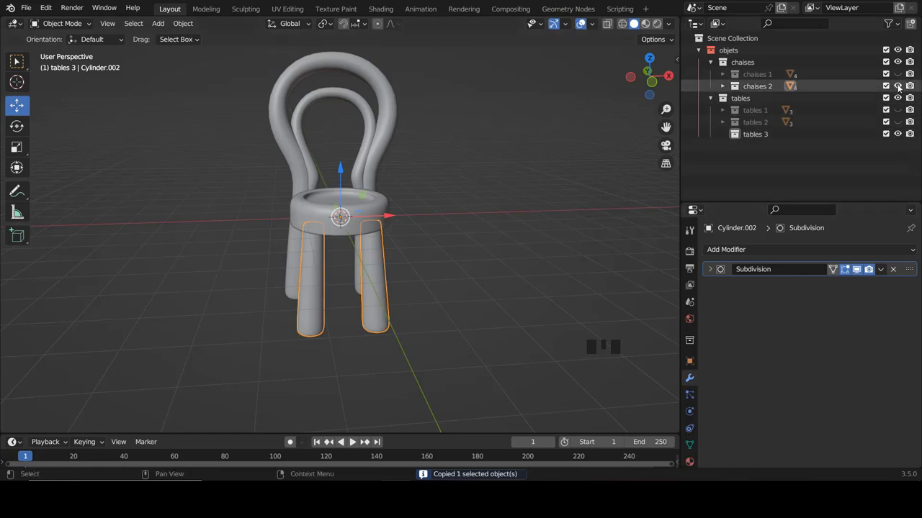
- Hide the chaises 2 collection again and make tables 3 the paste target
click(900, 86)
click(754, 133)
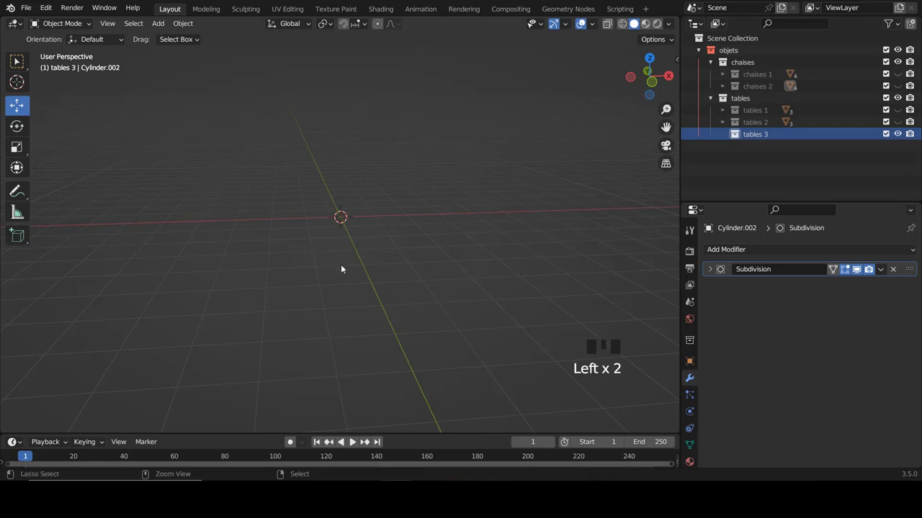
- Paste the legs into tables 3 as Cylinder.005, collapse it, and bring up the add menu for a new cylinder
key(ctrl+v)
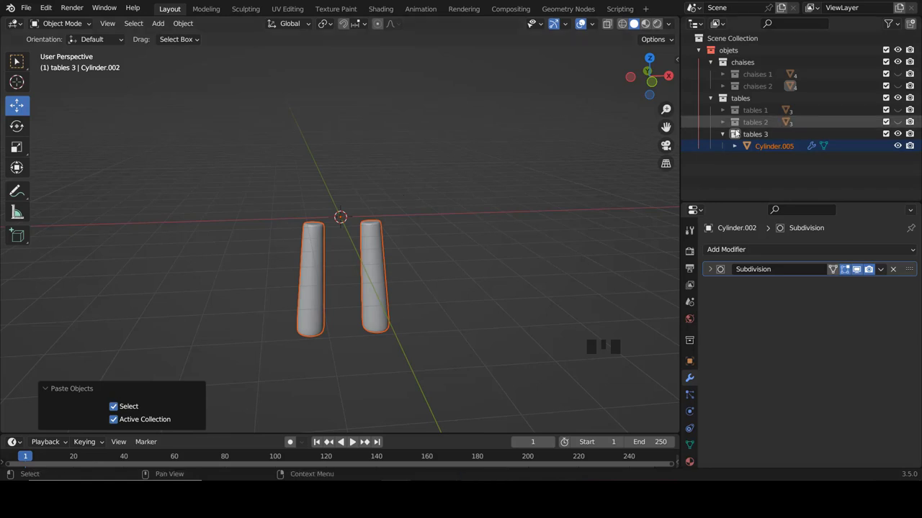
click(727, 133)
right_click(382, 265)
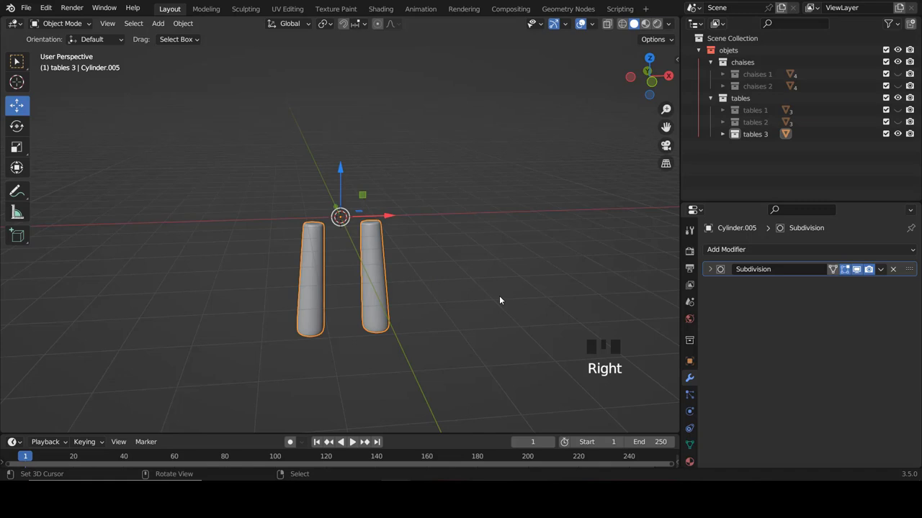
key(KP_1)
key(shift+a)
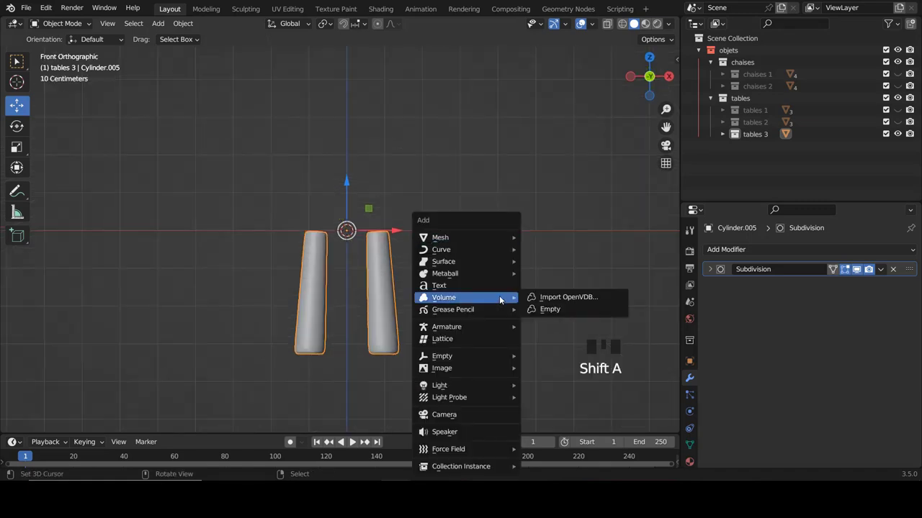
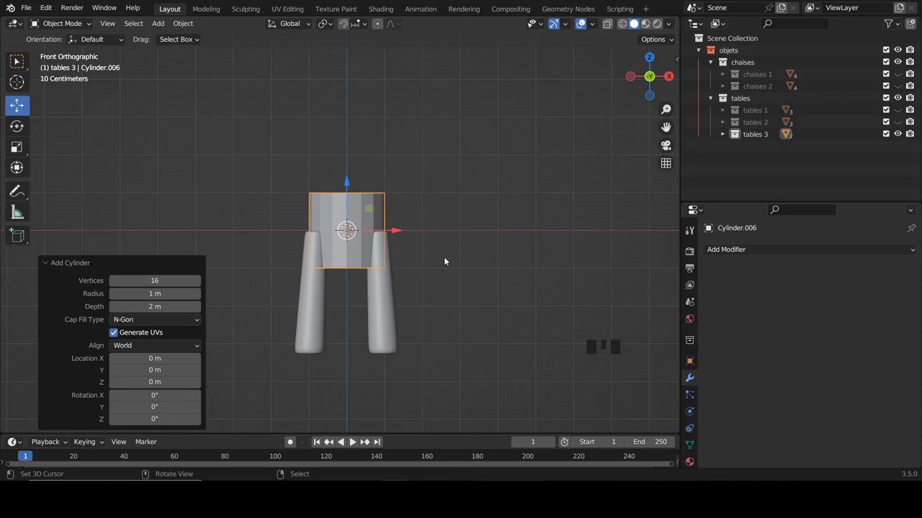
- Scale Cylinder.006 wider and squash its height into a seat block between the leg tops
key(Tab)
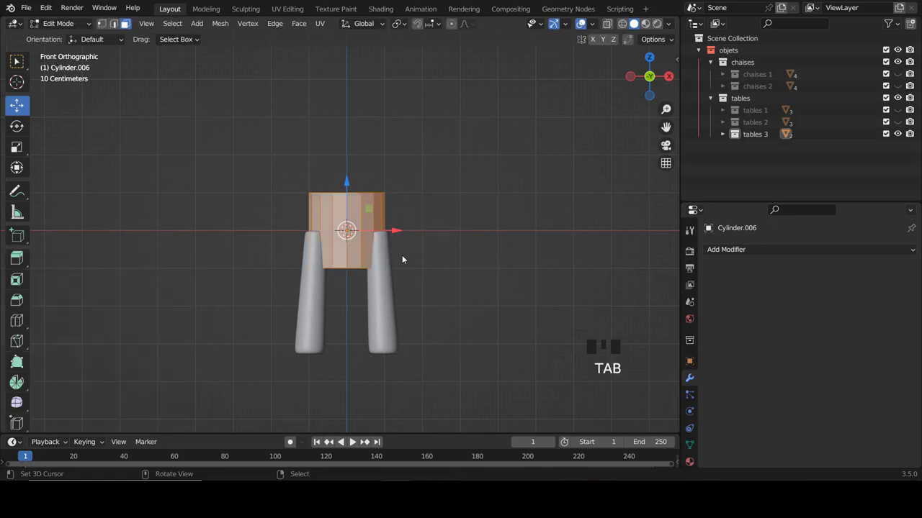
key(KP_3)
scroll(up, 3)
scroll(up, 3)
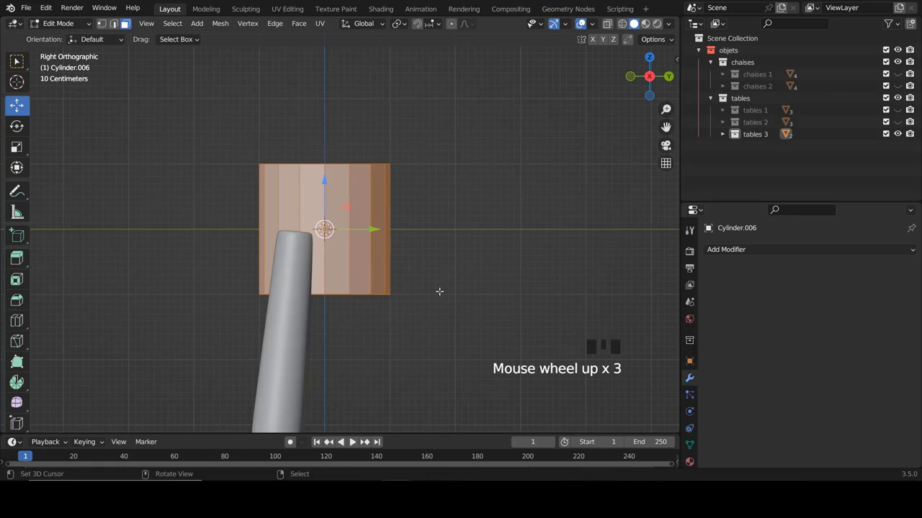
key(s)
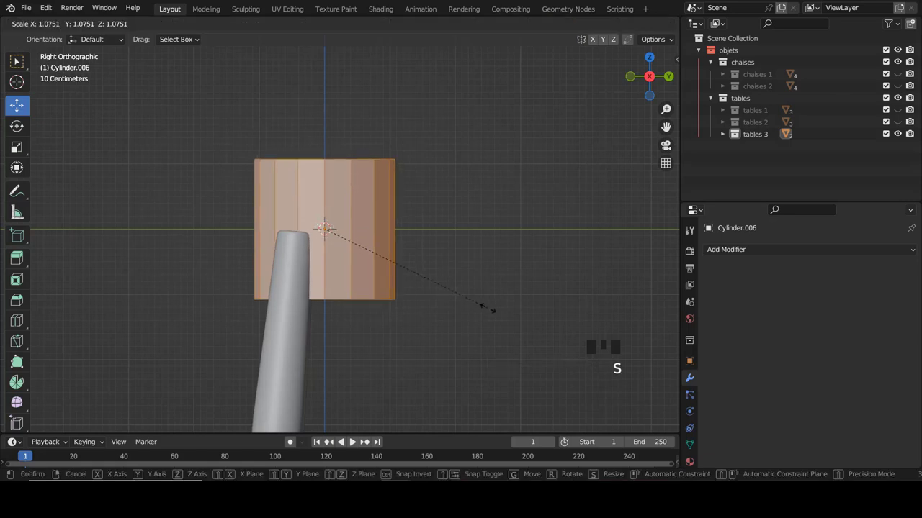
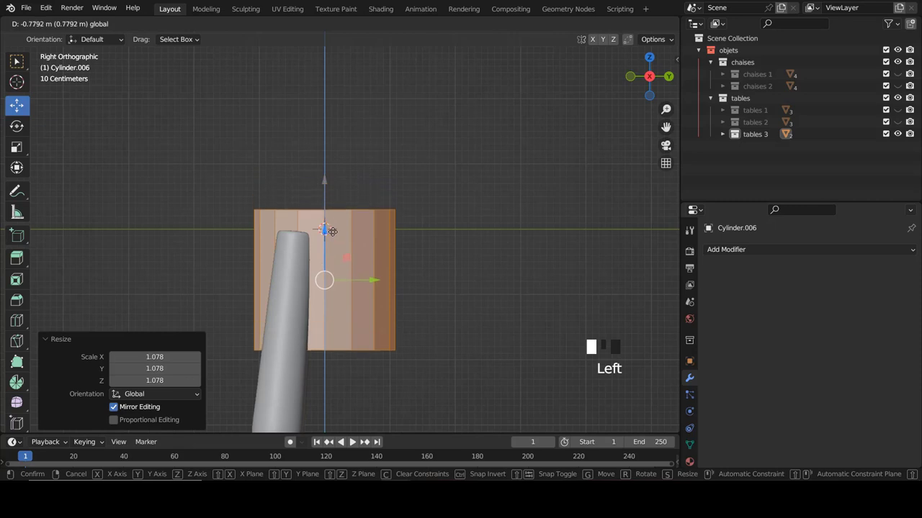
key(s)
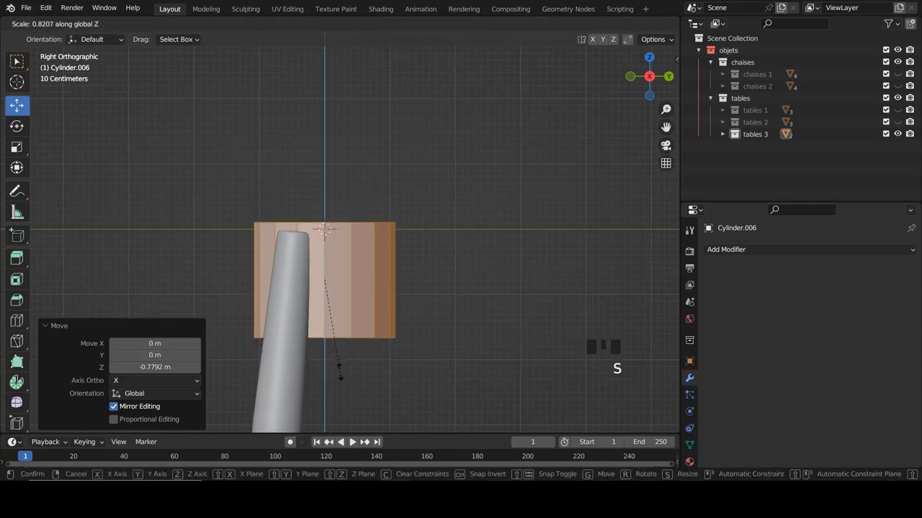
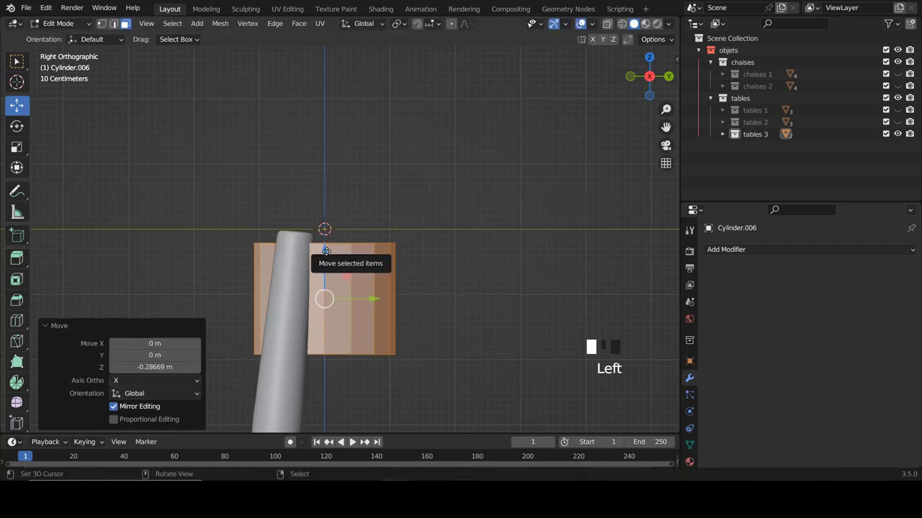
key(KP_1)
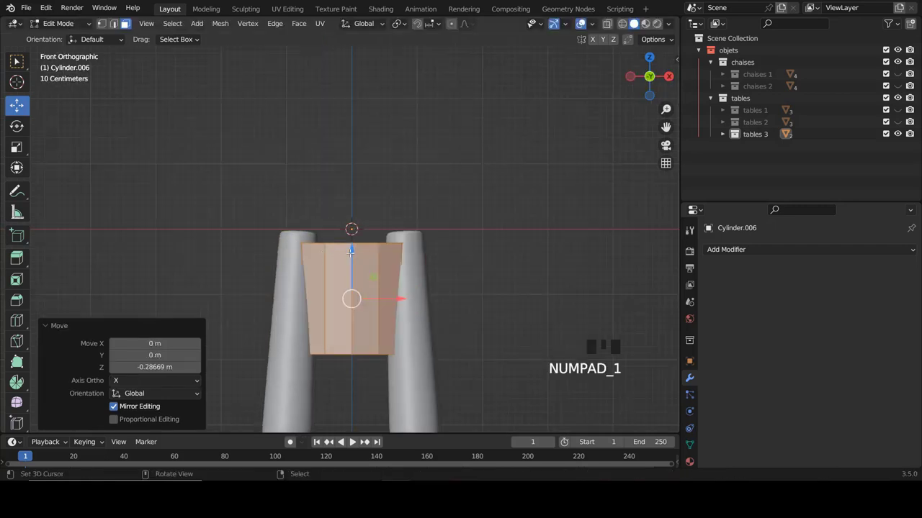
scroll(down, 3)
key(Tab)
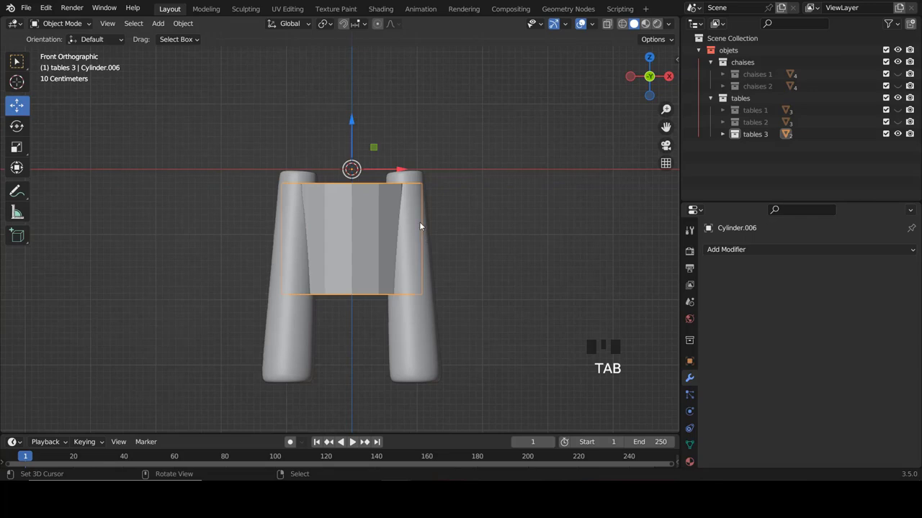
- In vertex mode with X-ray, rotate the leg upright about 3.95° in front and side views
right_click(422, 223)
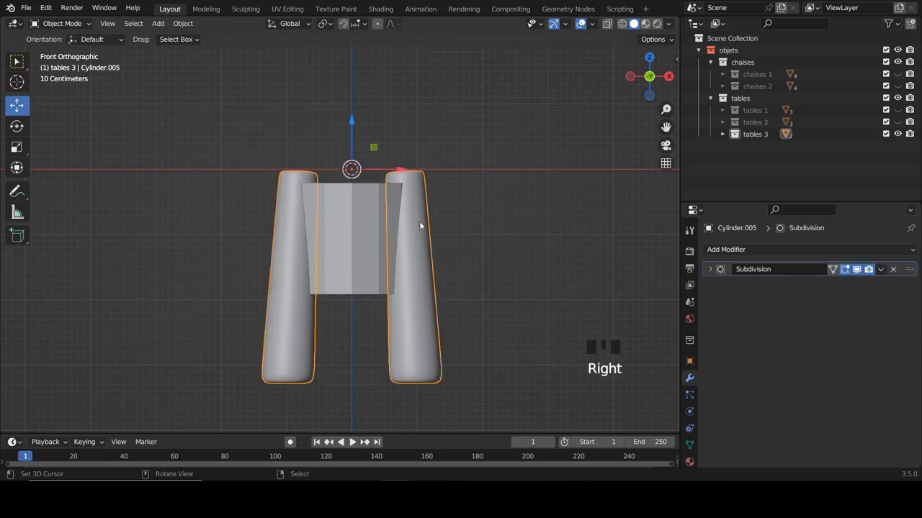
key(Tab)
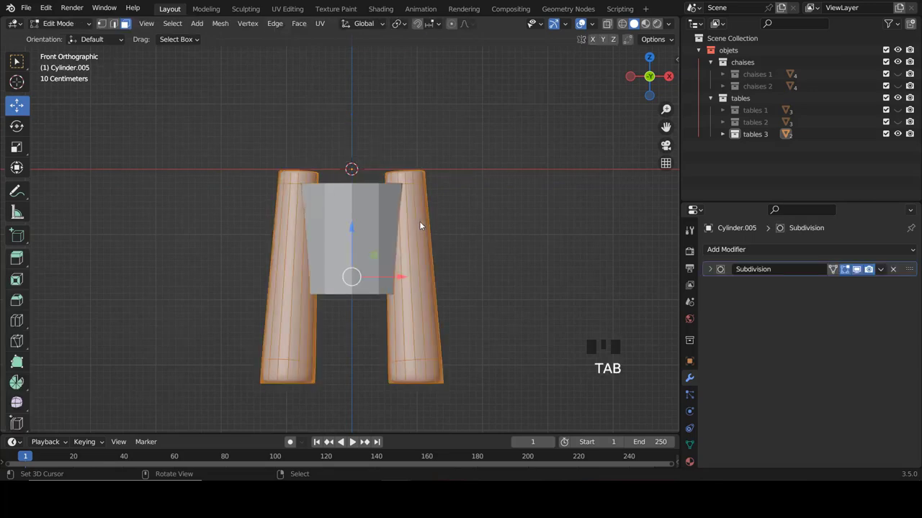
key(z)
key(ctrl+Tab)
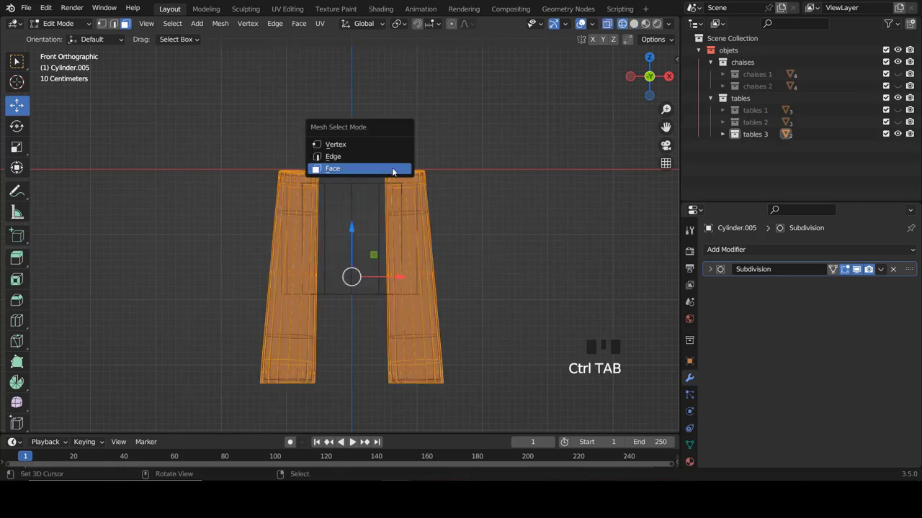
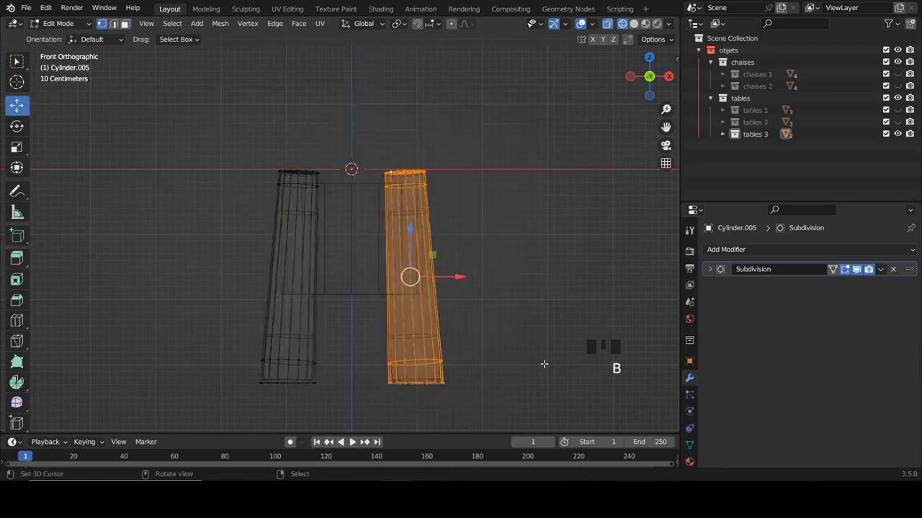
key(r)
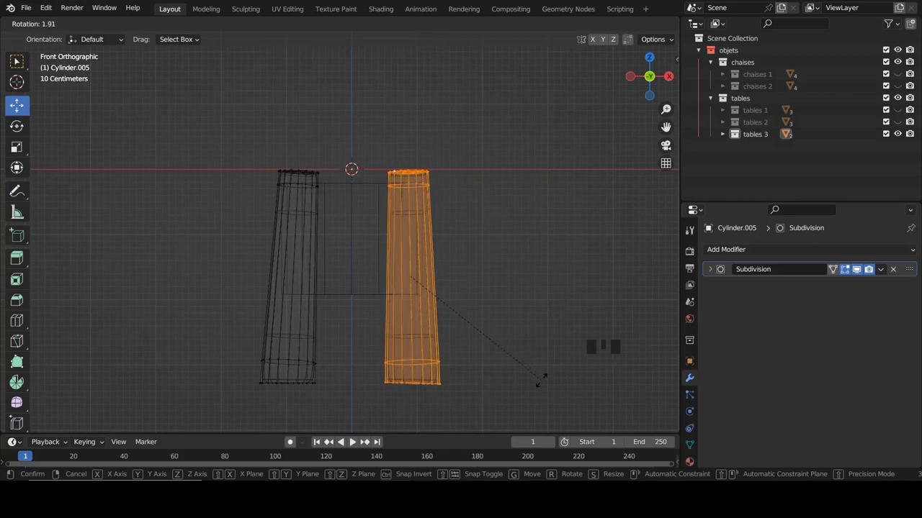
key(z)
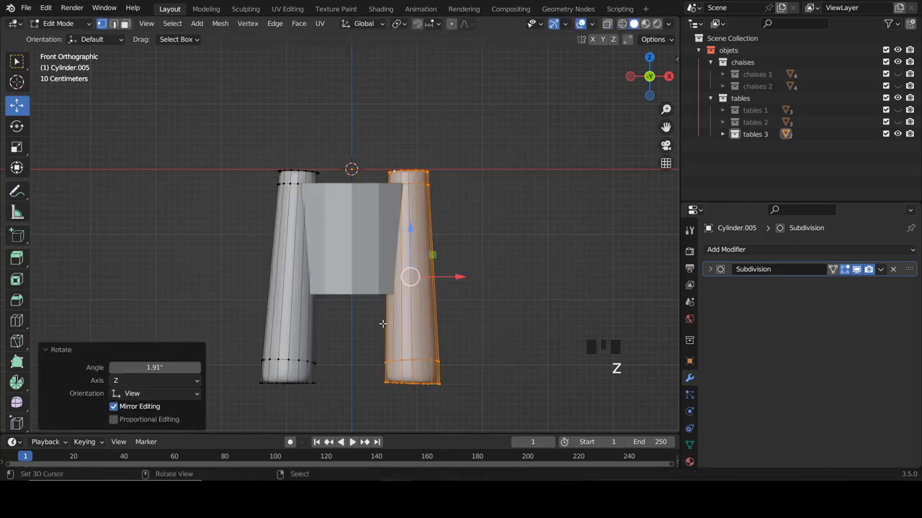
key(KP_3)
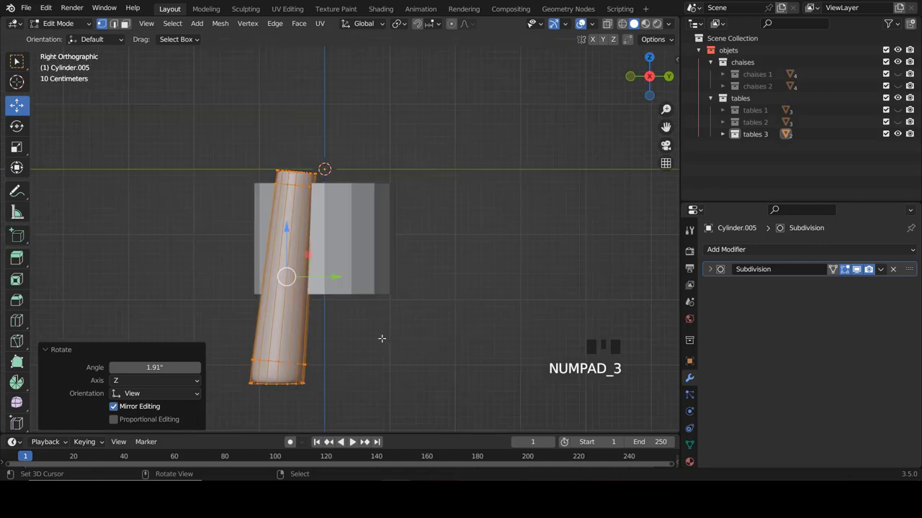
key(r)
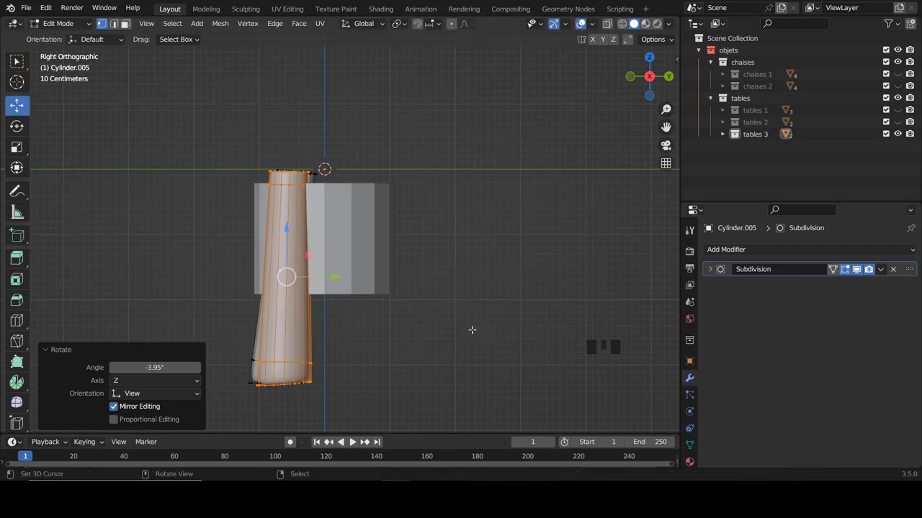
key(KP_1)
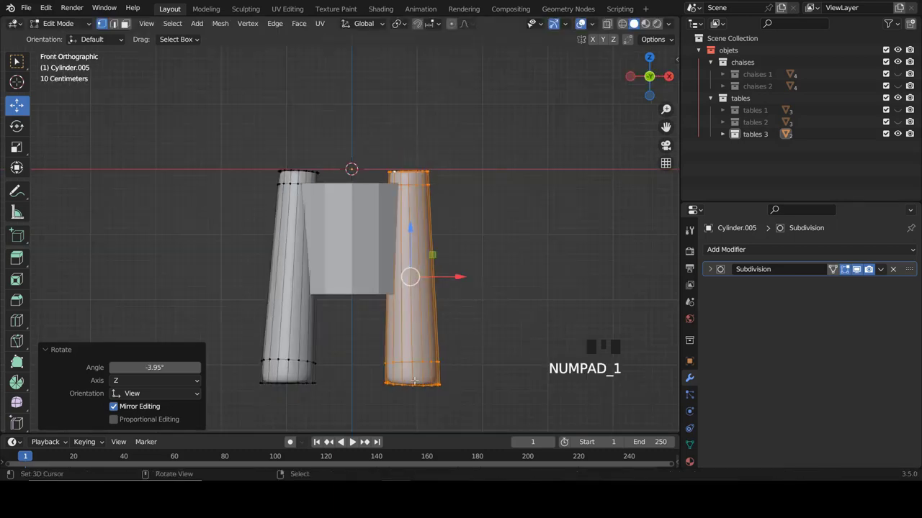
- Scale the legs' bottom vertices to zero on Z so the feet sit flat and level, then leave edit mode
scroll(up, 3)
scroll(down, 3)
key(z)
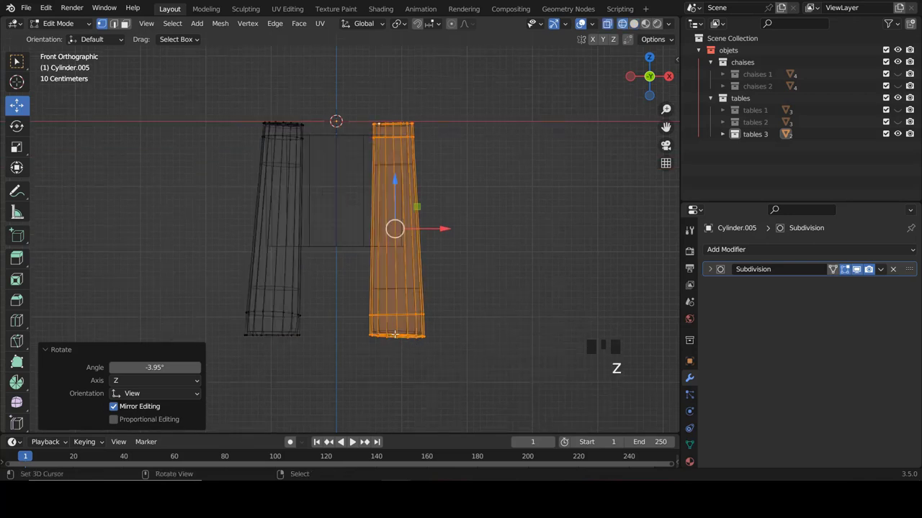
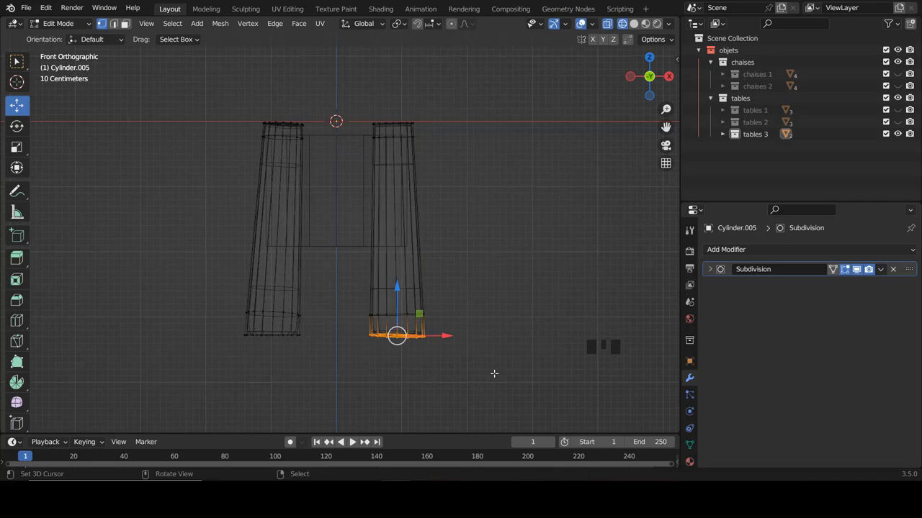
key(s)
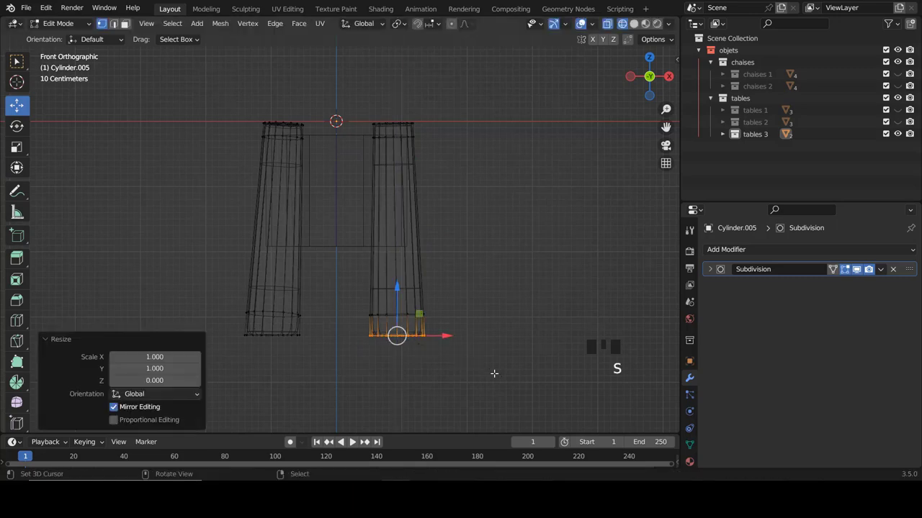
key(z)
key(Tab)
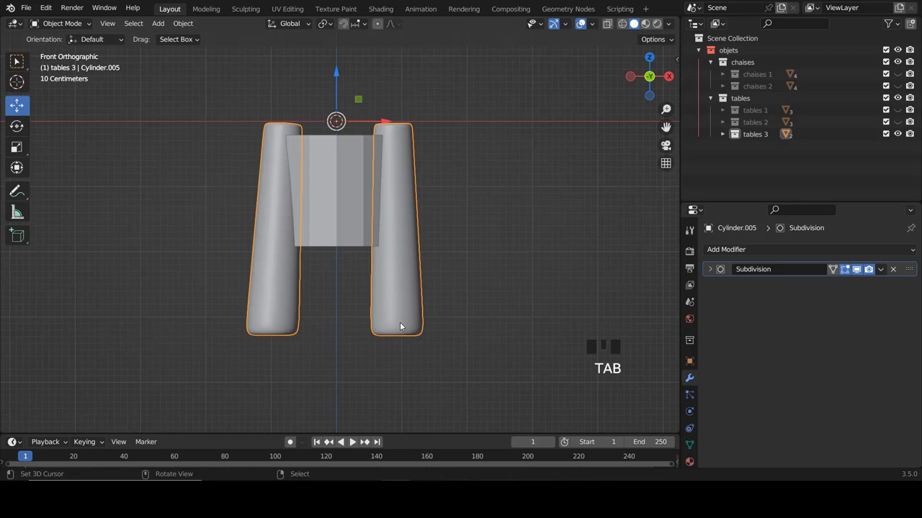
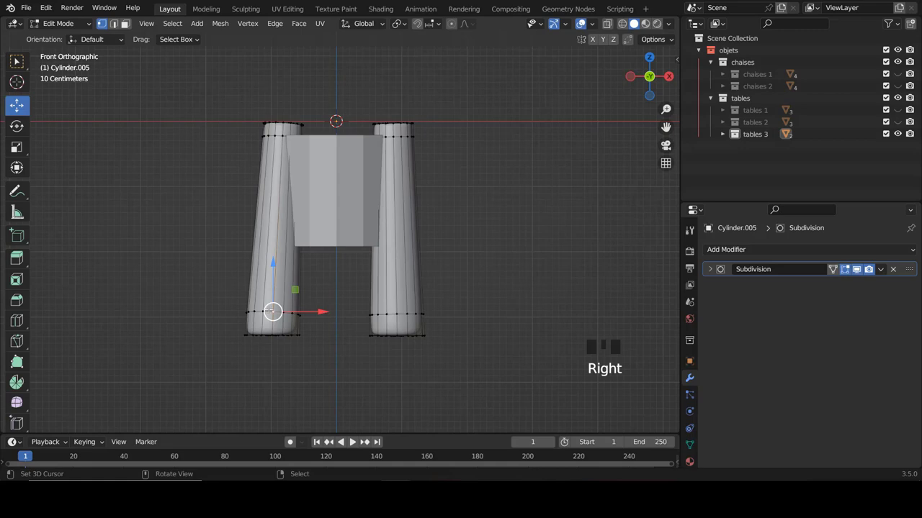
- Delete the linked left leg and add a Mirror modifier on X to recreate the opposite leg
key(l)
key(x)
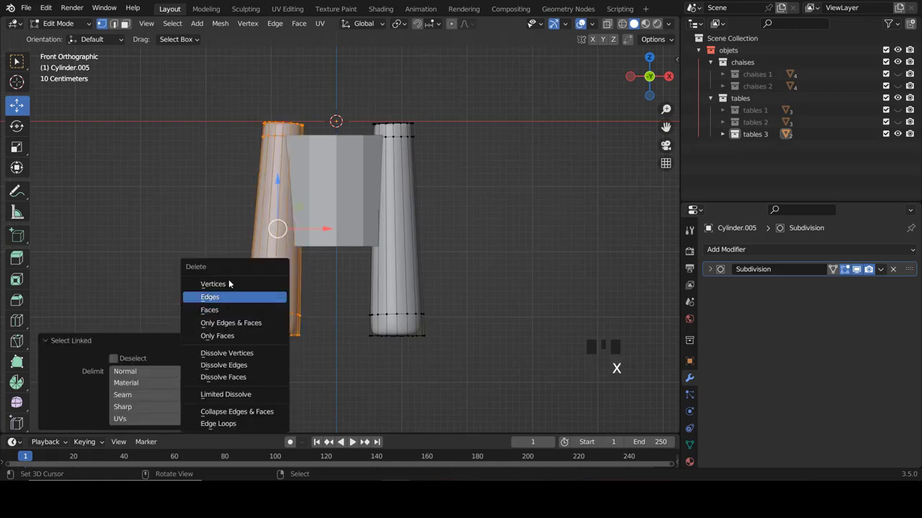
key(Tab)
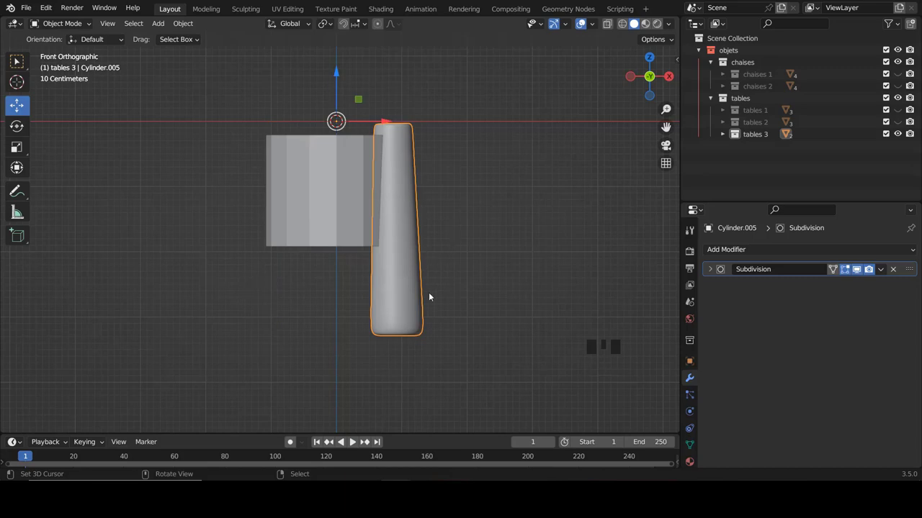
click(729, 252)
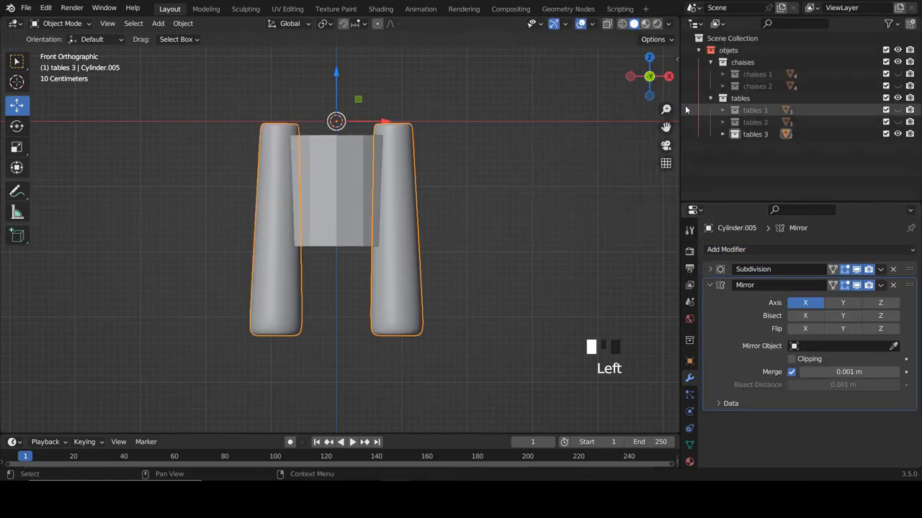
- Enable the Mirror's Y axis as well from the side view, giving the stool four legs
key(KP_3)
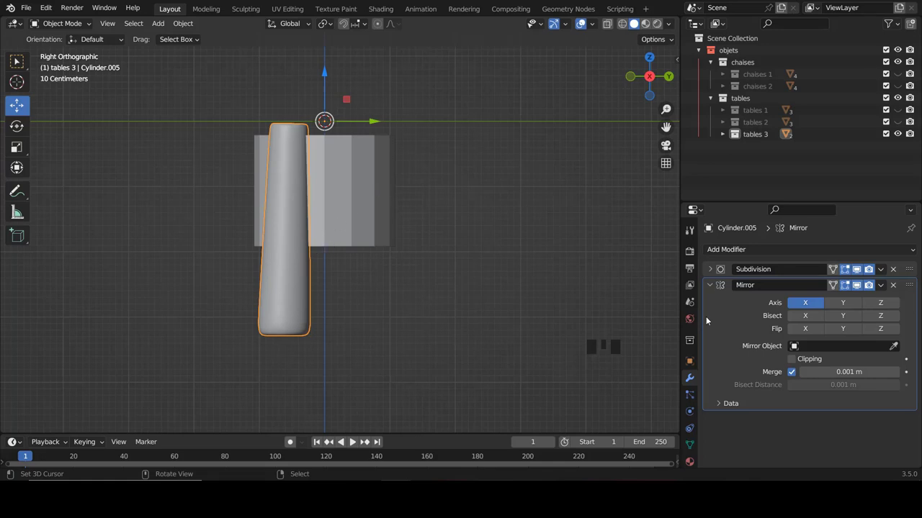
click(860, 304)
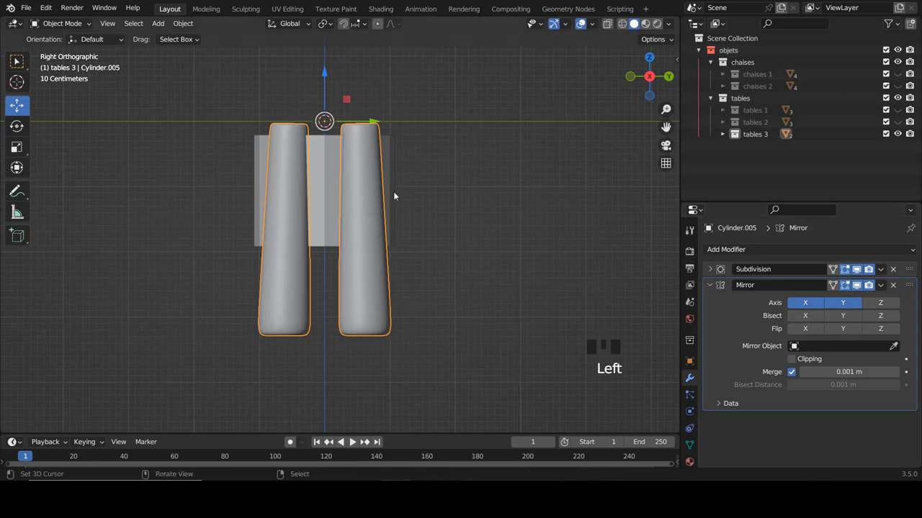
key(KP_1)
scroll(up, 3)
- Shrink seat Cylinder.006 slightly and slide its top ring up about 0.11 m to the leg tops
right_click(358, 225)
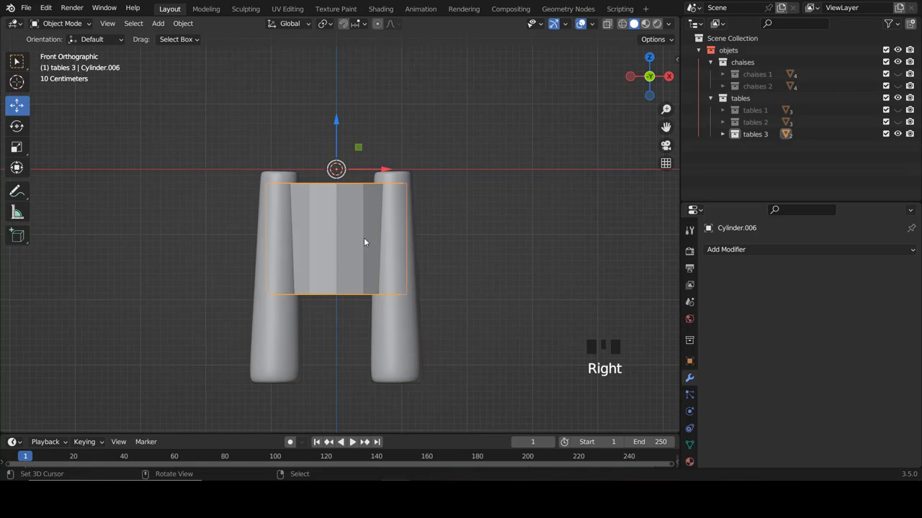
key(Tab)
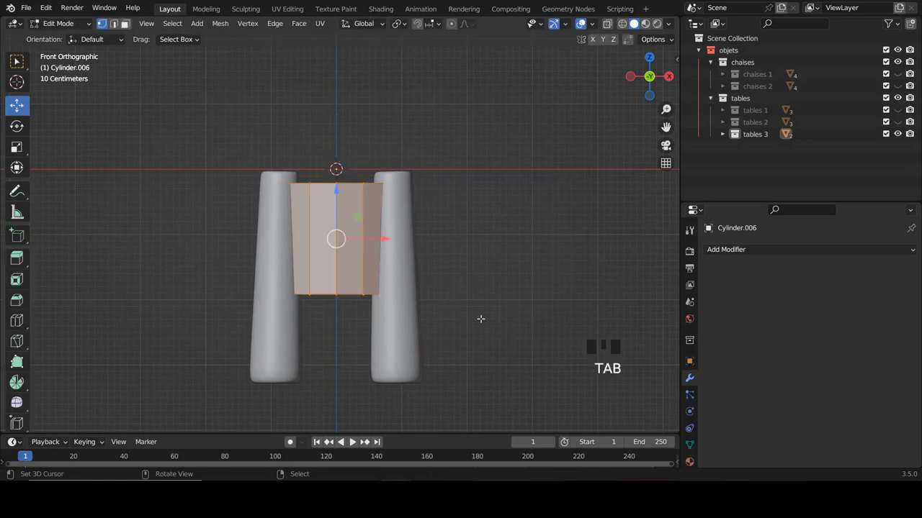
key(s)
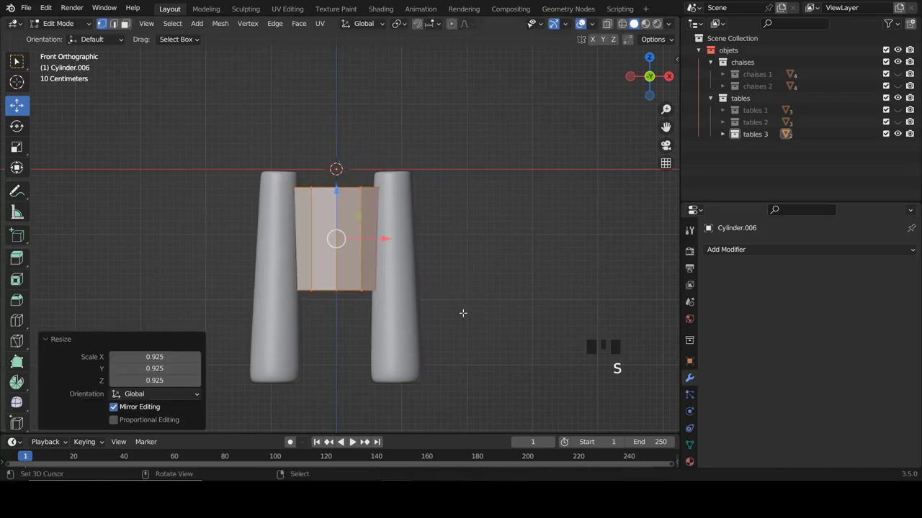
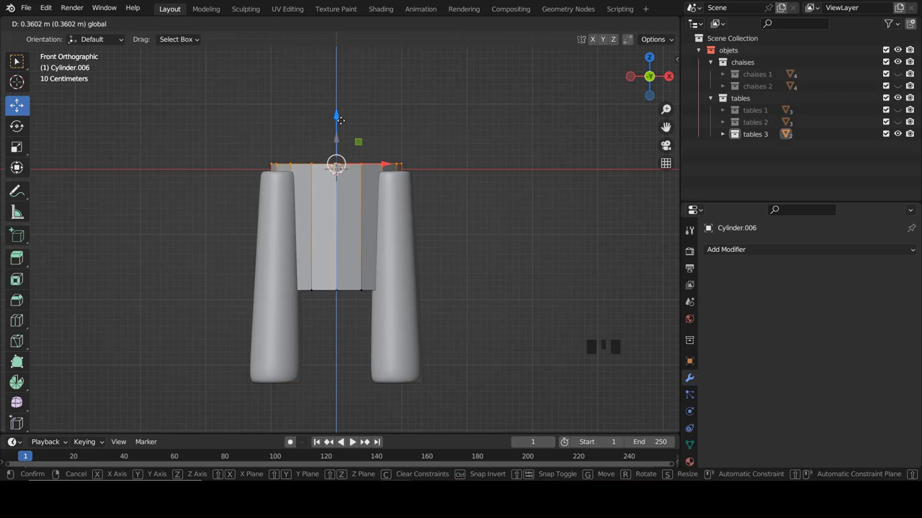
key(ctrl+r)
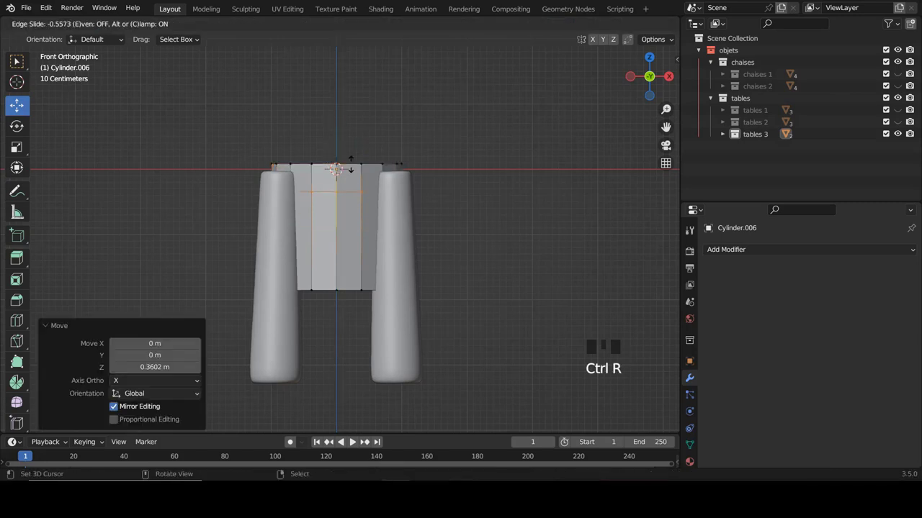
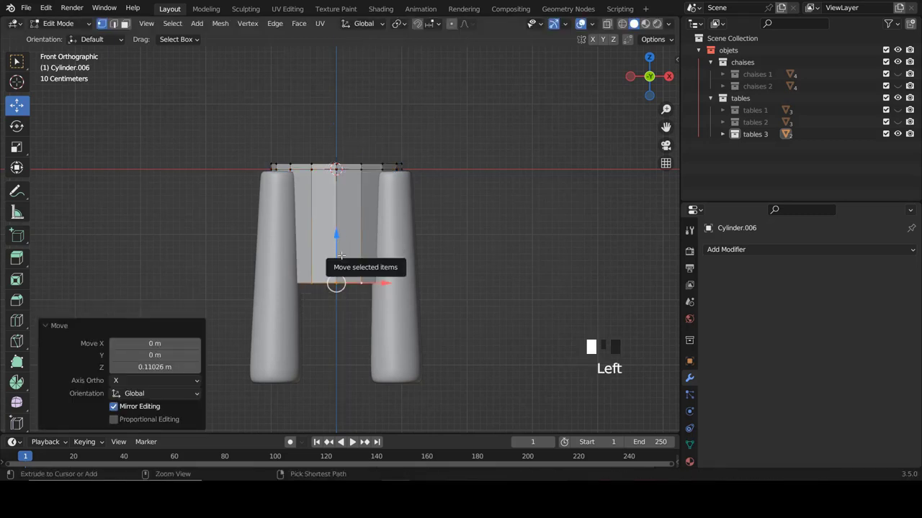
- Add a centred edge loop around the seat body and return to object mode
key(ctrl+r)
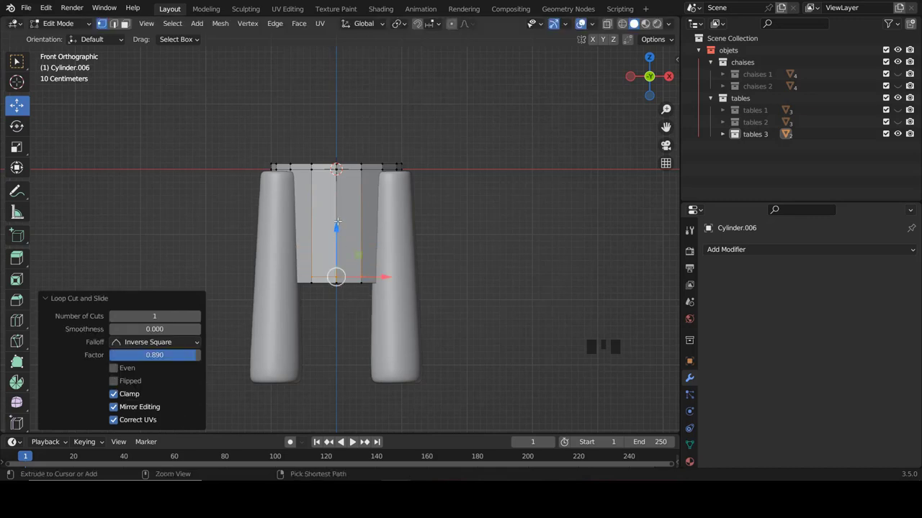
key(ctrl+r)
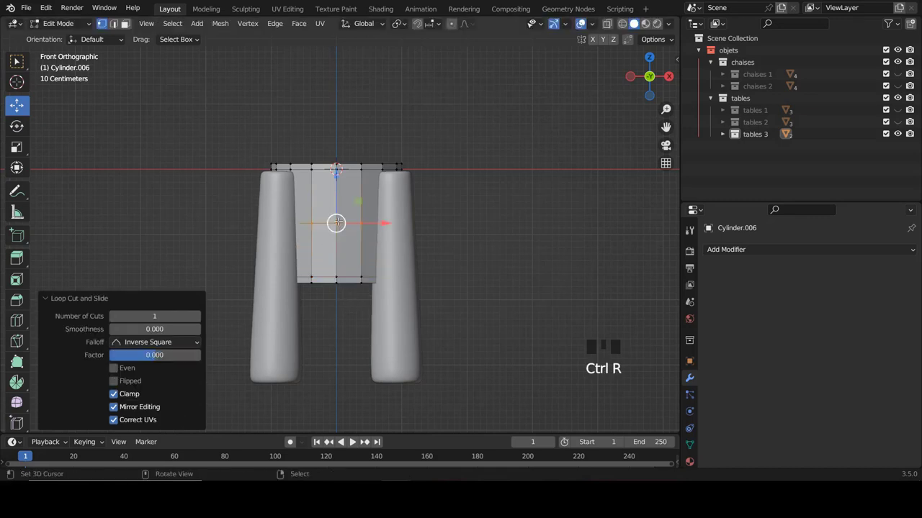
key(Tab)
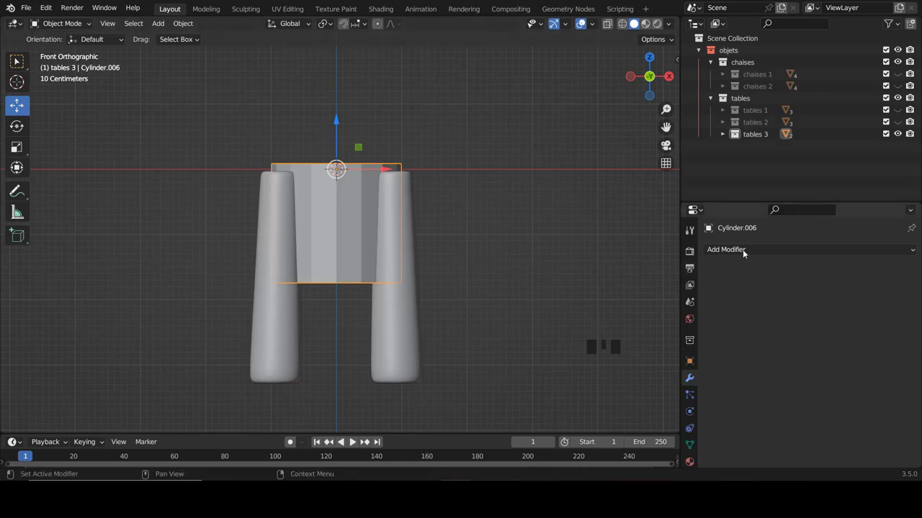
- Give the seat cylinder a Subdivision Surface modifier at viewport level 2 and re-enter Edit Mode
click(752, 250)
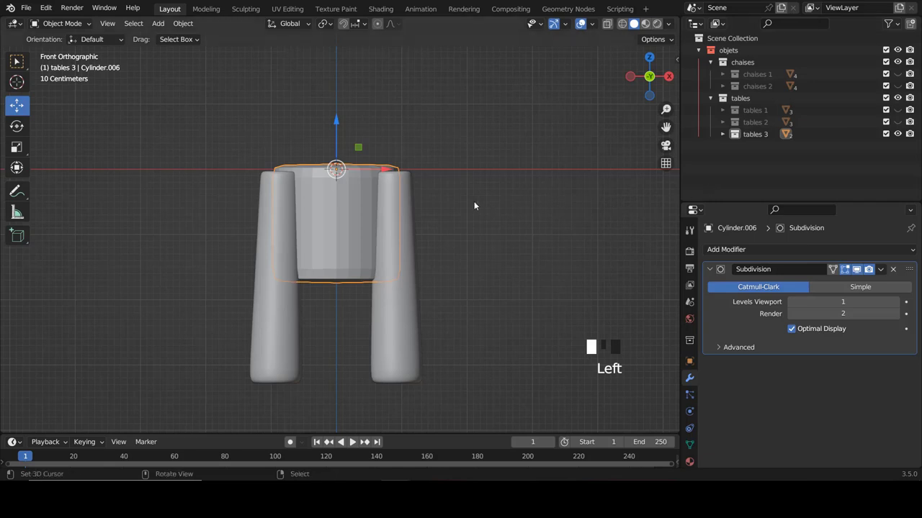
drag(370, 172, 903, 302)
click(902, 302)
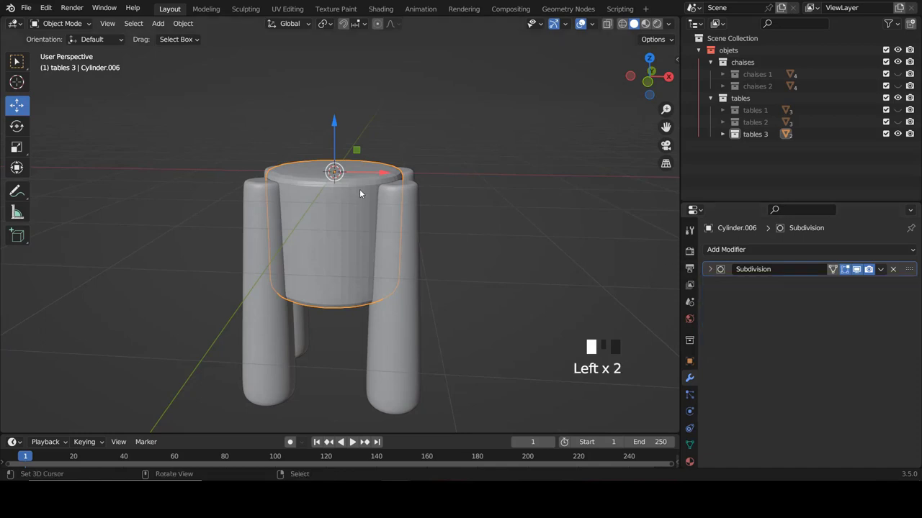
middle_click(362, 199)
scroll(up, 3)
key(Tab)
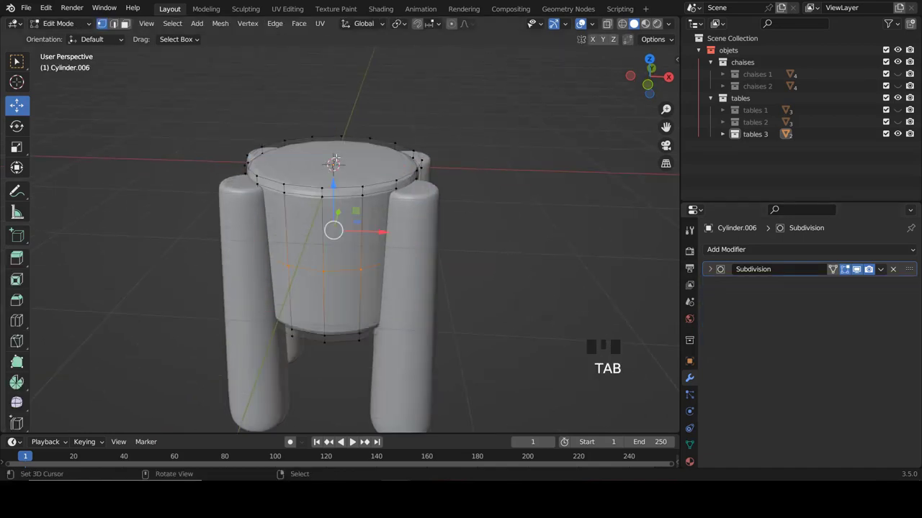
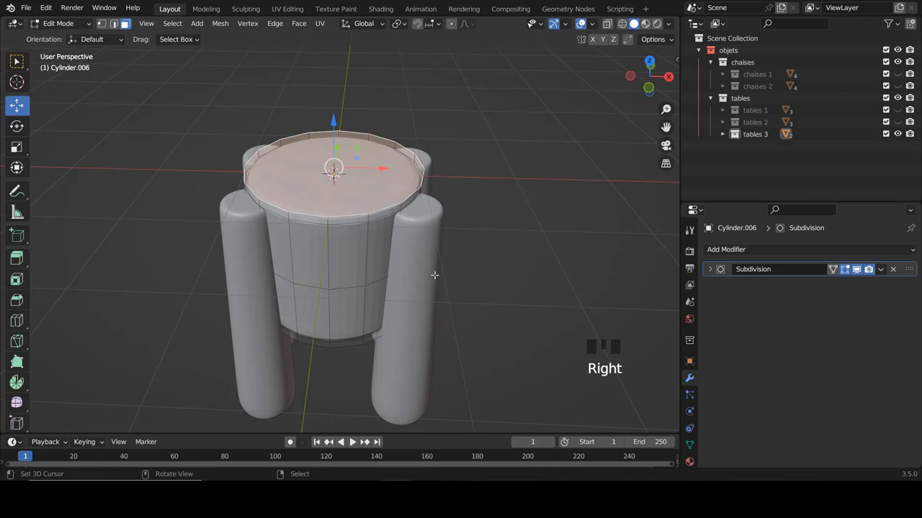
- Inset the seat body's top and bottom faces twice each, the bottom by about 0.31 m
key(i)
key(i)
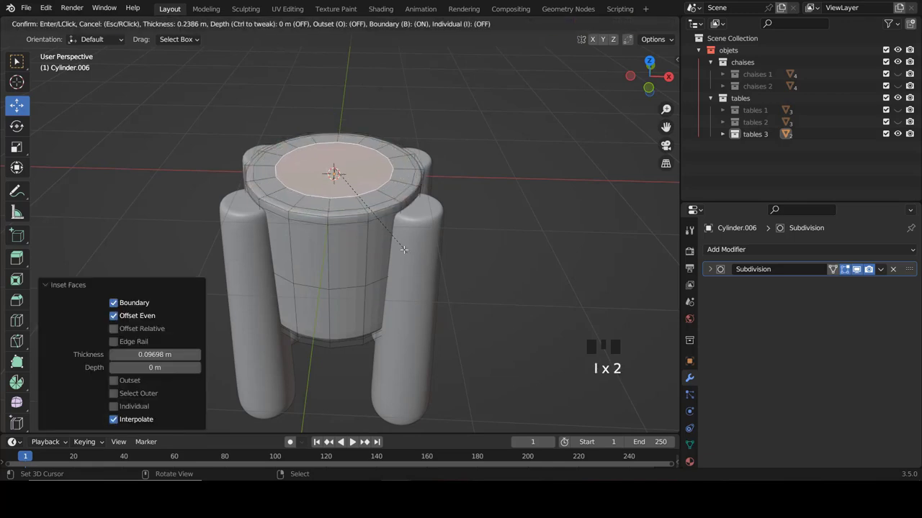
key(i)
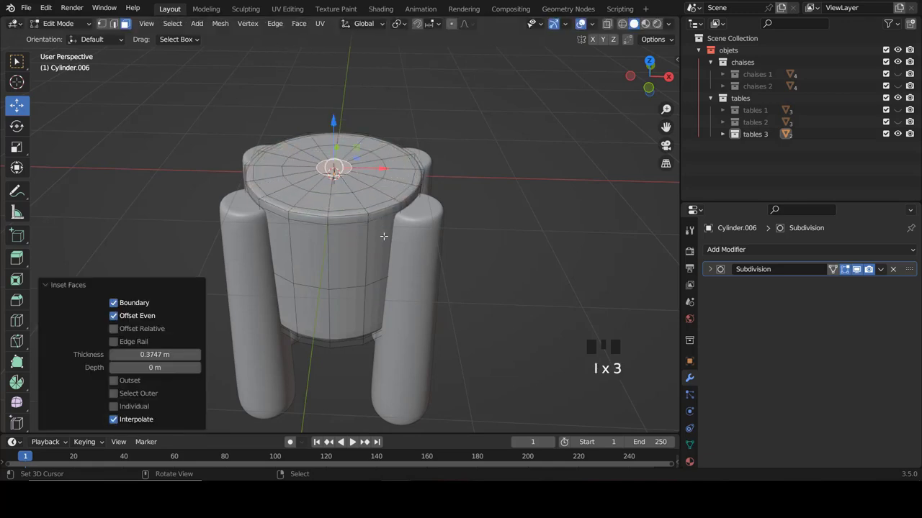
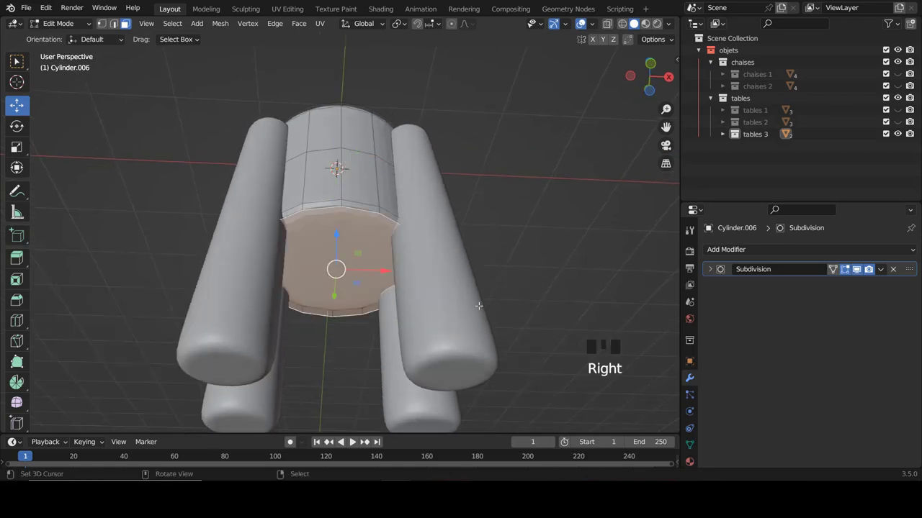
key(i)
key(i)
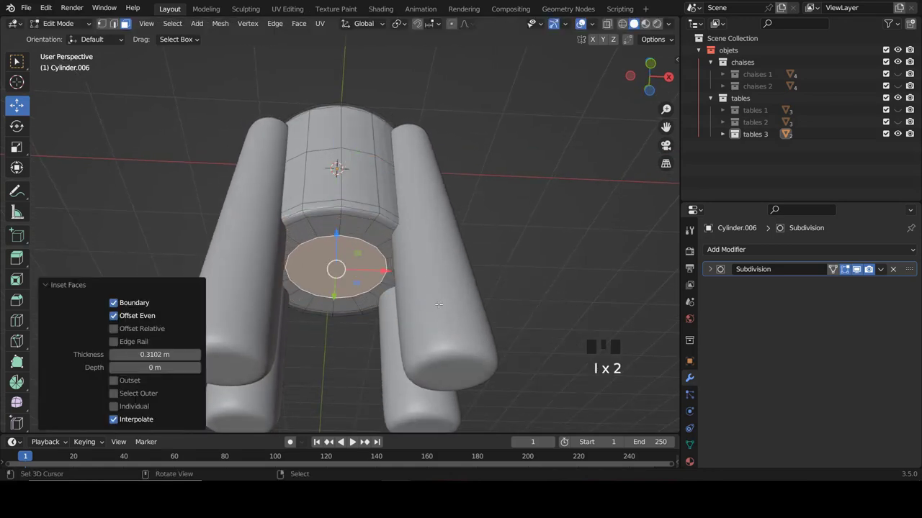
key(Tab)
- Shade the seat body smooth and view the stool straight from the front
drag(356, 170, 348, 231)
key(w)
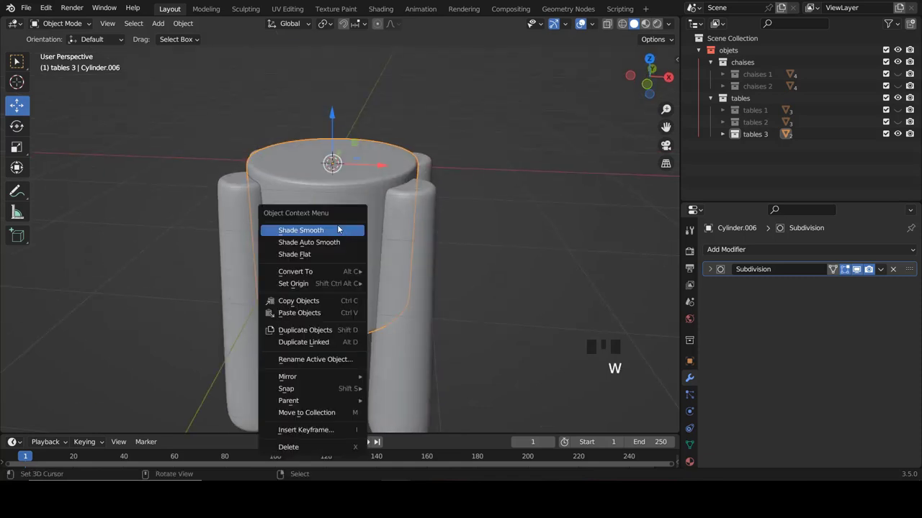
key(a)
key(KP_1)
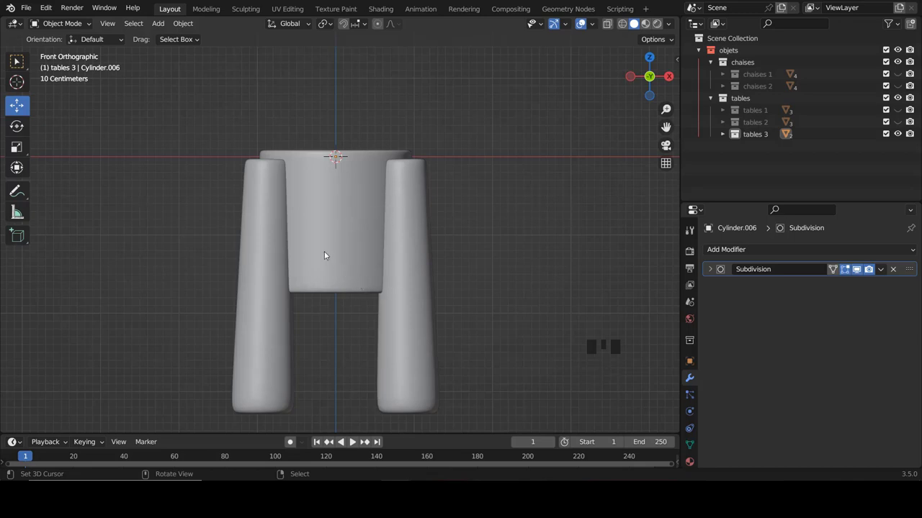
- Add a torus cushion on top of the seat and scale it up about 1.14 to span the leg tops
key(shift+a)
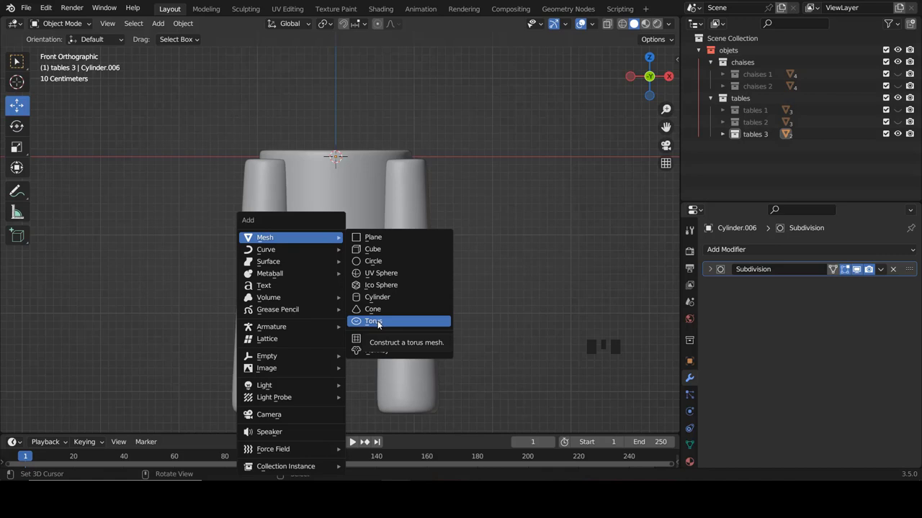
scroll(up, 3)
scroll(up, 3)
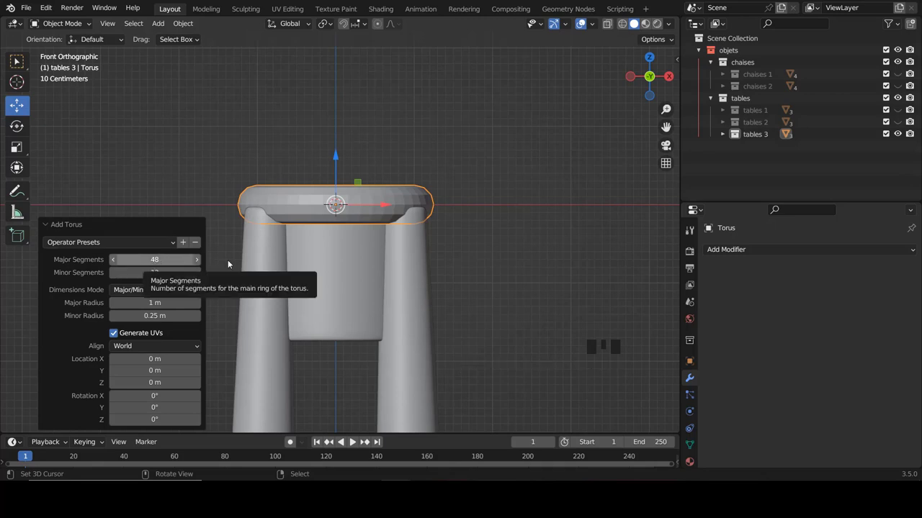
key(Tab)
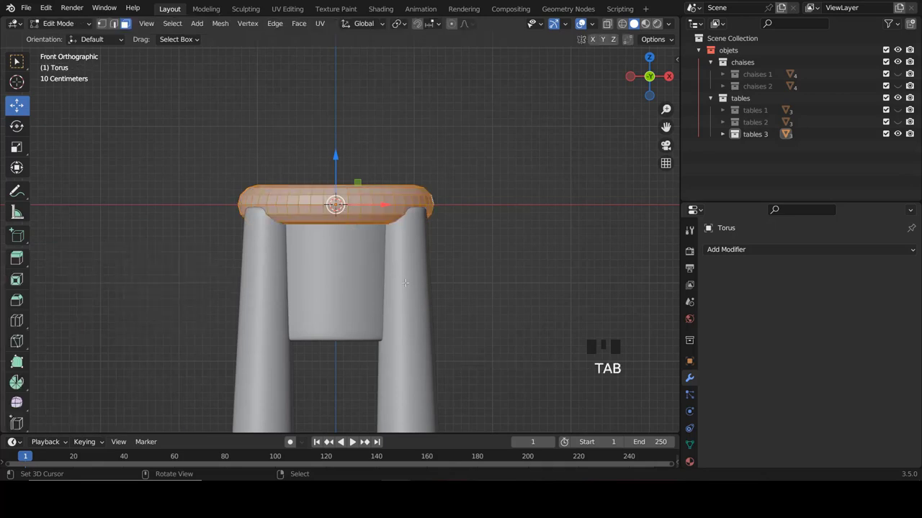
key(s)
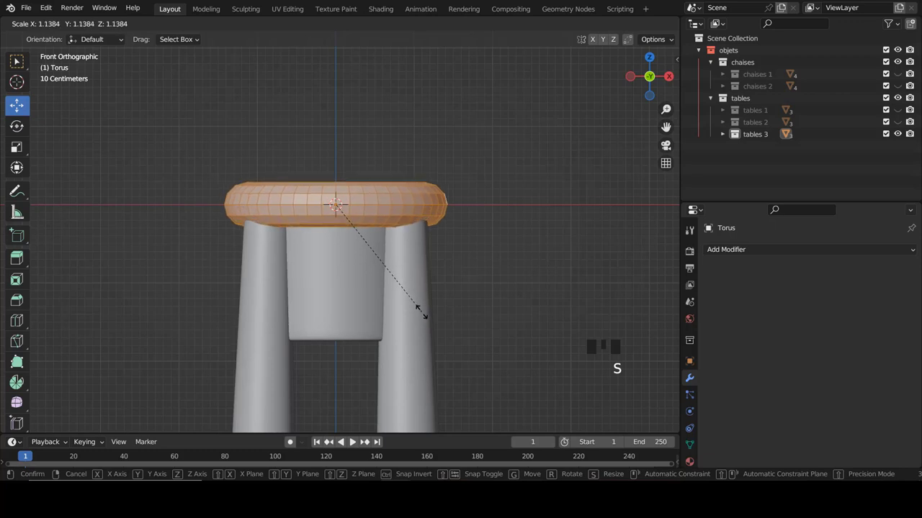
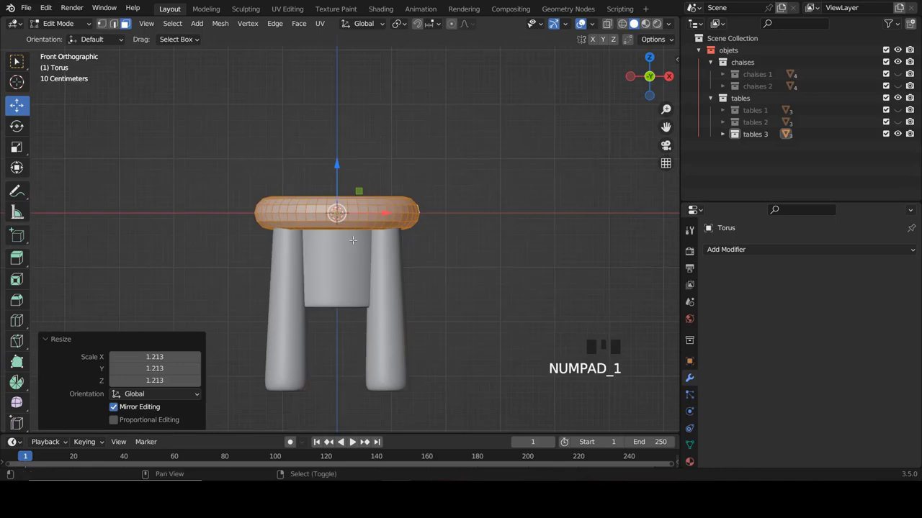
- Duplicate the torus into a lower ring and shrink it to about 0.7 to fit the legs
key(shift+d)
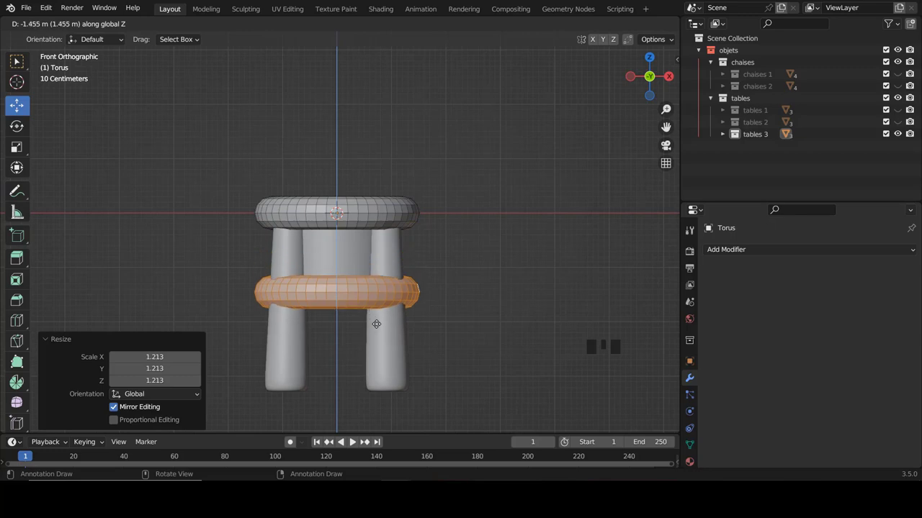
scroll(down, 3)
scroll(up, 3)
scroll(up, 3)
key(s)
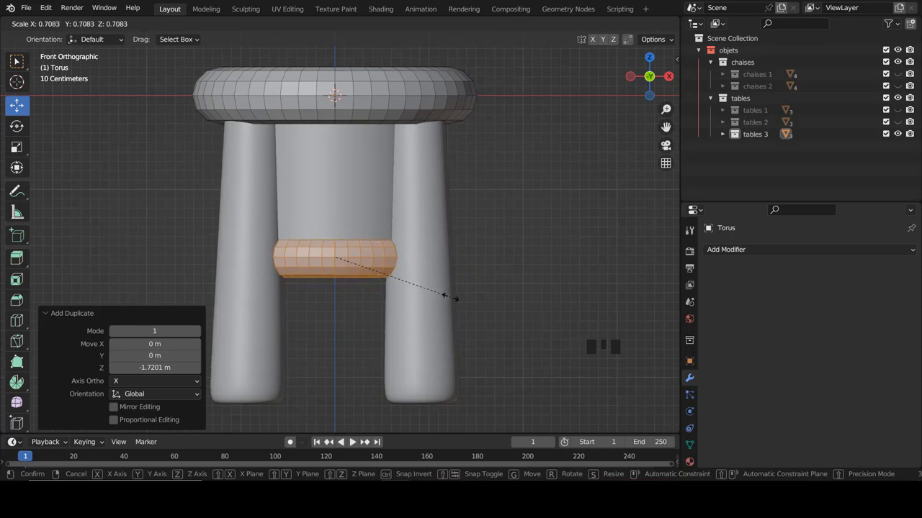
key(KP_3)
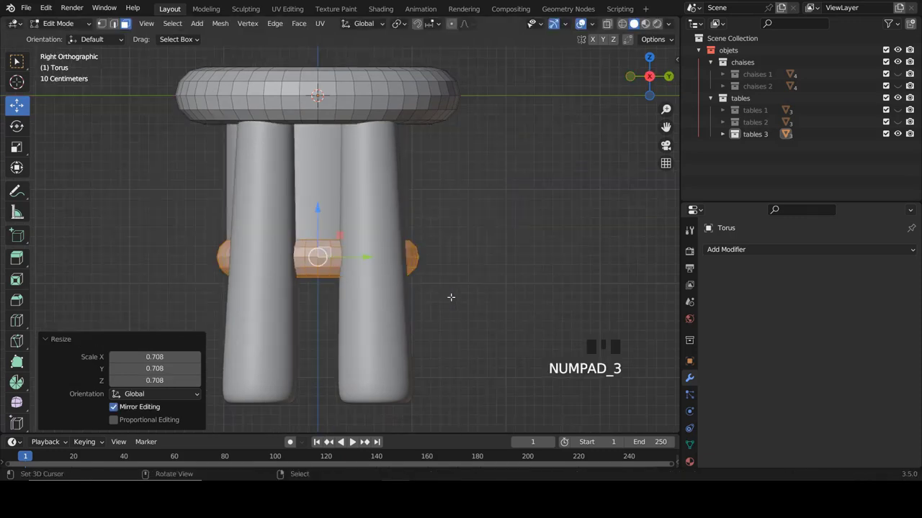
- Lower the ring between the legs beneath the seat, fine-tune its size, and return to Object Mode
click(326, 212)
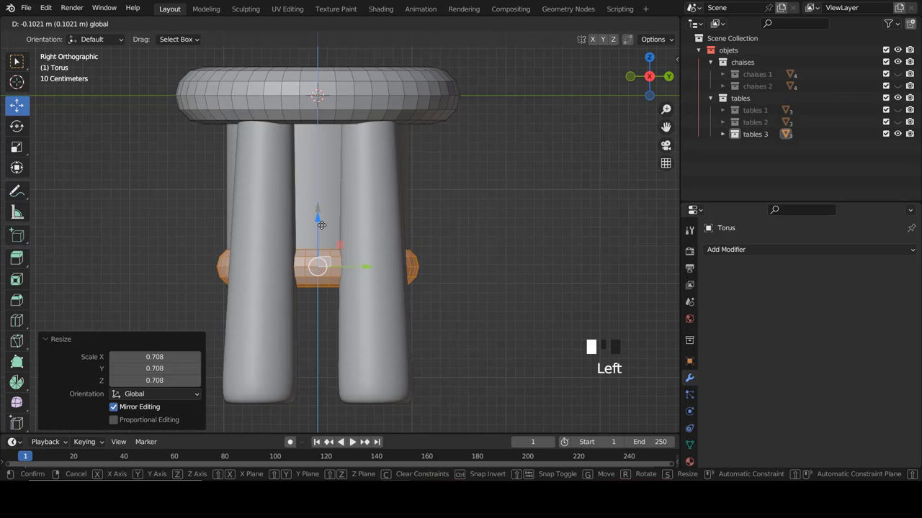
key(s)
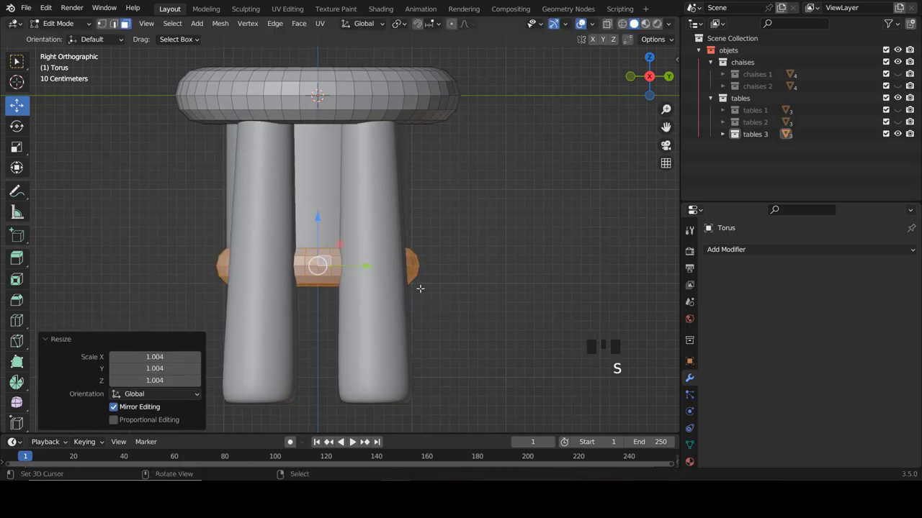
key(KP_1)
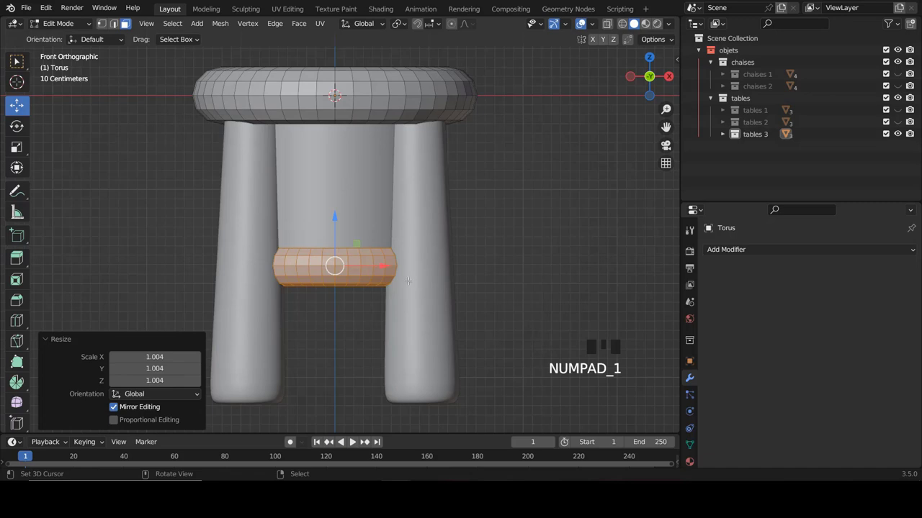
key(Tab)
scroll(down, 3)
scroll(up, 3)
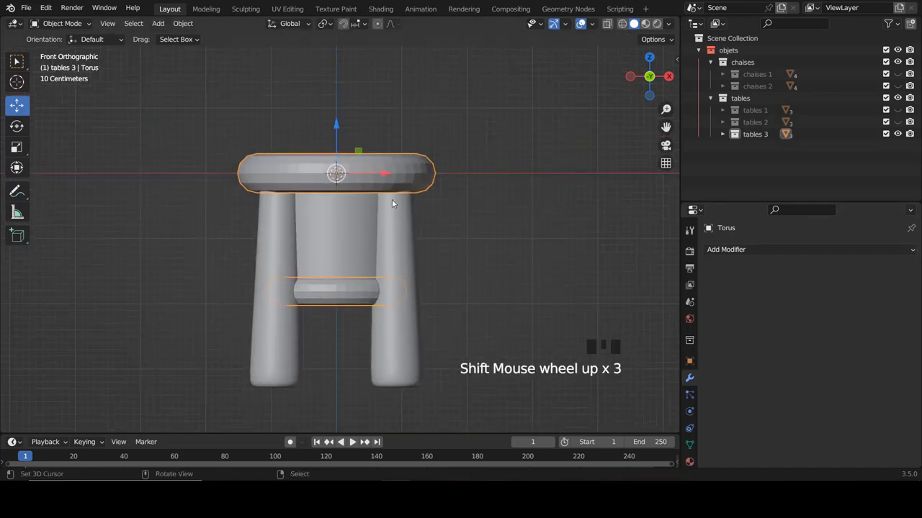
- Smooth both torus rings with a Subdivision Surface modifier and smooth shading
click(800, 249)
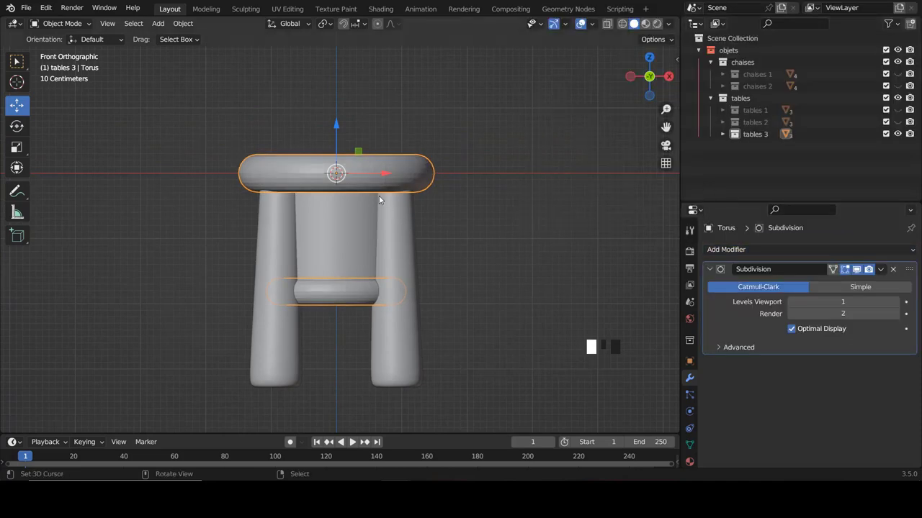
key(w)
key(a)
scroll(down, 3)
- Select the legs object Cylinder.005 and edit its mesh from the top view
drag(422, 223, 503, 233)
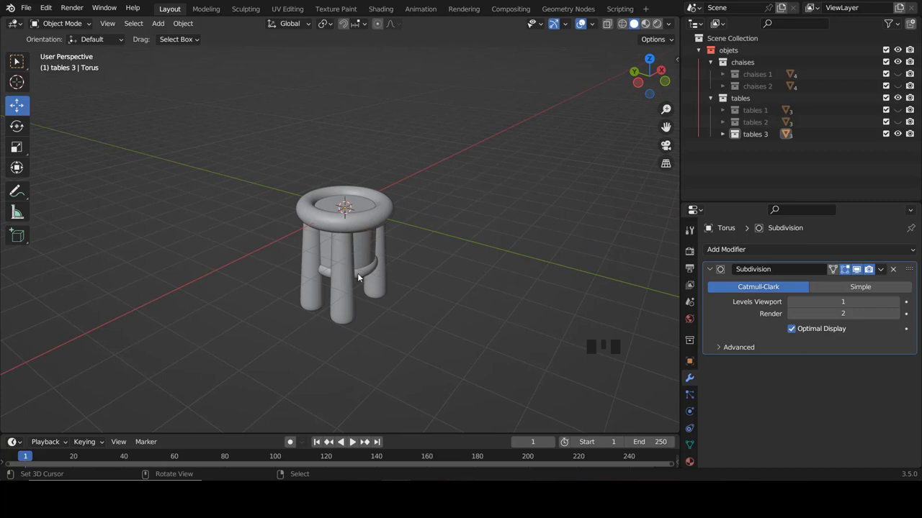
right_click(352, 302)
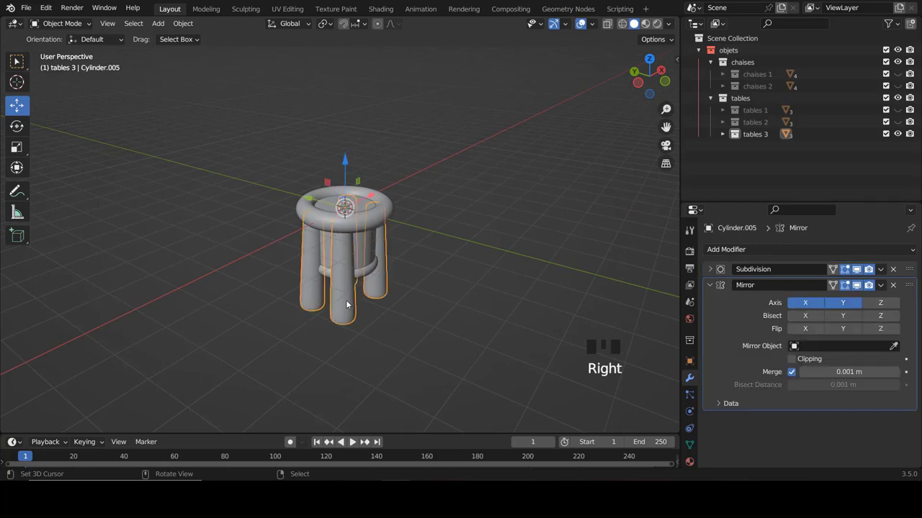
scroll(up, 3)
key(Tab)
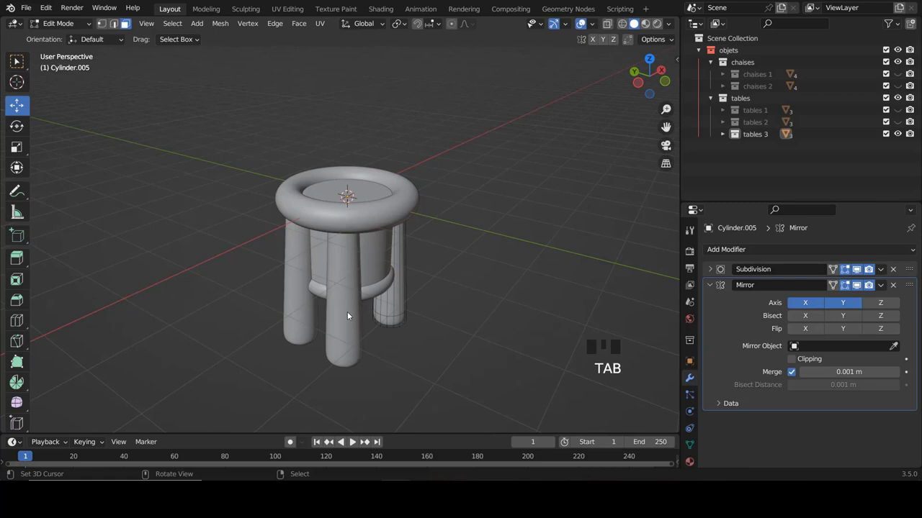
key(KP_7)
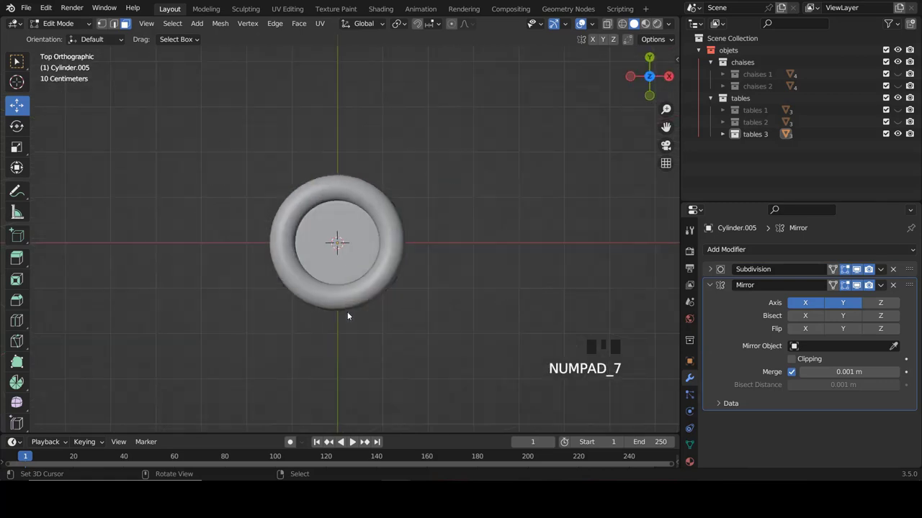
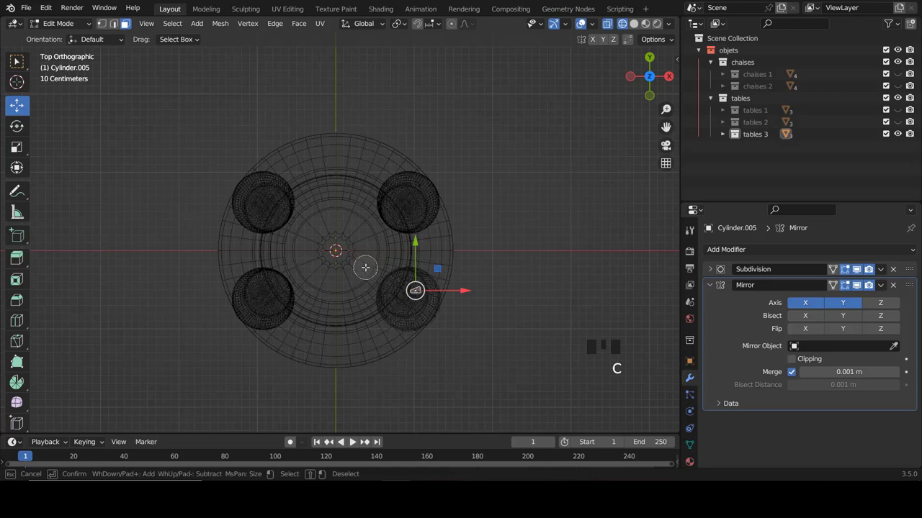
- Select one leg's vertices, shift it outward about 0.049 m along Y and tilt it in front view
key(b)
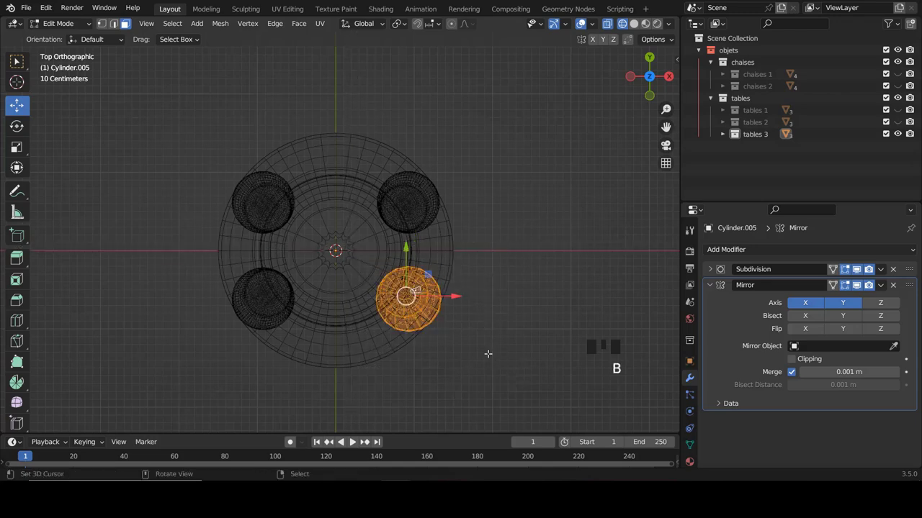
key(g)
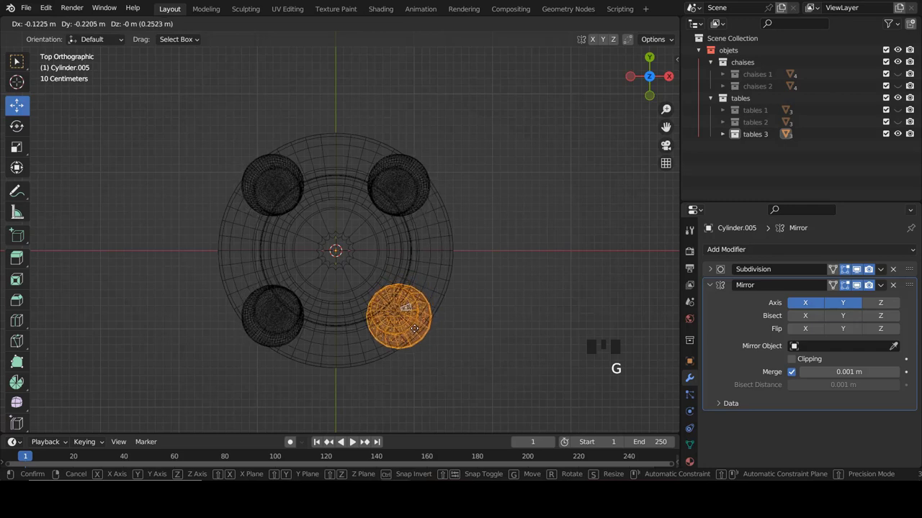
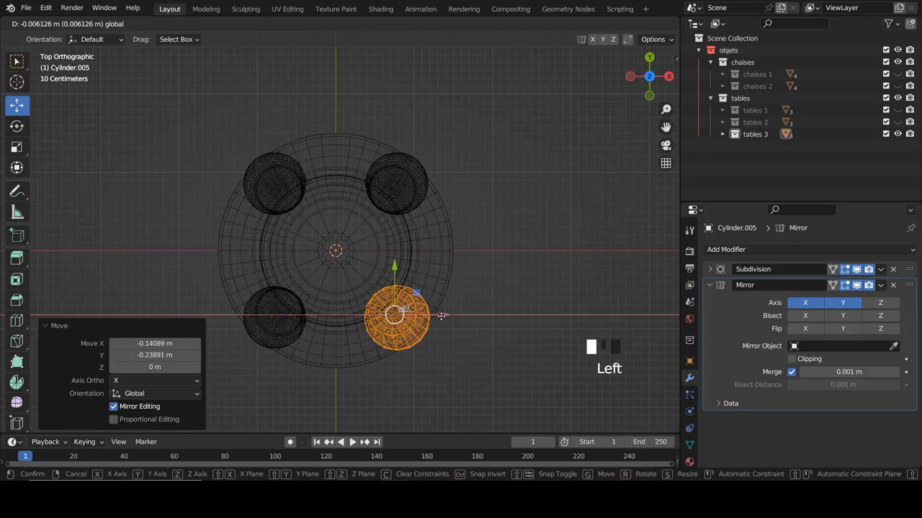
key(KP_1)
key(z)
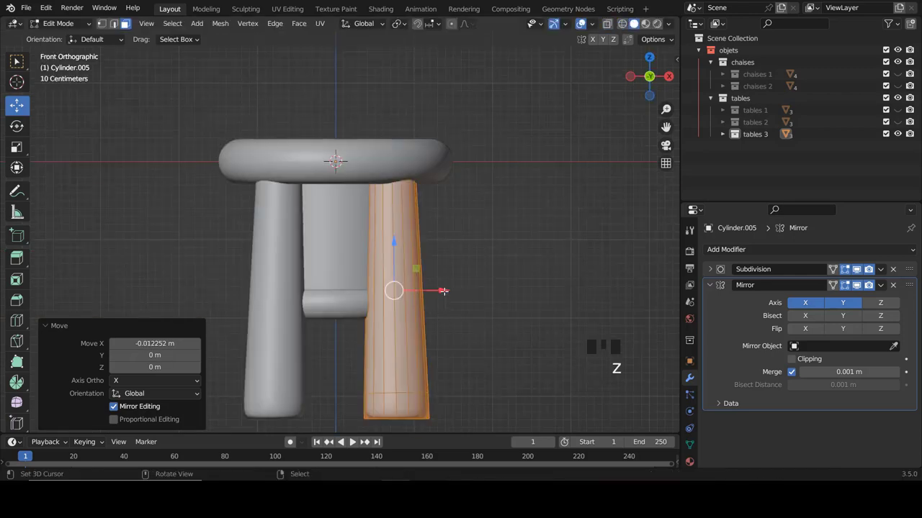
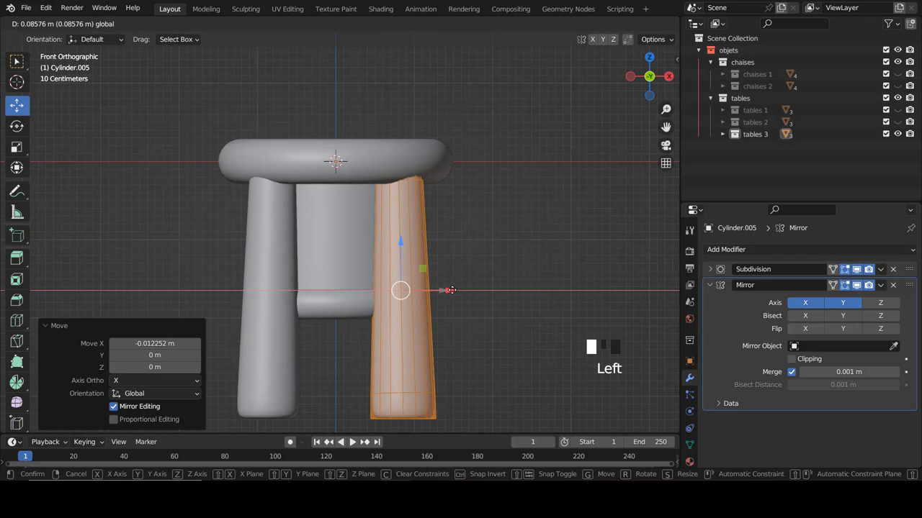
key(r)
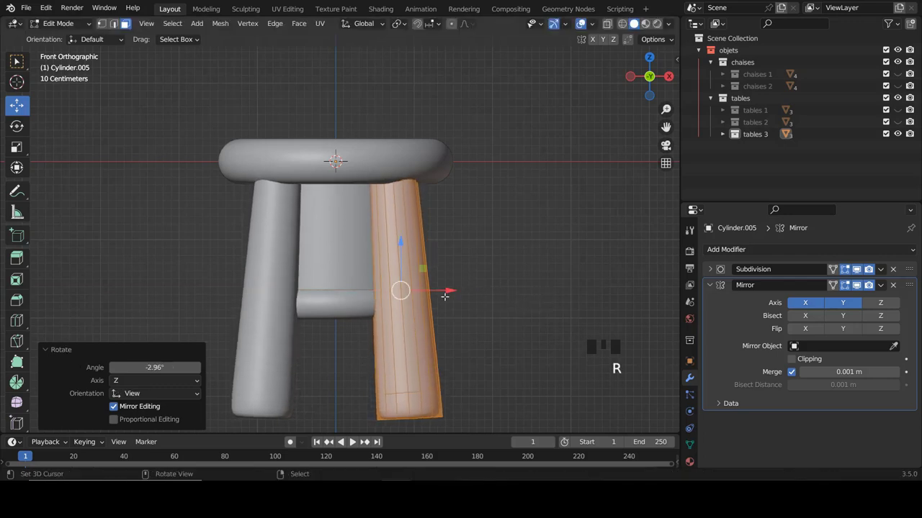
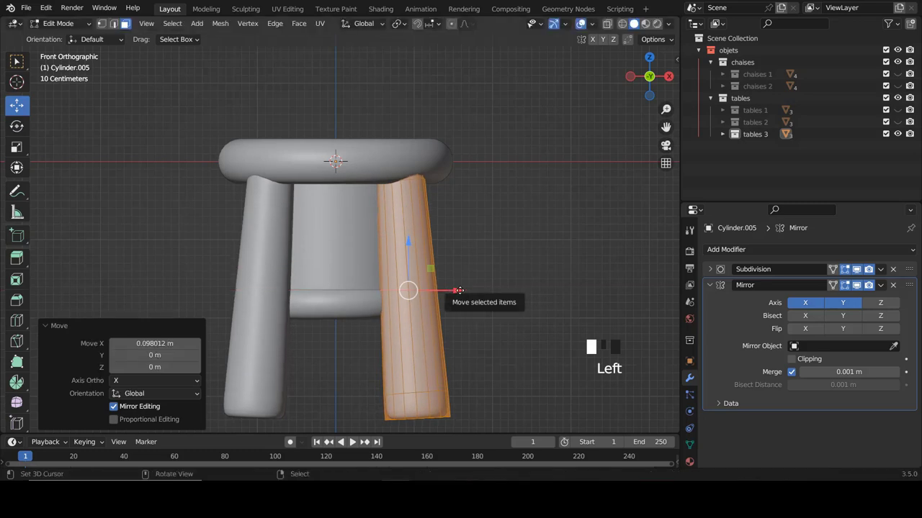
- Tilt the leg about 2.12° in side view and slim it by roughly 0.086 m
key(KP_3)
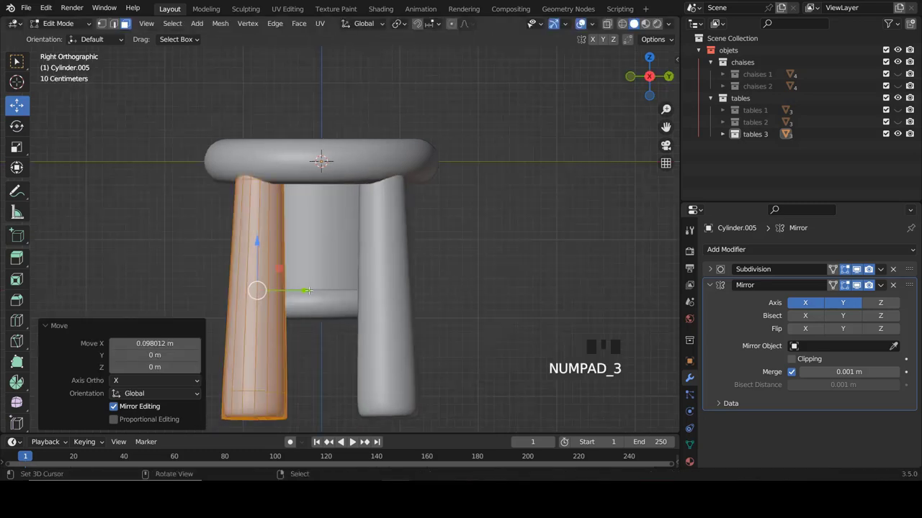
key(e)
key(ctrl+z)
key(r)
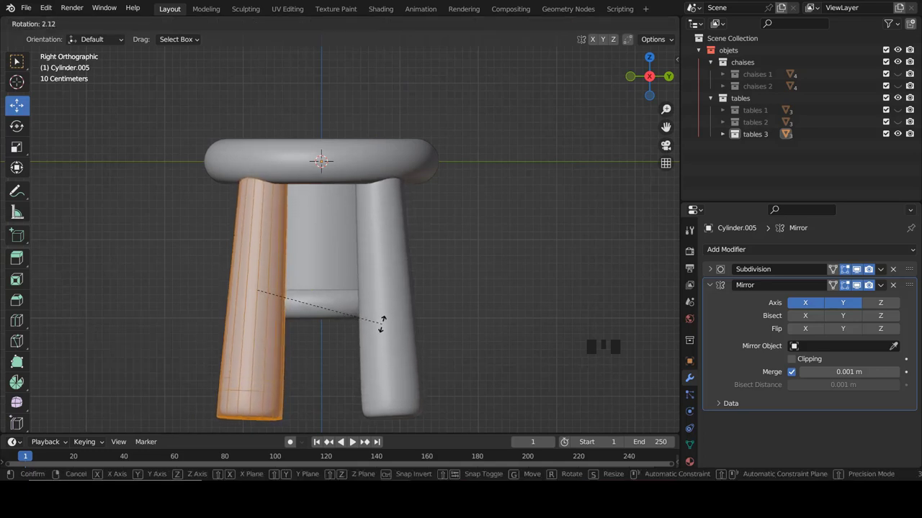
click(316, 290)
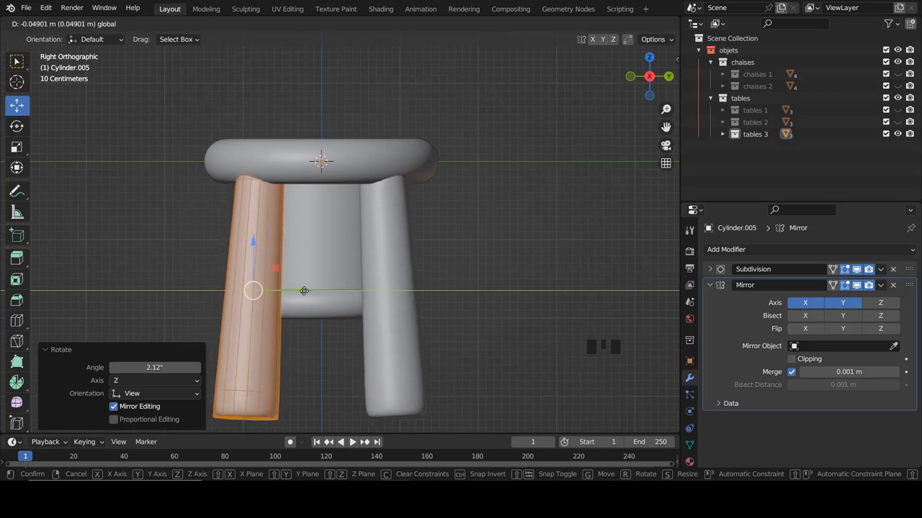
key(alt+s)
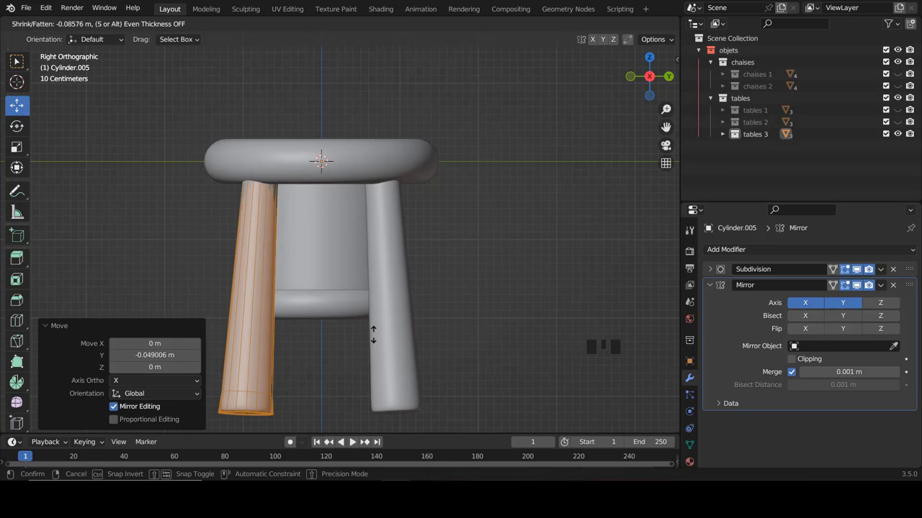
key(KP_1)
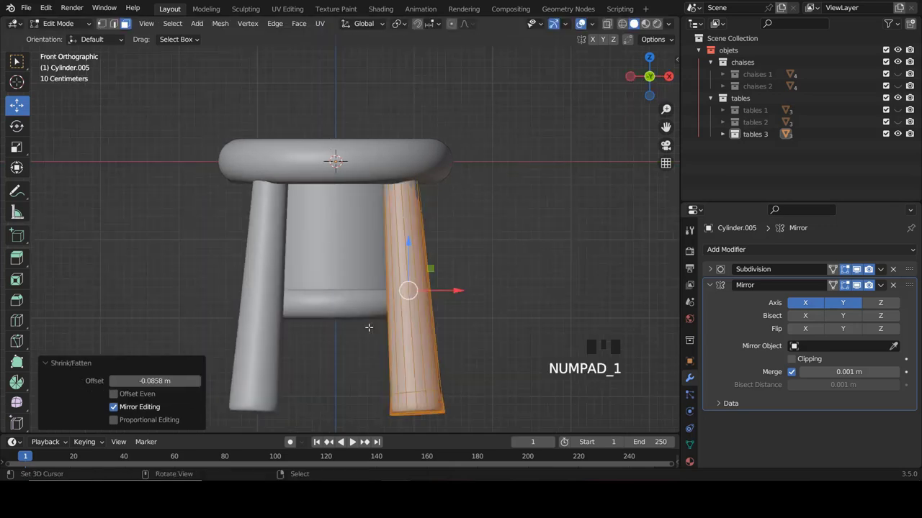
- Flatten the bottom of the leg by scaling its foot vertices to zero along Z and check the result
scroll(down, 3)
scroll(up, 3)
scroll(down, 3)
scroll(up, 3)
key(ctrl+Tab)
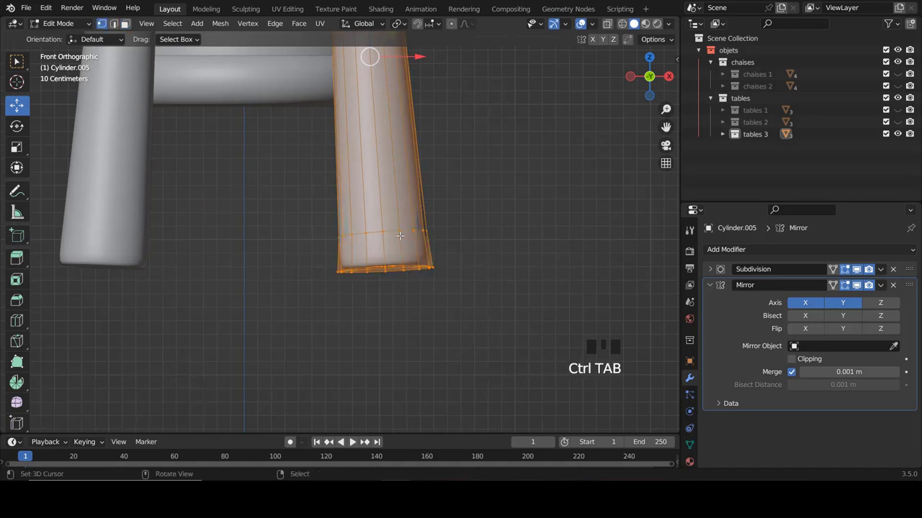
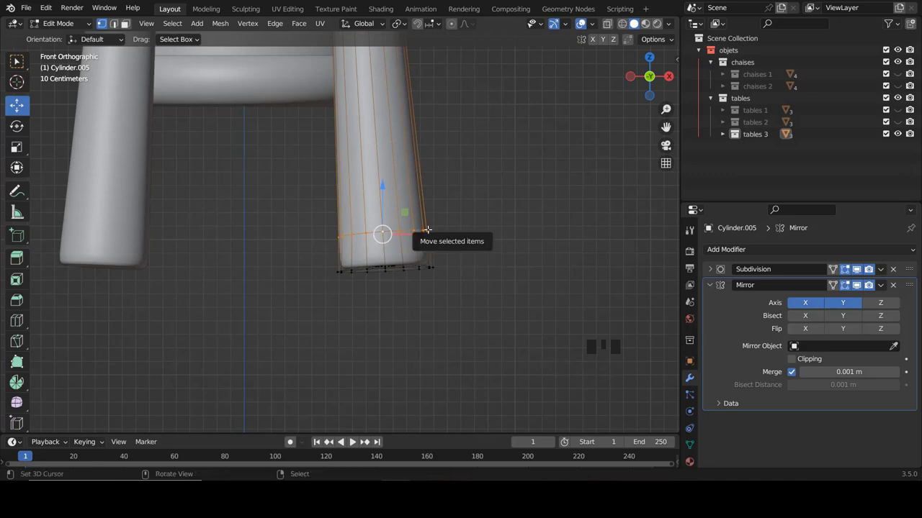
key(x)
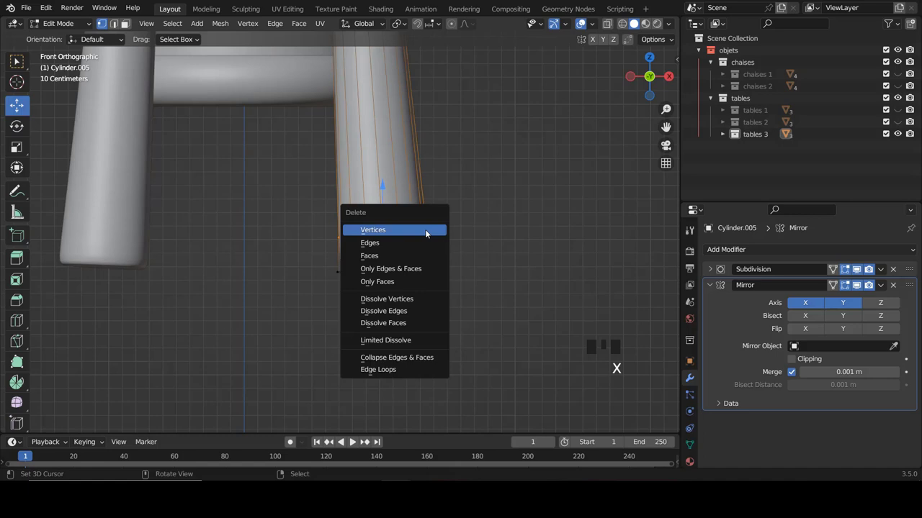
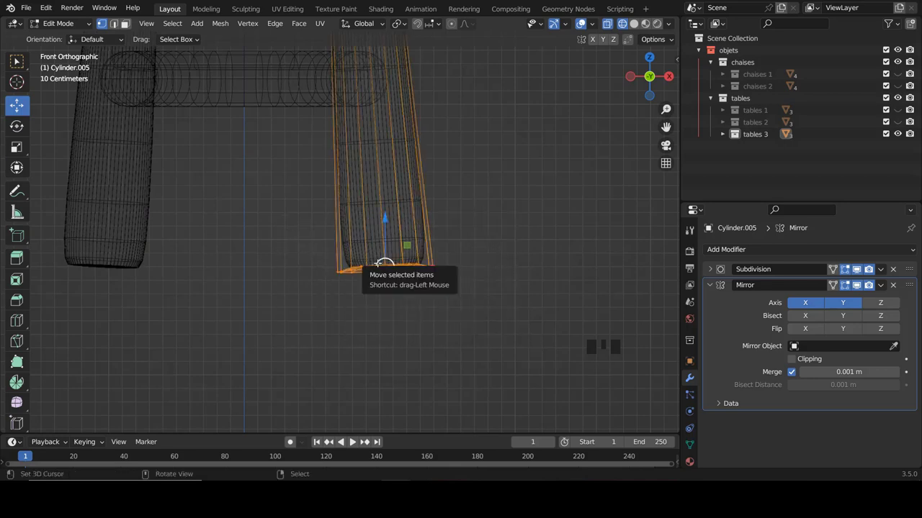
key(s)
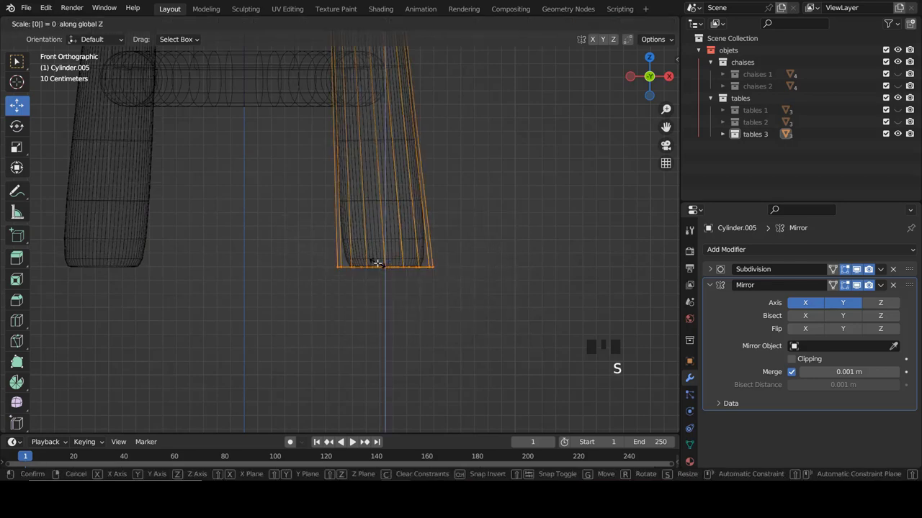
key(z)
scroll(down, 3)
key(Tab)
scroll(down, 3)
scroll(up, 3)
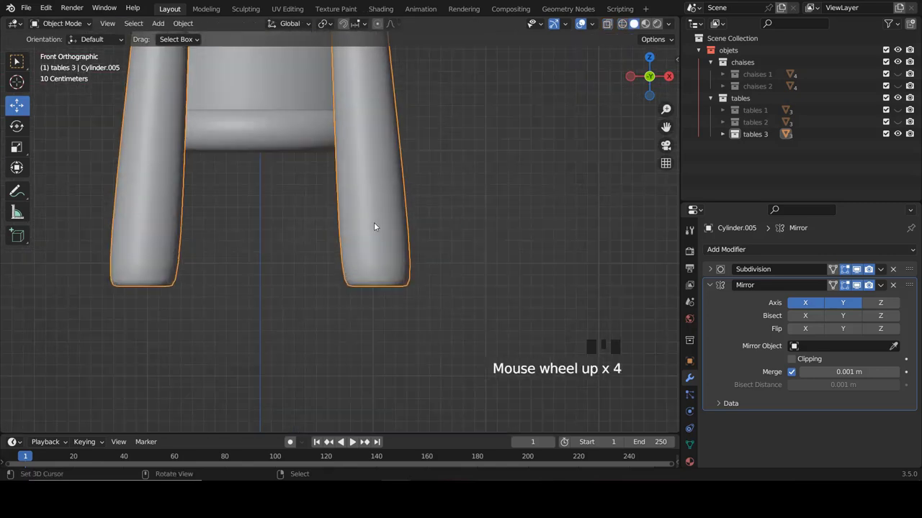
- Slide a lower edge loop toward the foot so the legs end in rounded feet, then leave Edit Mode
key(Tab)
key(ctrl+r)
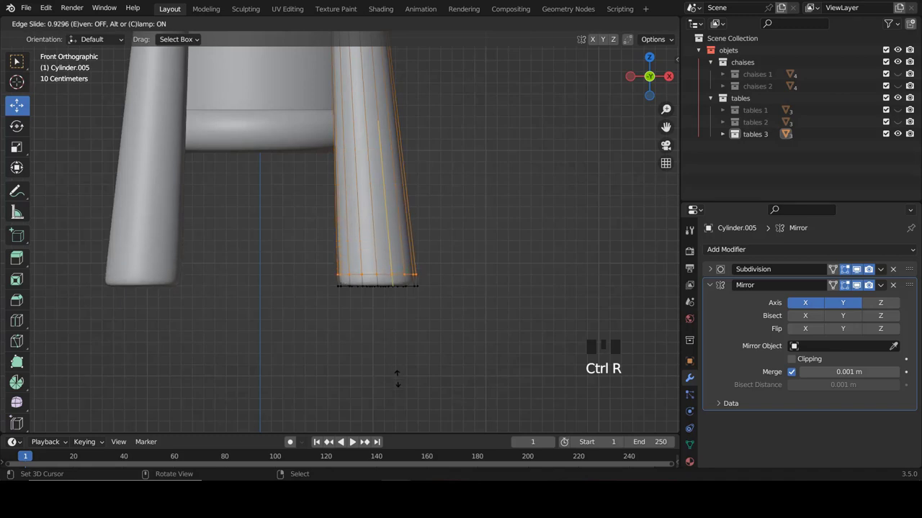
key(Tab)
key(a)
scroll(down, 3)
scroll(up, 3)
- Orbit to the side of the stool and select the cylindrical seat body in front view
drag(415, 258, 313, 262)
scroll(down, 3)
scroll(up, 3)
drag(320, 255, 317, 155)
right_click(316, 155)
middle_click(322, 193)
key(KP_1)
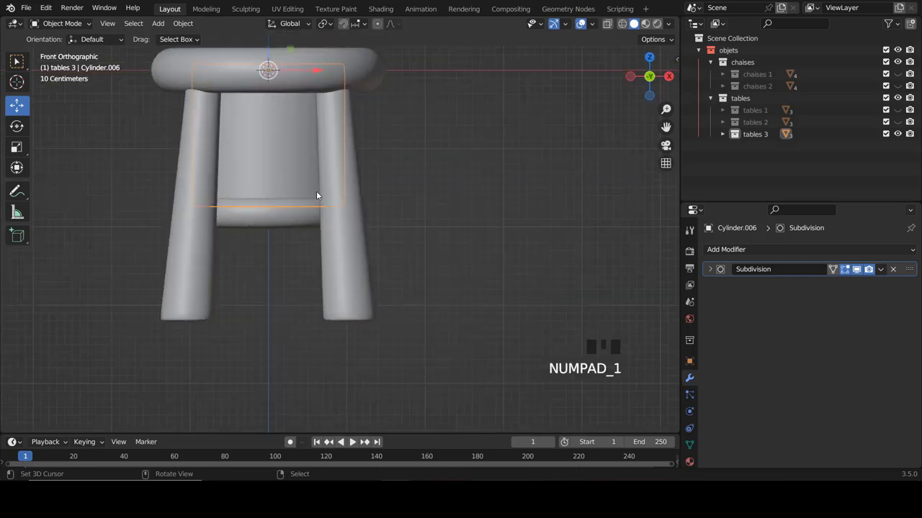
- Widen the seat body's lower edge loops, the latest by about 1.076
scroll(down, 3)
scroll(up, 3)
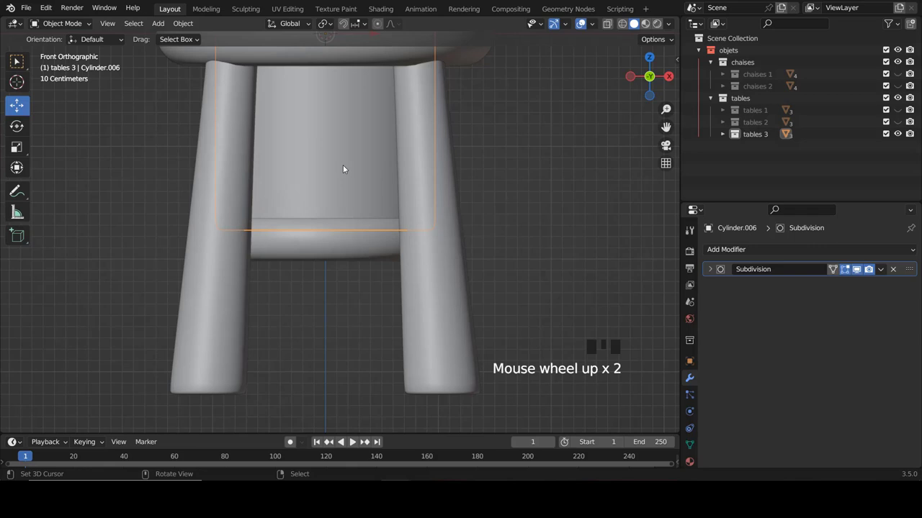
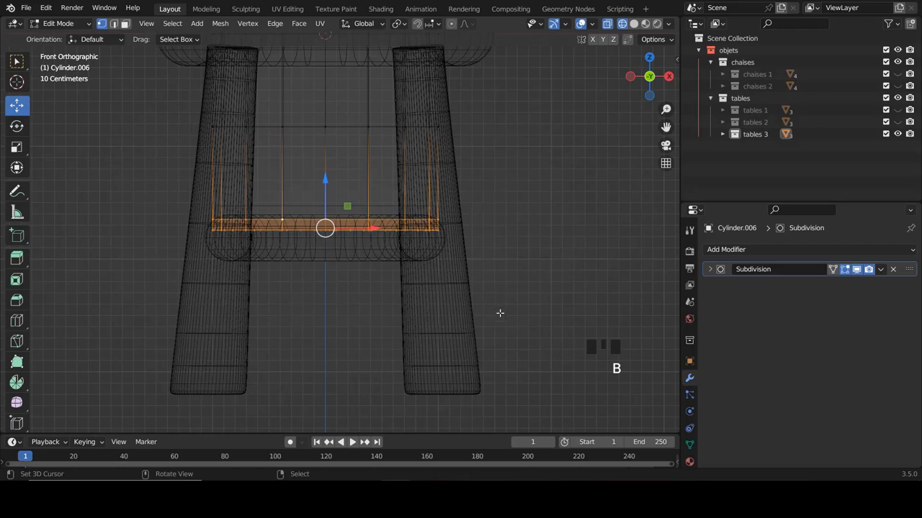
key(s)
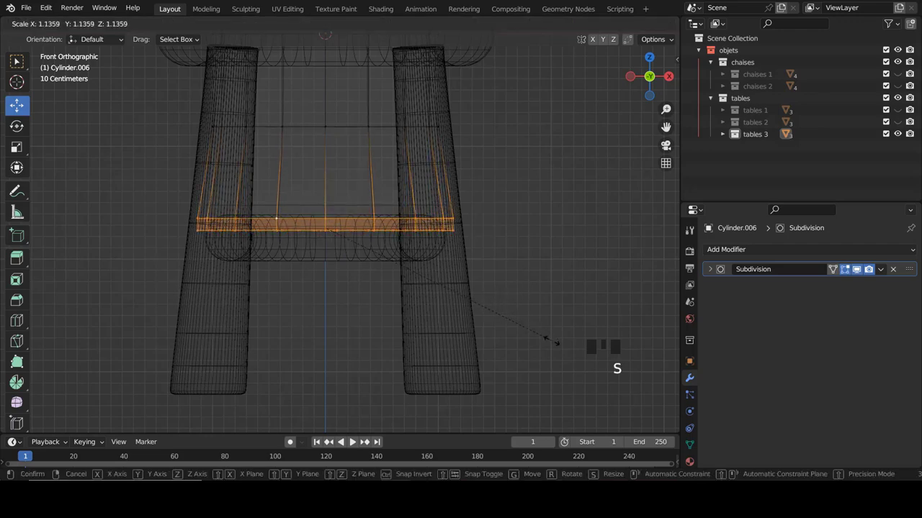
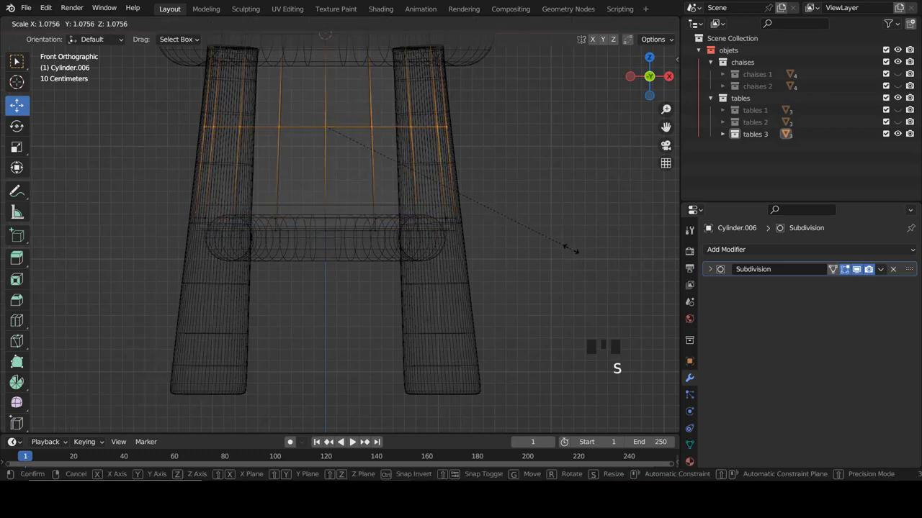
key(z)
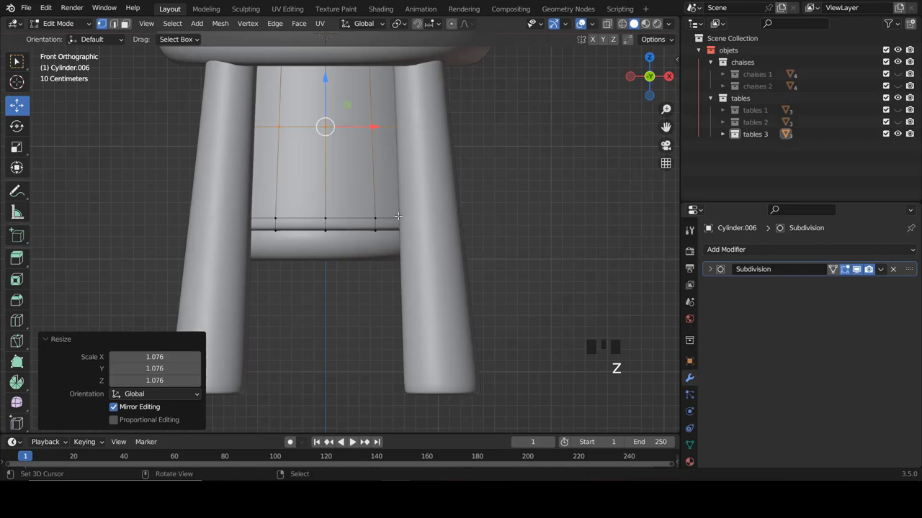
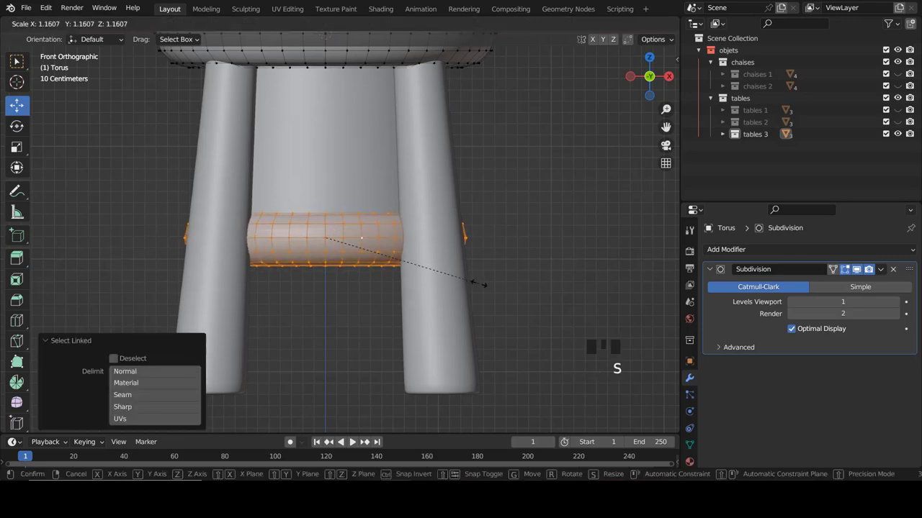
- Shrink the lower ring's tube by 0.068 m so it sits between the legs, back in Object Mode
key(alt+s)
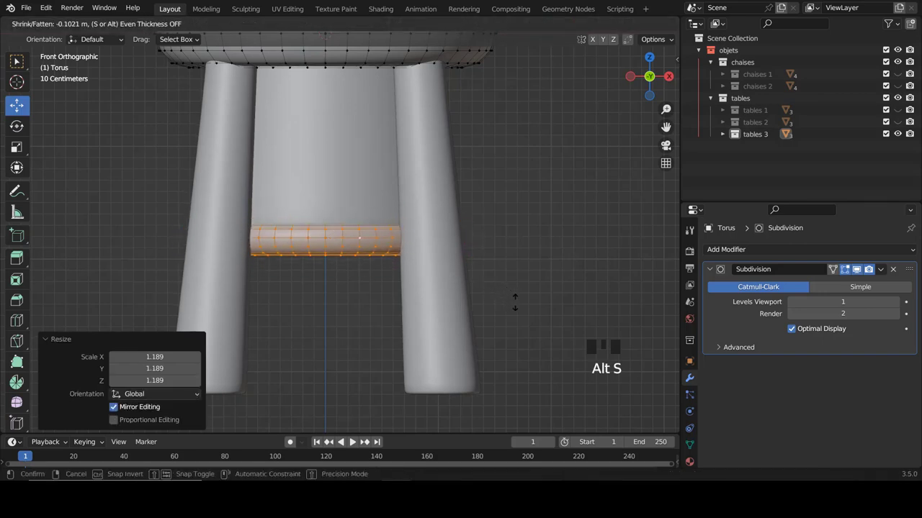
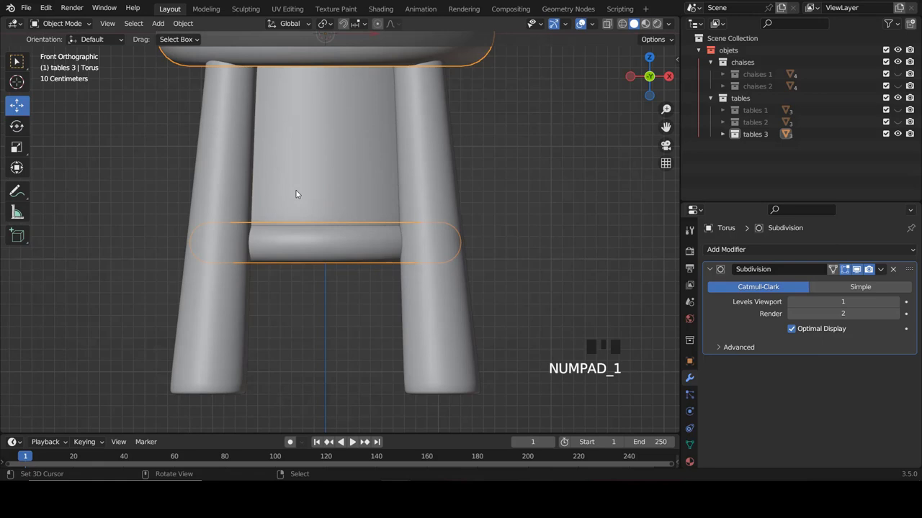
scroll(down, 3)
drag(324, 221, 341, 227)
key(KP_1)
key(a)
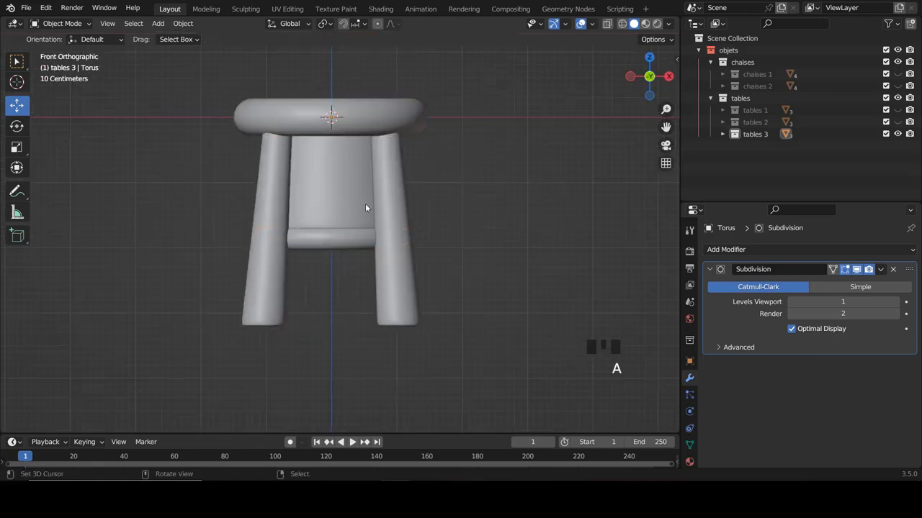
- Orbit above the stool and select the torus seat cushion
scroll(up, 3)
scroll(down, 3)
drag(369, 203, 381, 223)
scroll(up, 3)
right_click(421, 234)
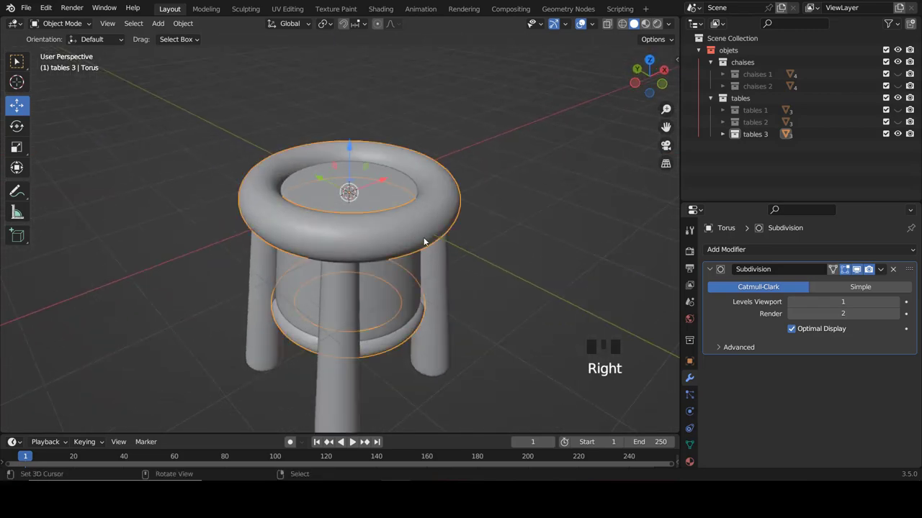
- Thin the seat cushion's tube and shrink the whole cushion ring slightly
middle_click(375, 219)
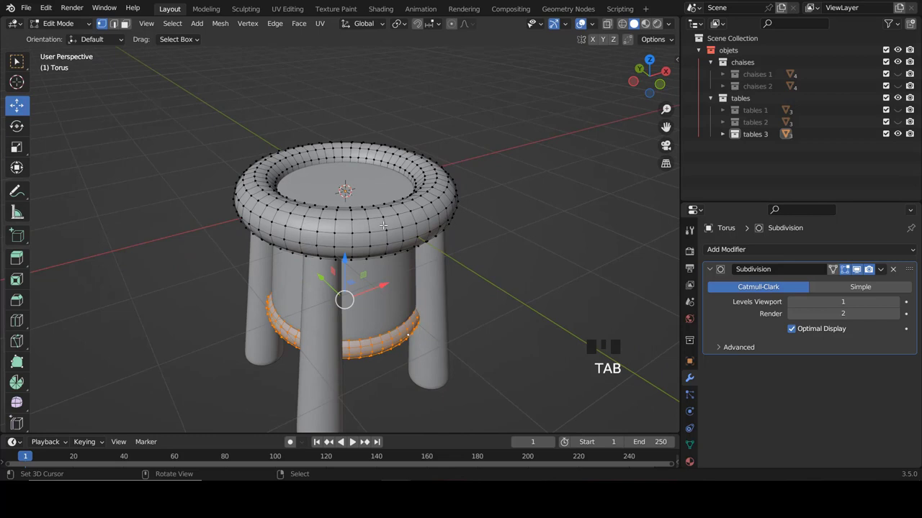
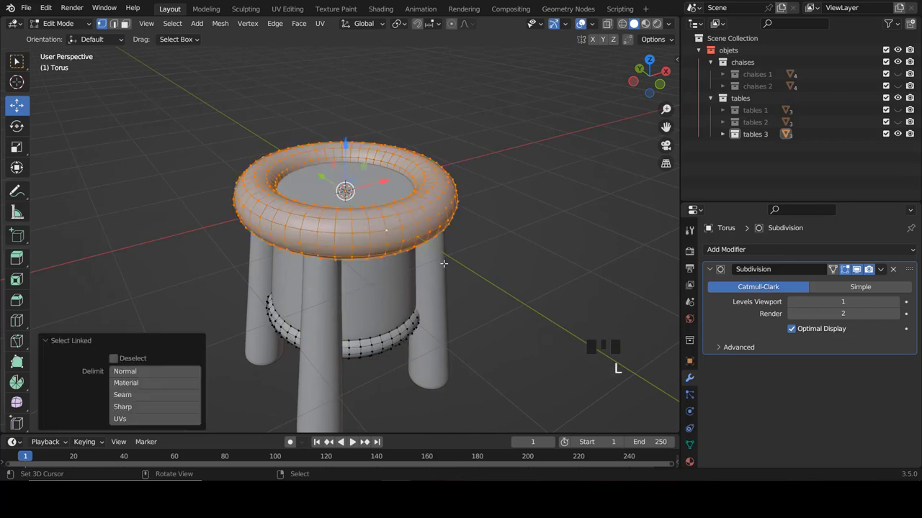
key(alt+s)
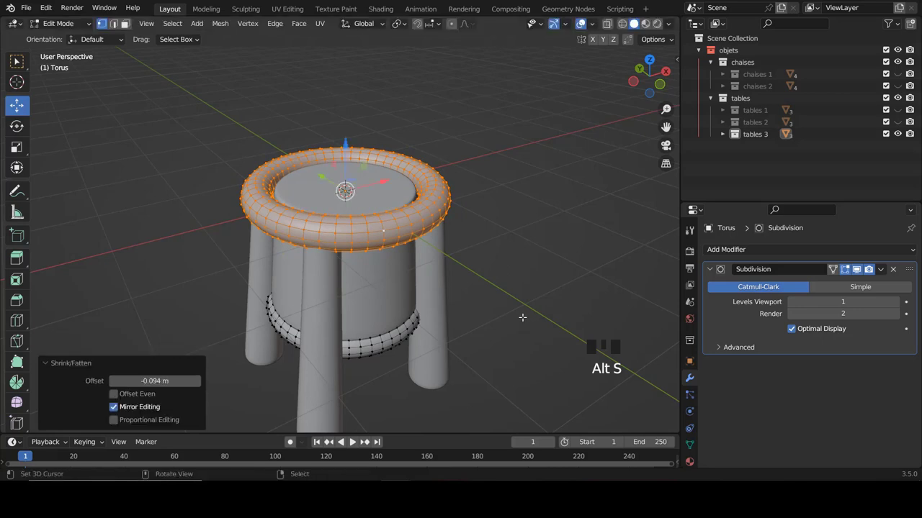
key(s)
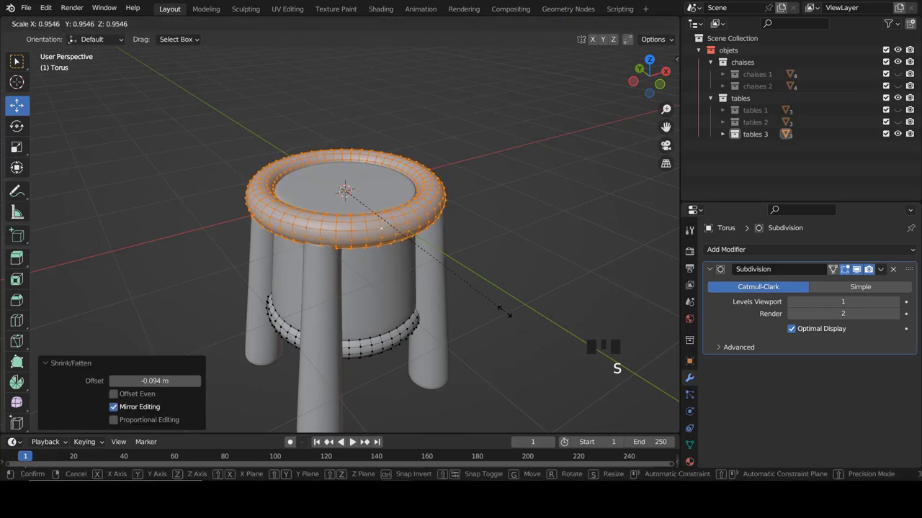
key(Tab)
key(a)
scroll(down, 3)
middle_click(435, 257)
scroll(up, 3)
- Fatten the cushion tube back up, leave Edit Mode, and orbit around the reshaped stool
key(Tab)
key(alt+s)
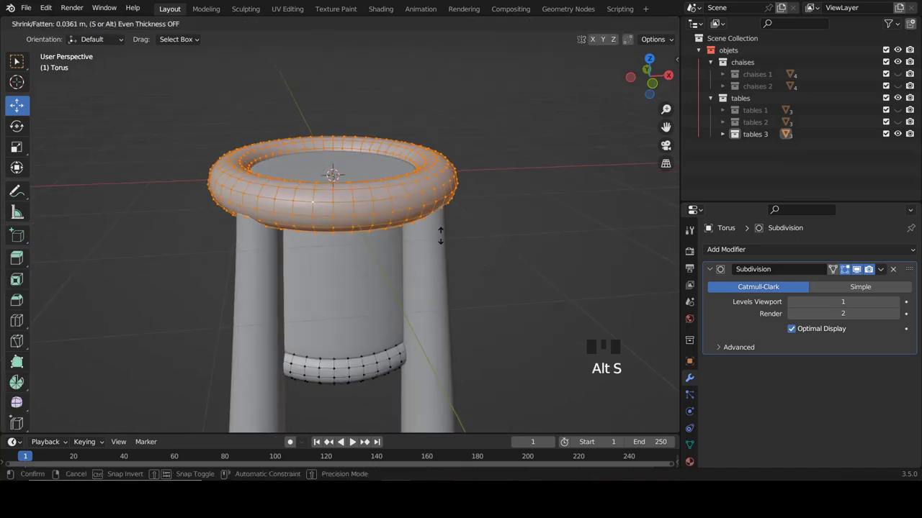
key(Tab)
key(a)
key(a)
scroll(down, 3)
drag(316, 244, 282, 233)
scroll(up, 3)
drag(308, 232, 400, 145)
scroll(down, 3)
- Briefly unhide each table collection for review, leaving only the finished stool in 'tables 3' shown
drag(399, 159, 867, 145)
click(898, 135)
click(670, 145)
scroll(down, 3)
drag(401, 167, 901, 111)
click(901, 111)
click(903, 121)
scroll(down, 3)
drag(414, 199, 898, 126)
click(898, 125)
click(903, 133)
scroll(up, 3)
drag(393, 227, 543, 237)
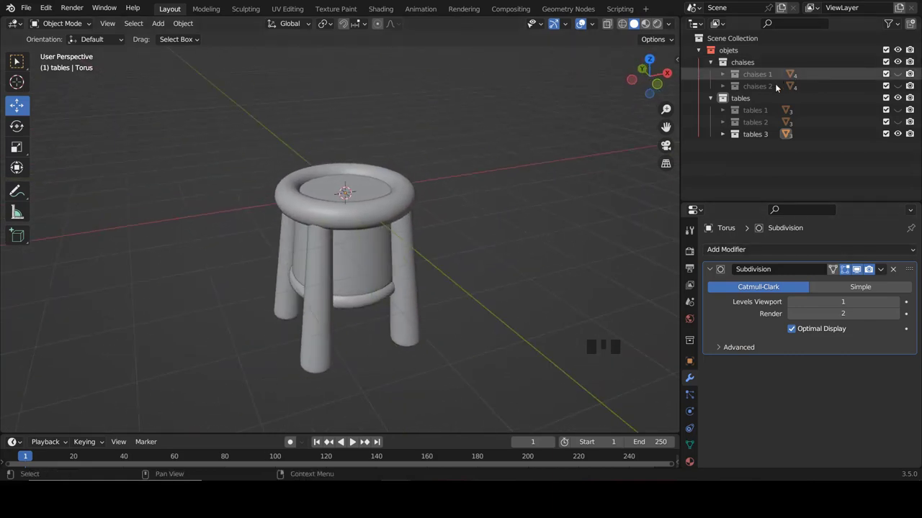
- Inspect the finished stool from several angles and review the Viewport Shading options
drag(383, 204, 293, 196)
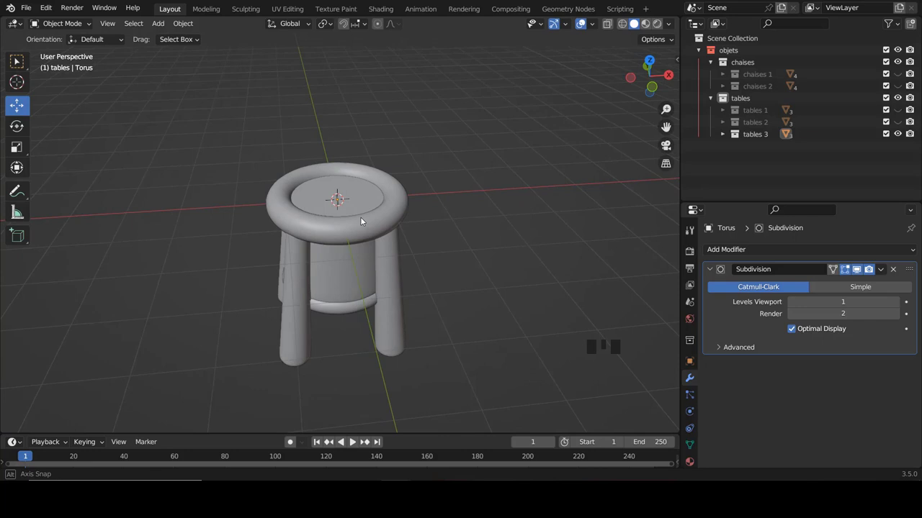
scroll(up, 3)
scroll(down, 3)
scroll(down, 3)
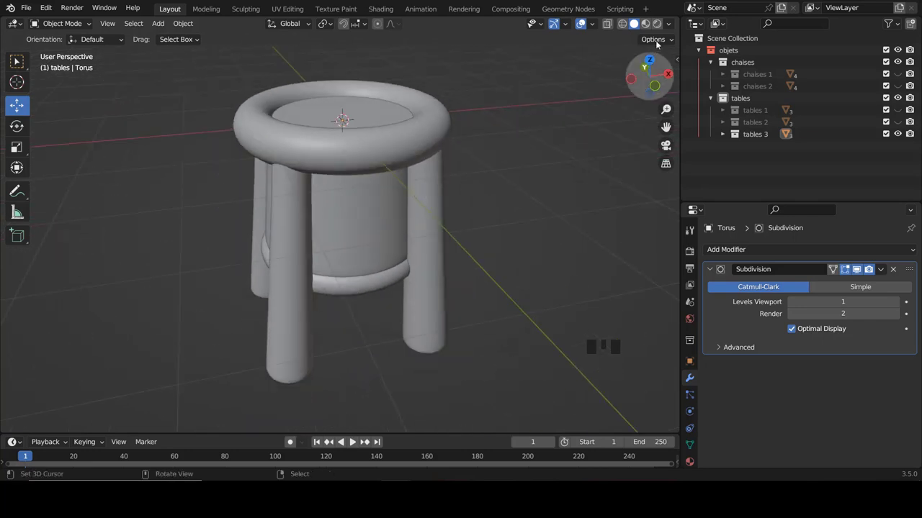
click(673, 24)
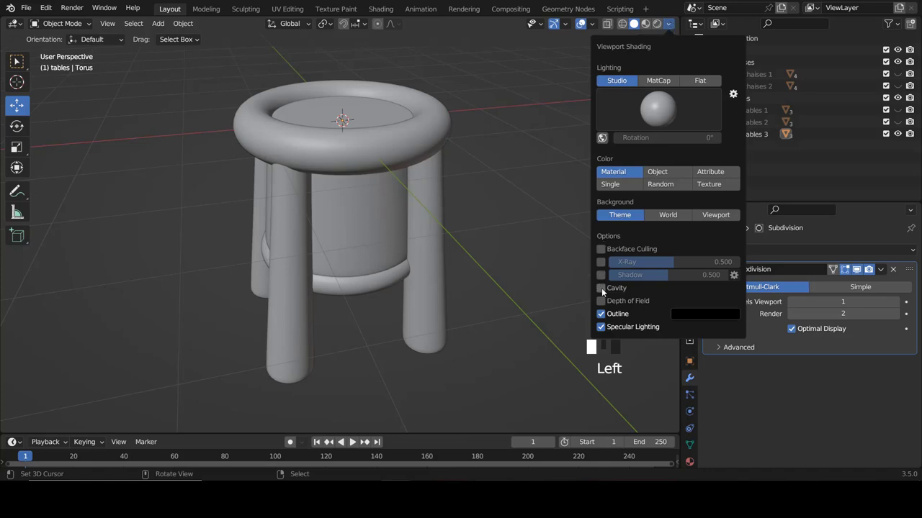
drag(393, 296, 399, 262)
scroll(up, 3)
scroll(down, 3)
- Hide the 'tables 3' stool in the Outliner and make the 'tables 1' plank stool visible instead
drag(369, 228, 898, 134)
click(898, 134)
click(899, 124)
scroll(down, 3)
drag(492, 252, 424, 233)
scroll(up, 3)
drag(488, 236, 899, 117)
click(899, 117)
click(901, 112)
middle_click(432, 234)
scroll(up, 3)
- Collapse the 'tables' and 'chaises' collections in the Outliner
drag(408, 240, 727, 99)
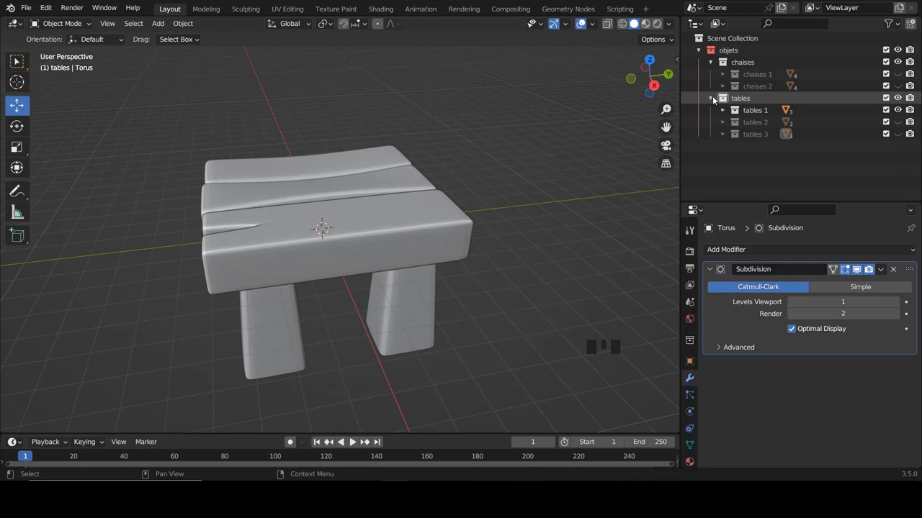
click(712, 97)
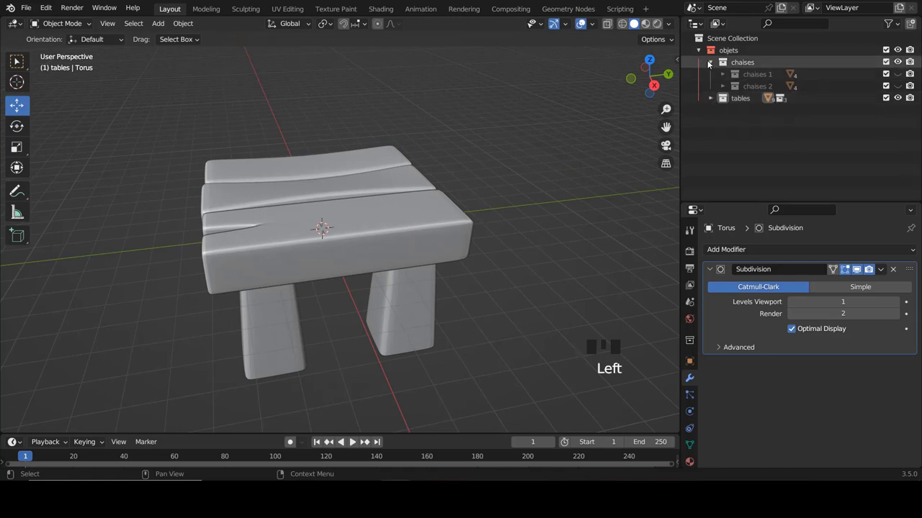
click(712, 65)
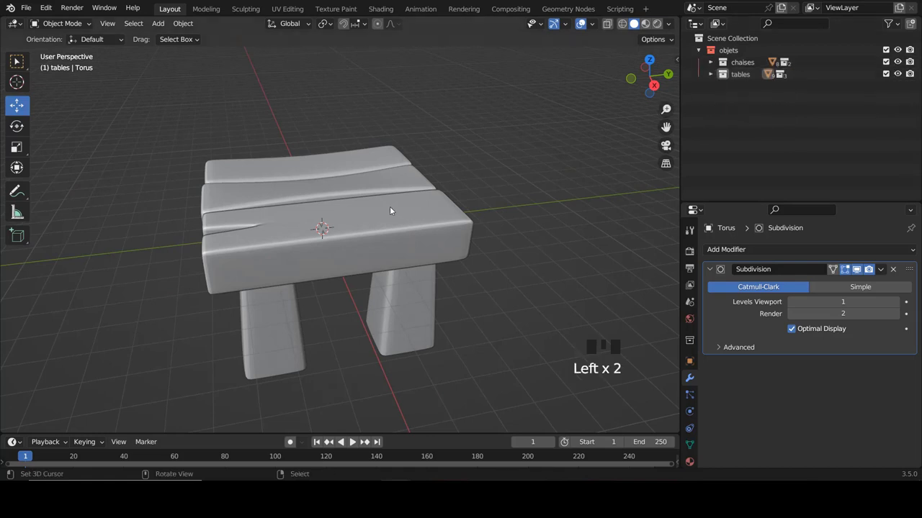
scroll(down, 3)
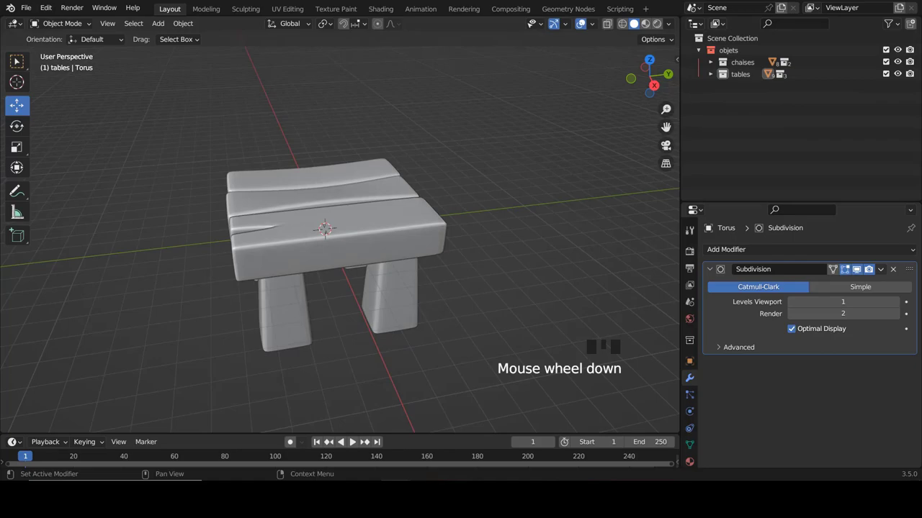